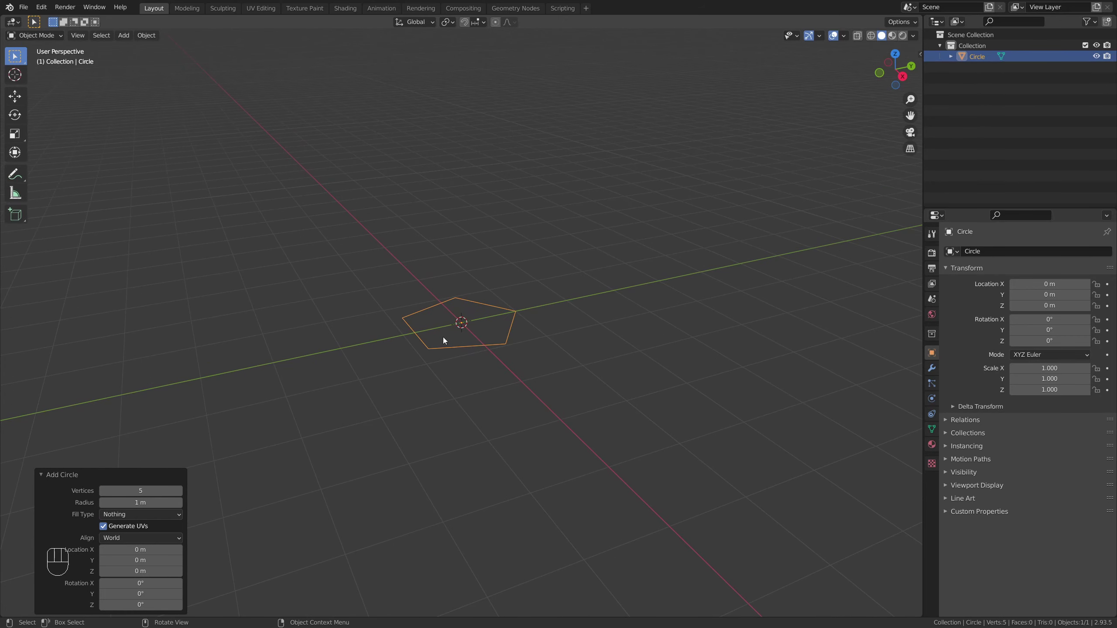
- Scale the circle down to about 0.316 and view it straight from the front
left_click_drag(442, 346, 461, 361)
key("s")
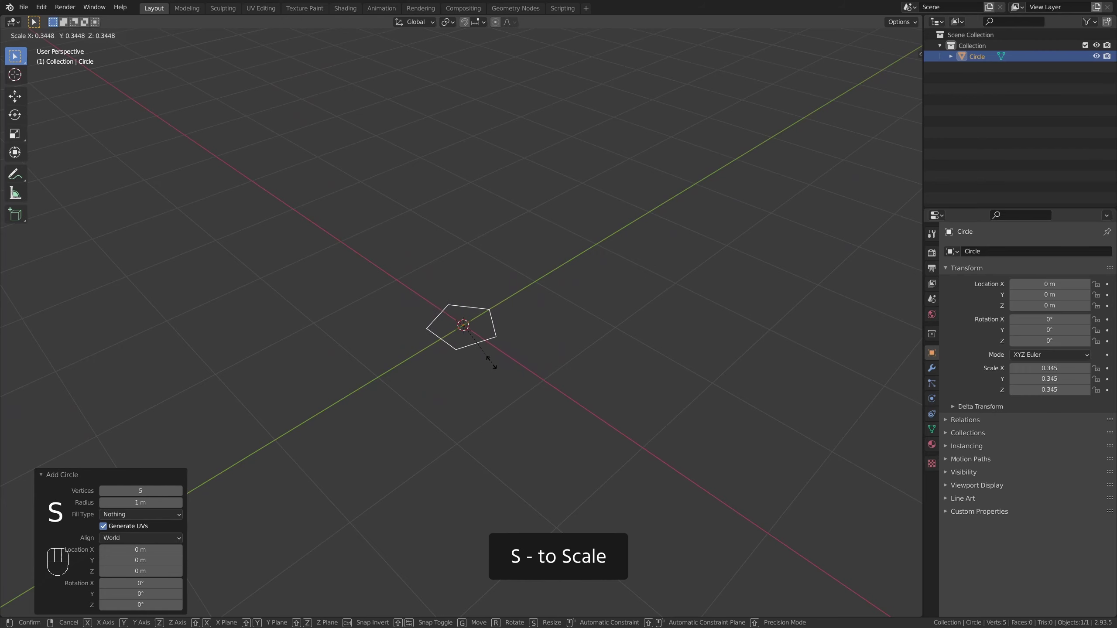
left_click_drag(496, 394, 521, 379)
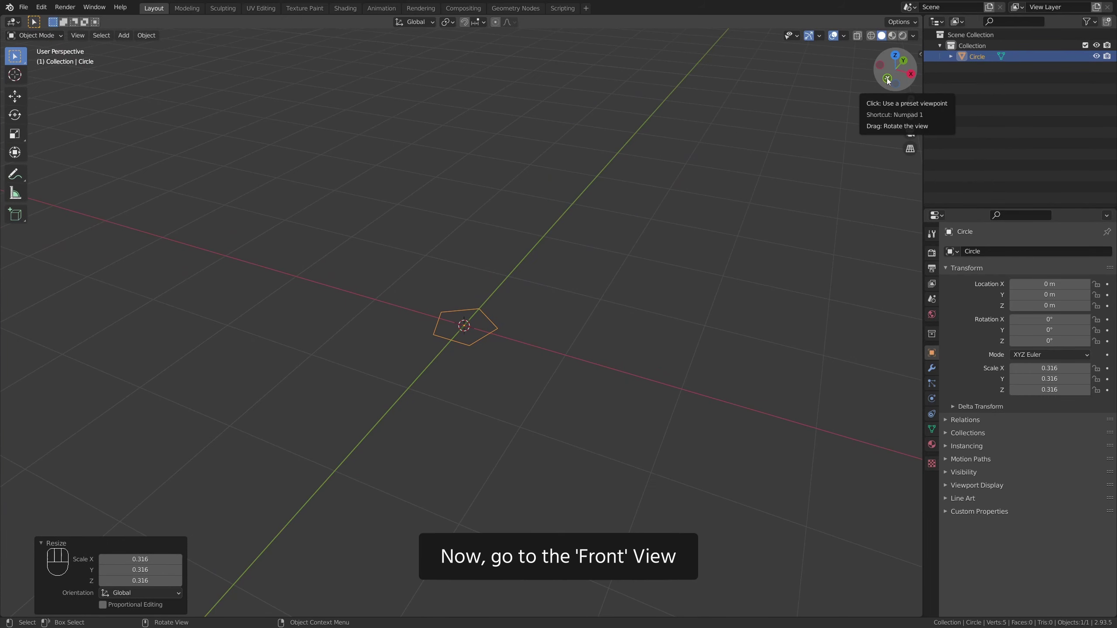
left_click(890, 79)
left_click_drag(571, 273, 514, 301)
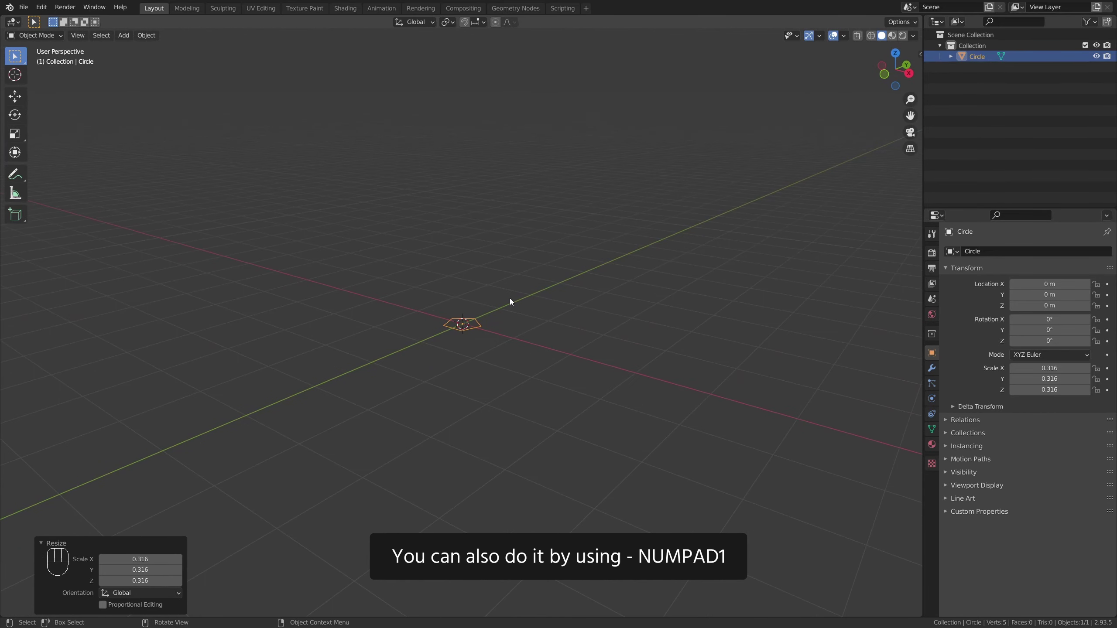
key("KP_1")
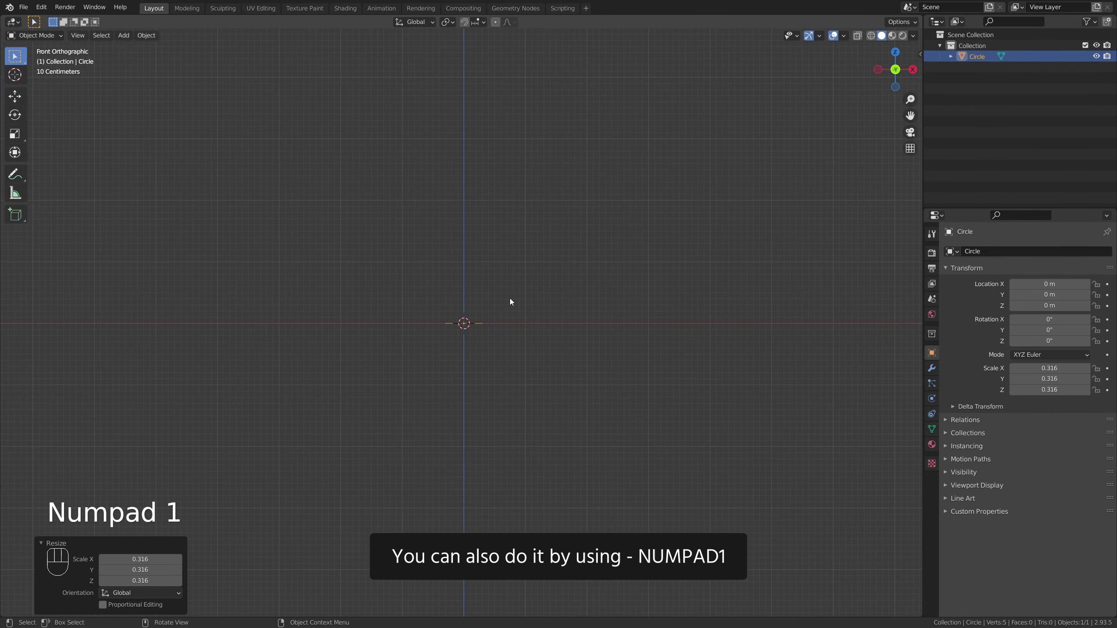
- Extrude the circle upward into several tapering trunk sections, narrowing each new ring
key("Tab")
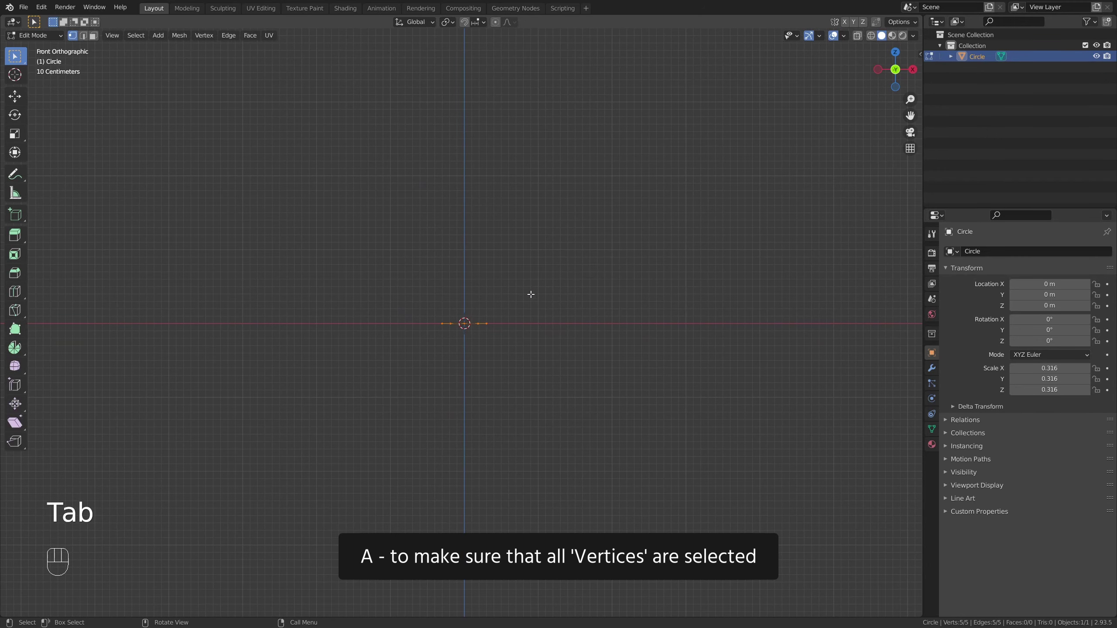
key("a")
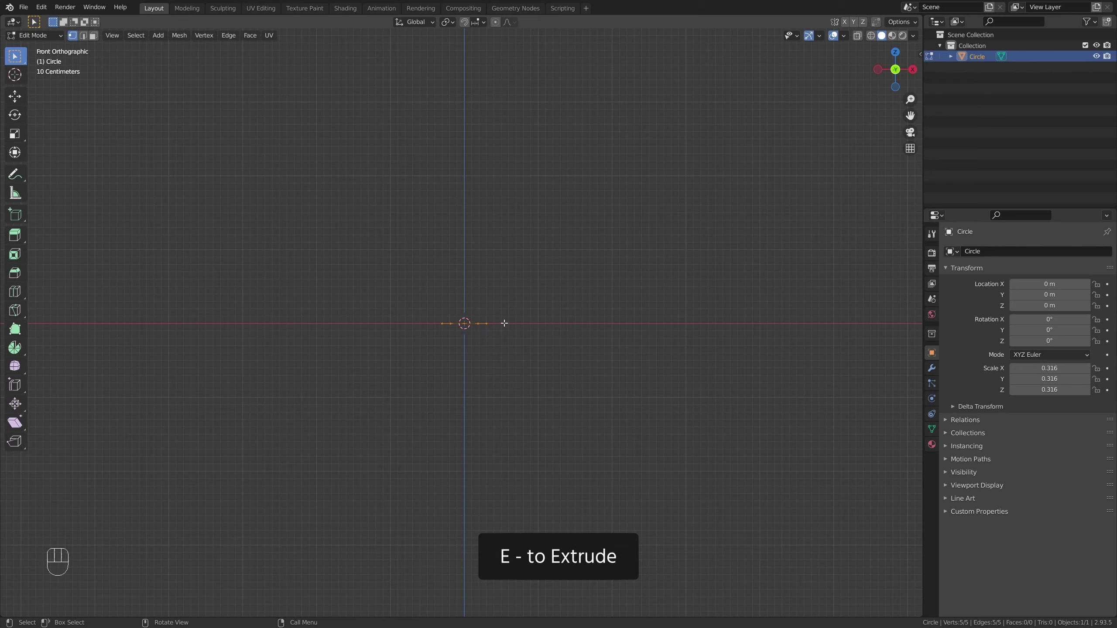
key("e")
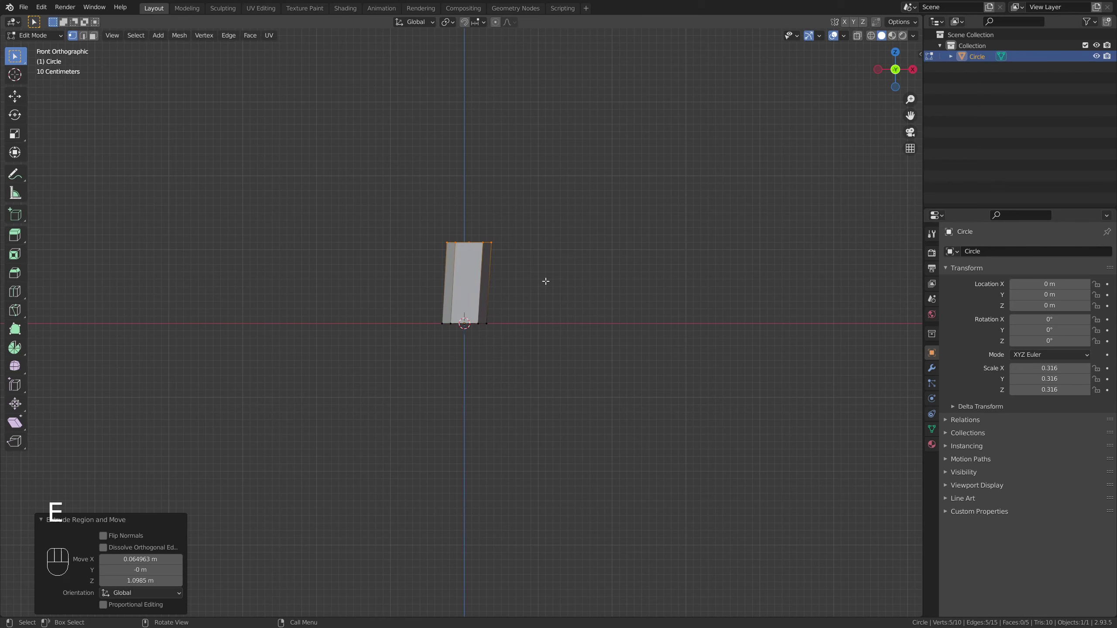
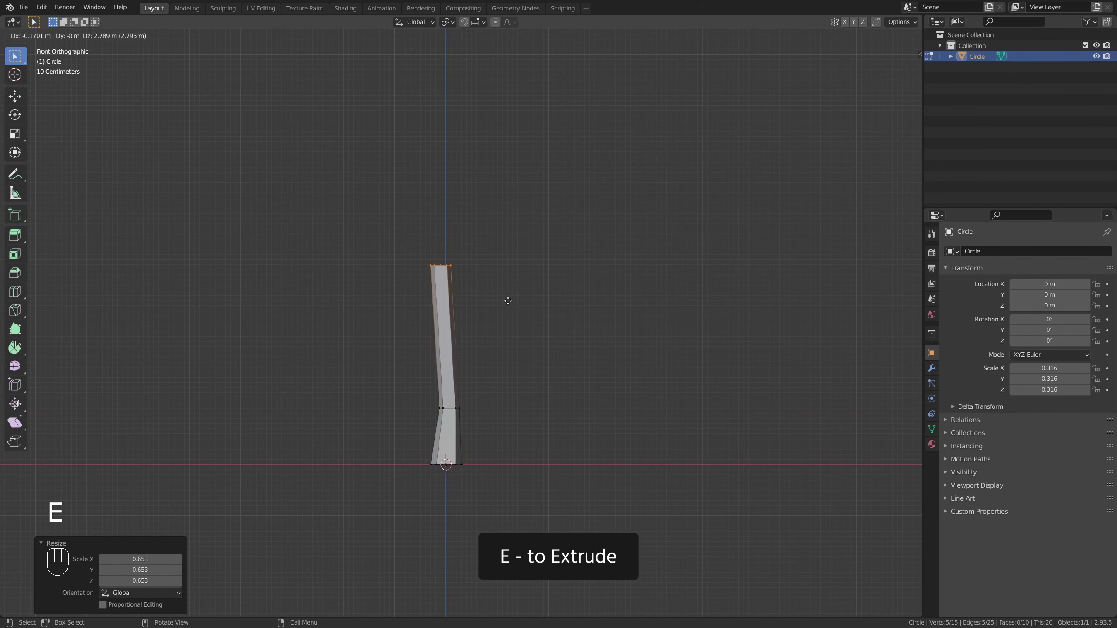
key("s")
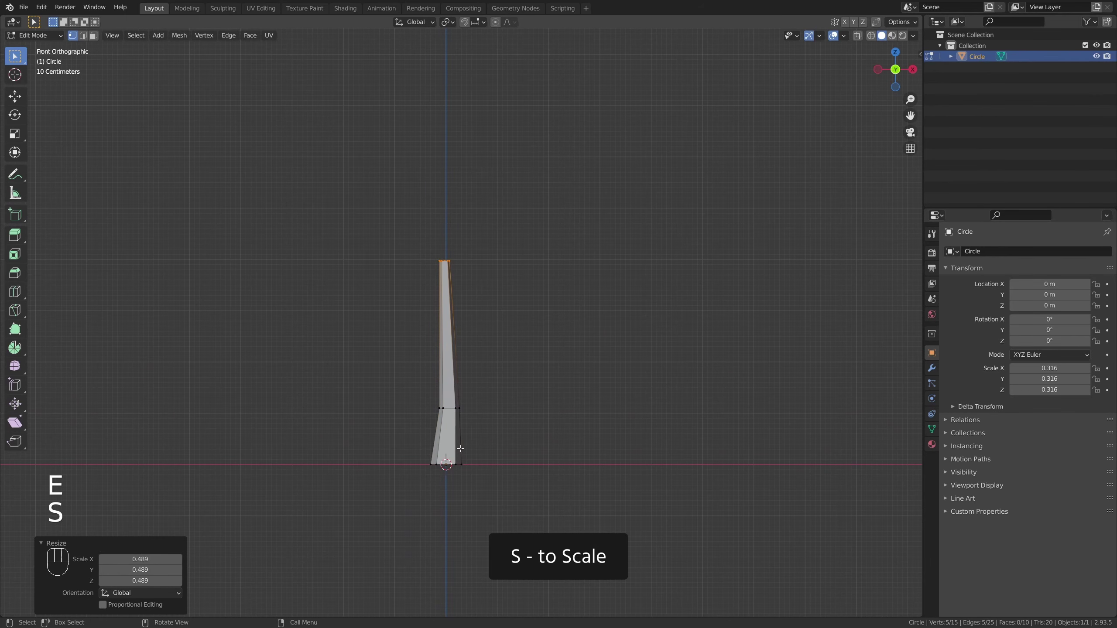
key("e")
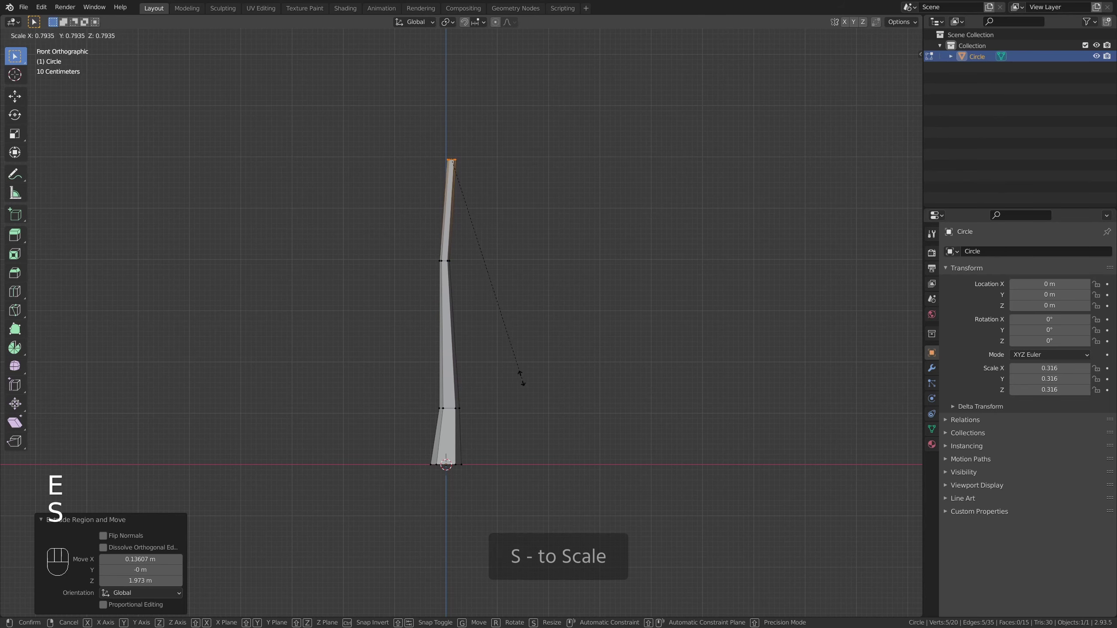
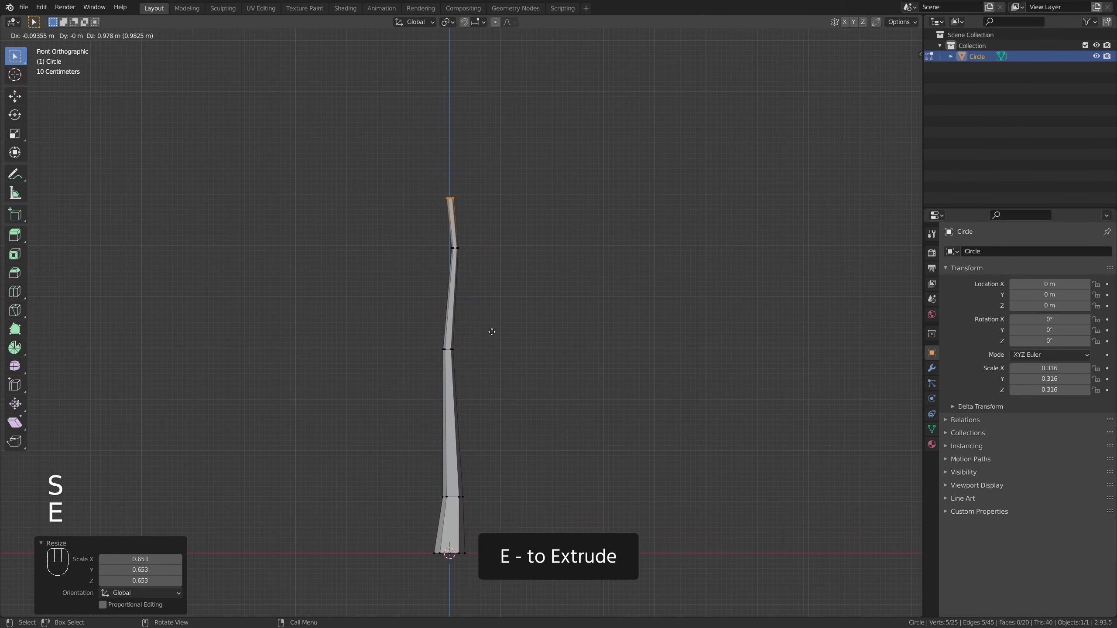
key("s")
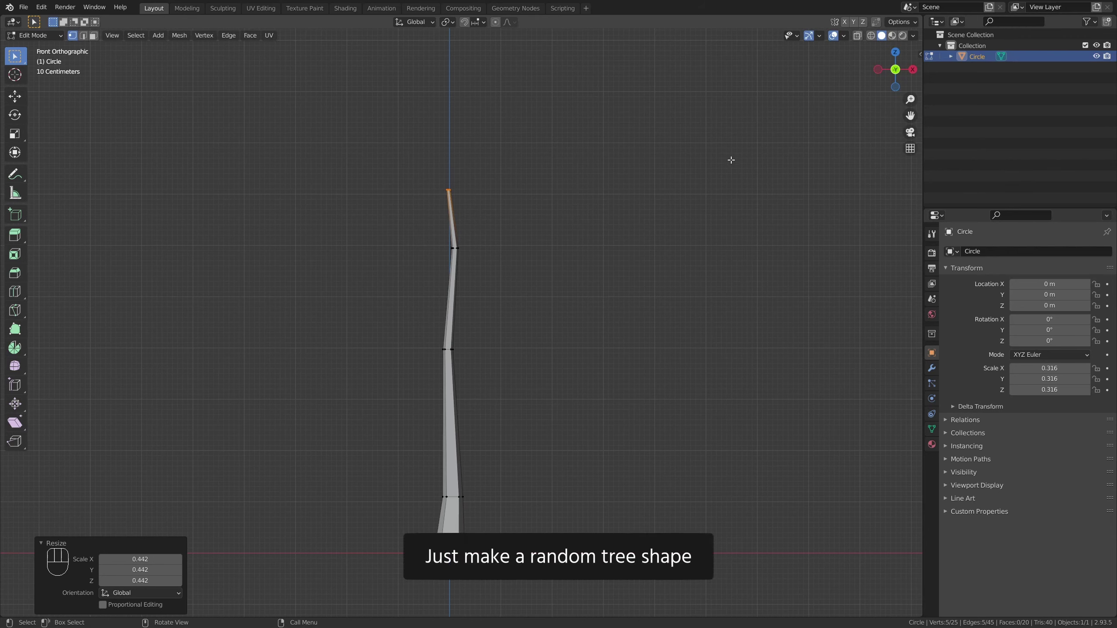
- Nudge the upper trunk rings sideways to give the trunk a slight bend
left_click(873, 36)
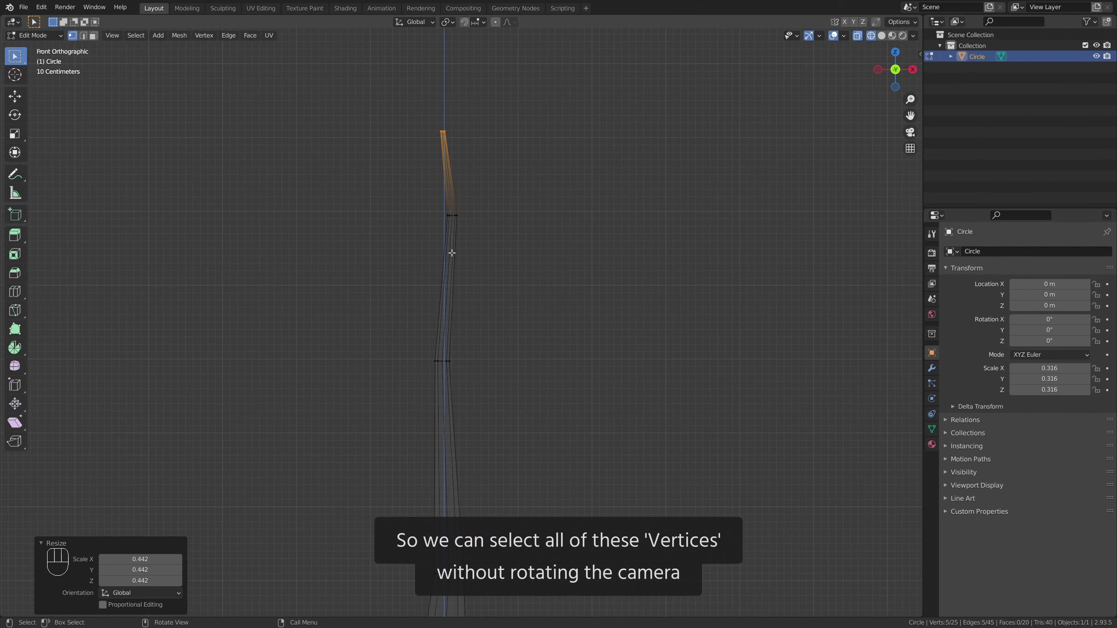
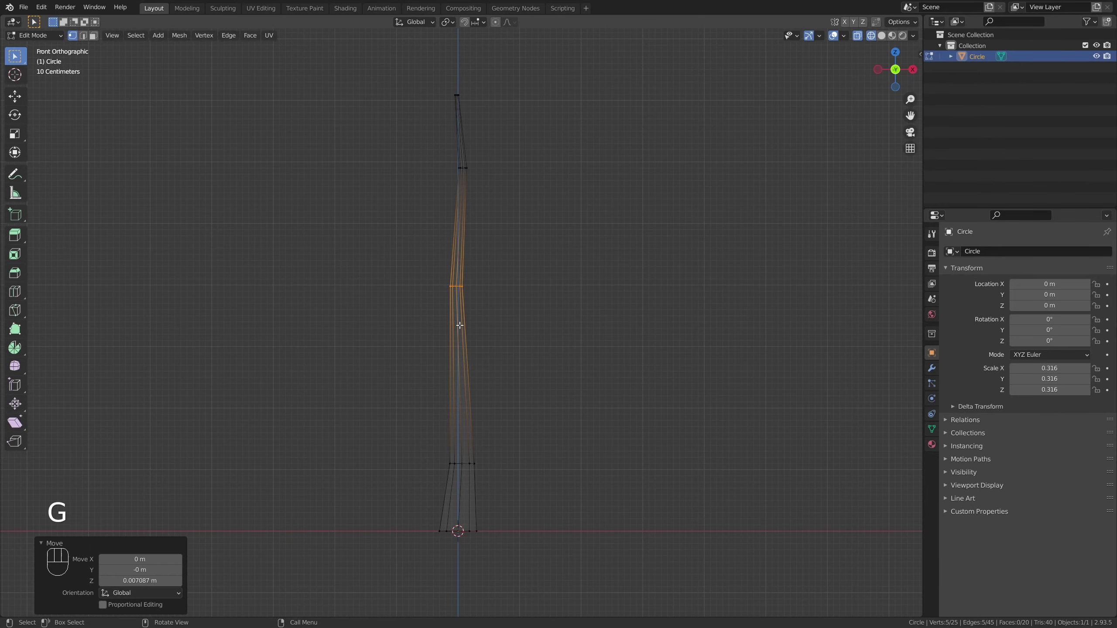
left_click(916, 70)
- Shift a middle trunk ring sideways from the side view for a natural kinked bend
key("g")
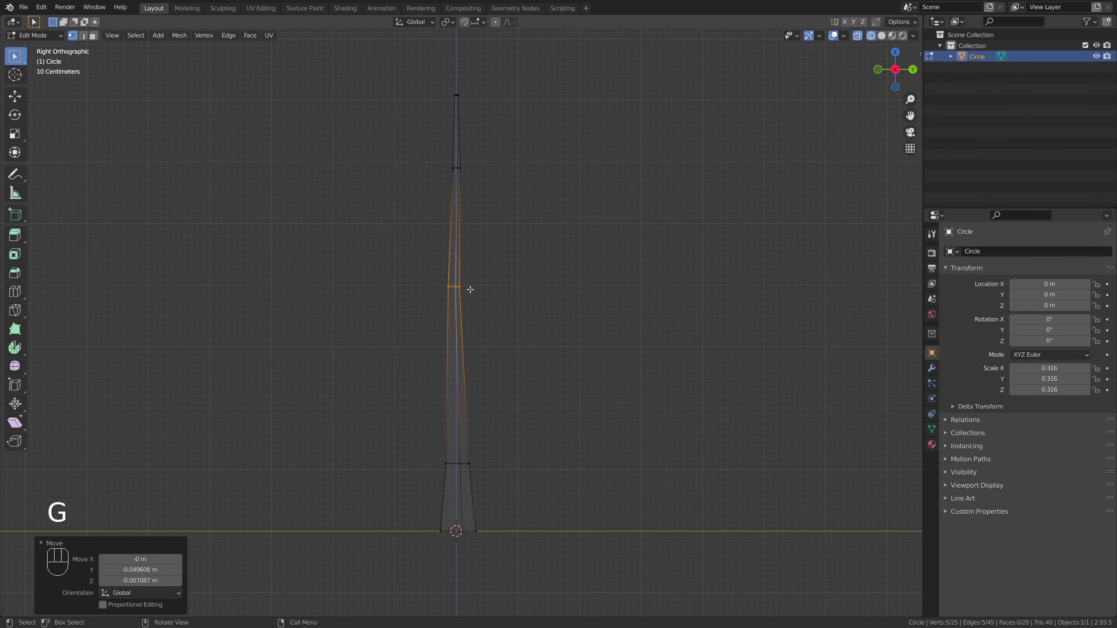
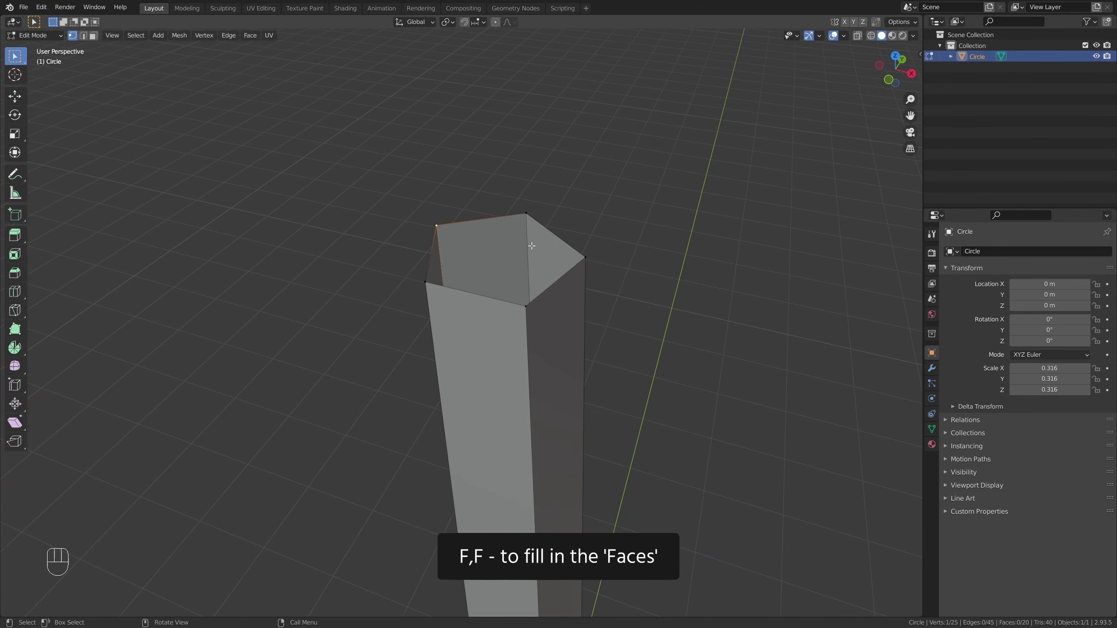
- Fill the trunk's open top edge loop with a capping face
key("f")
key("f")
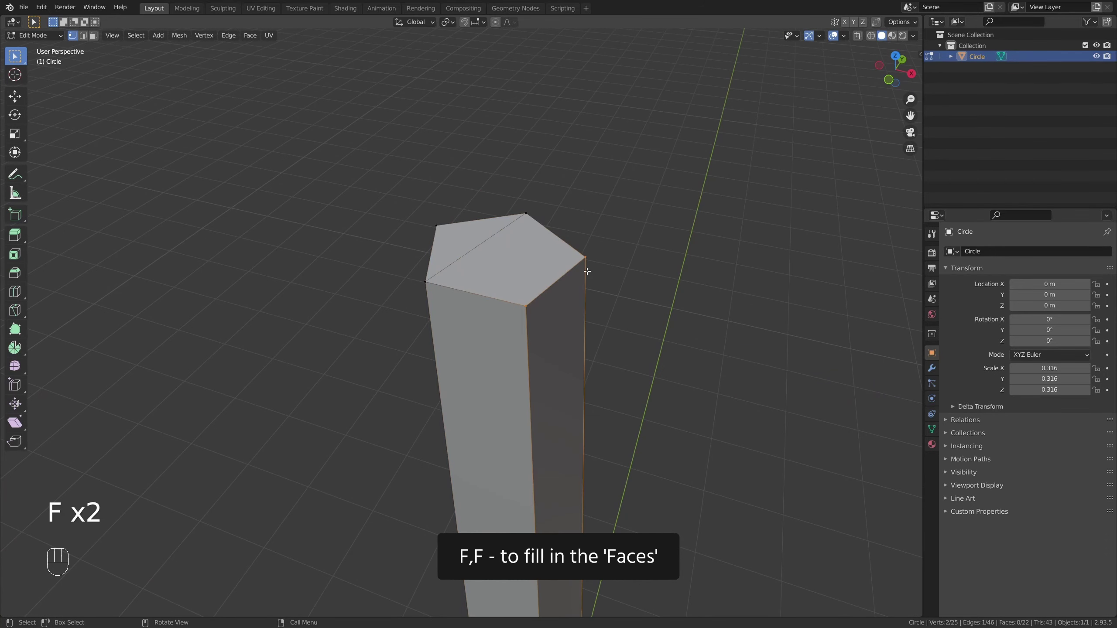
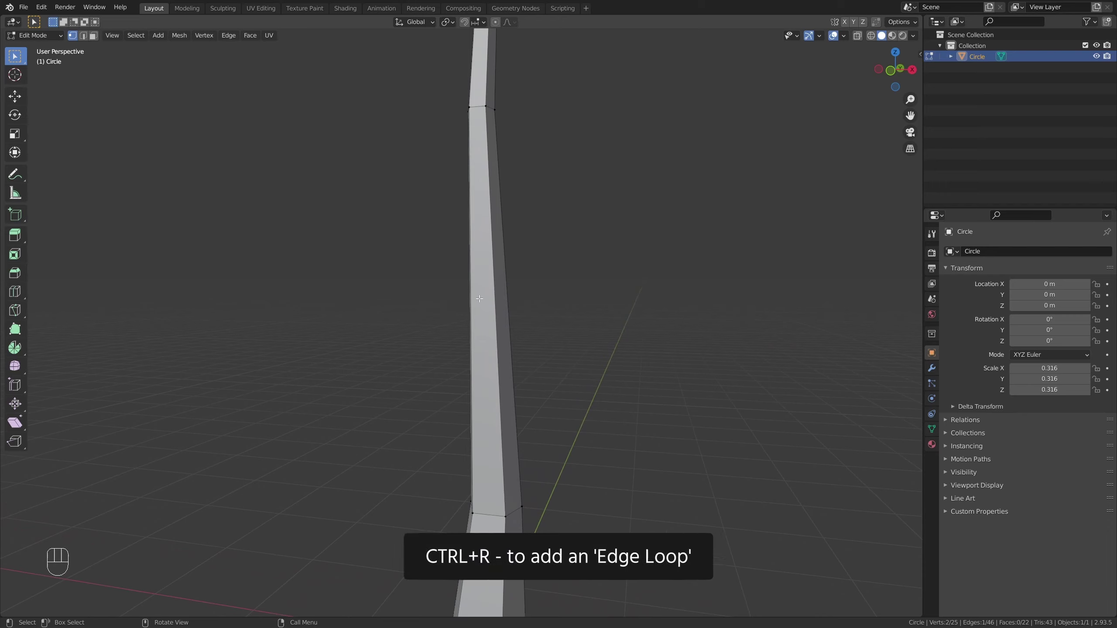
- Insert two horizontal loop cuts across the trunk as branch attachment points
key("ctrl+r")
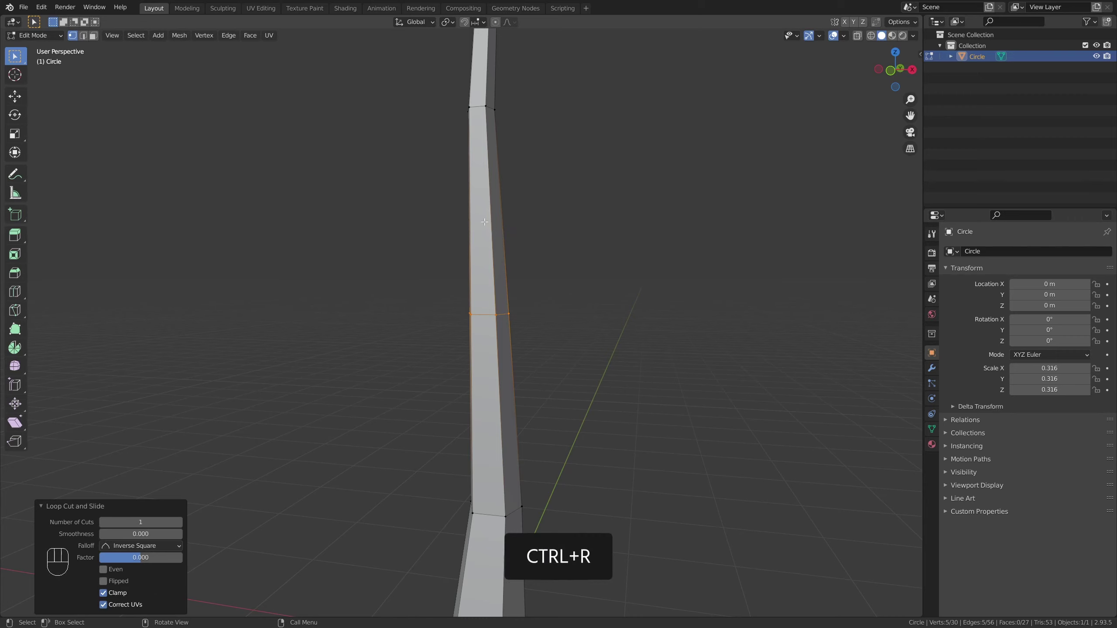
key("ctrl+r")
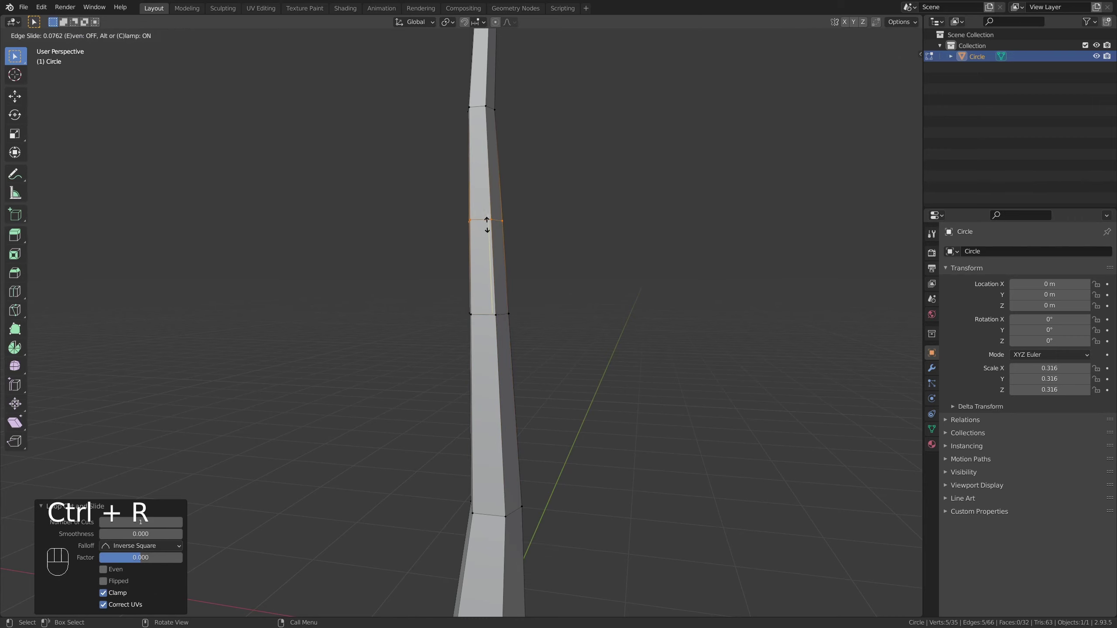
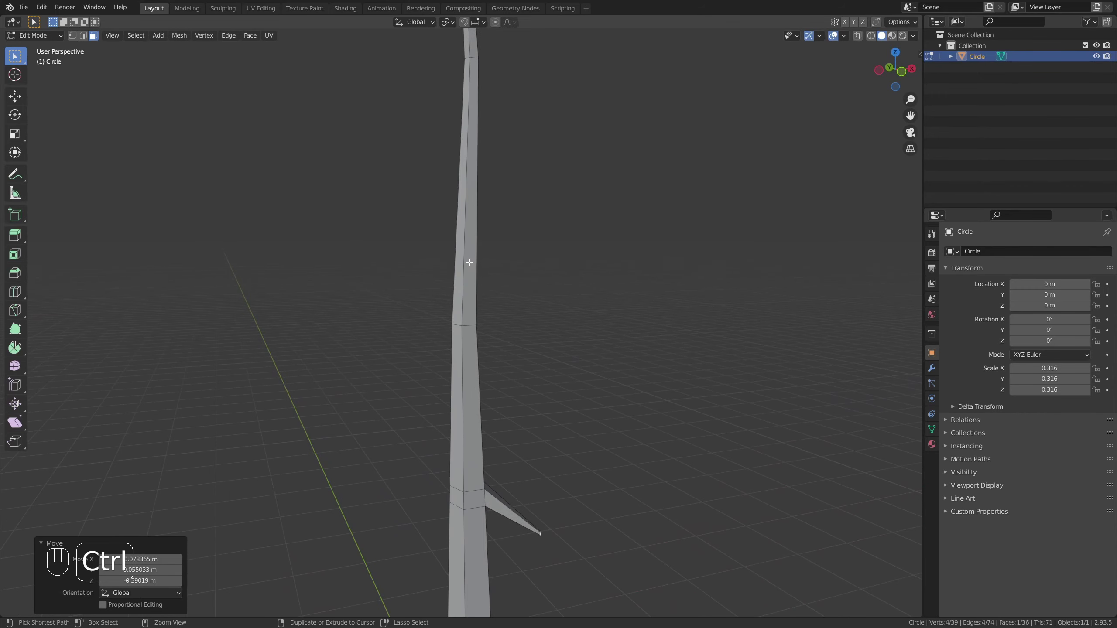
key("ctrl+r")
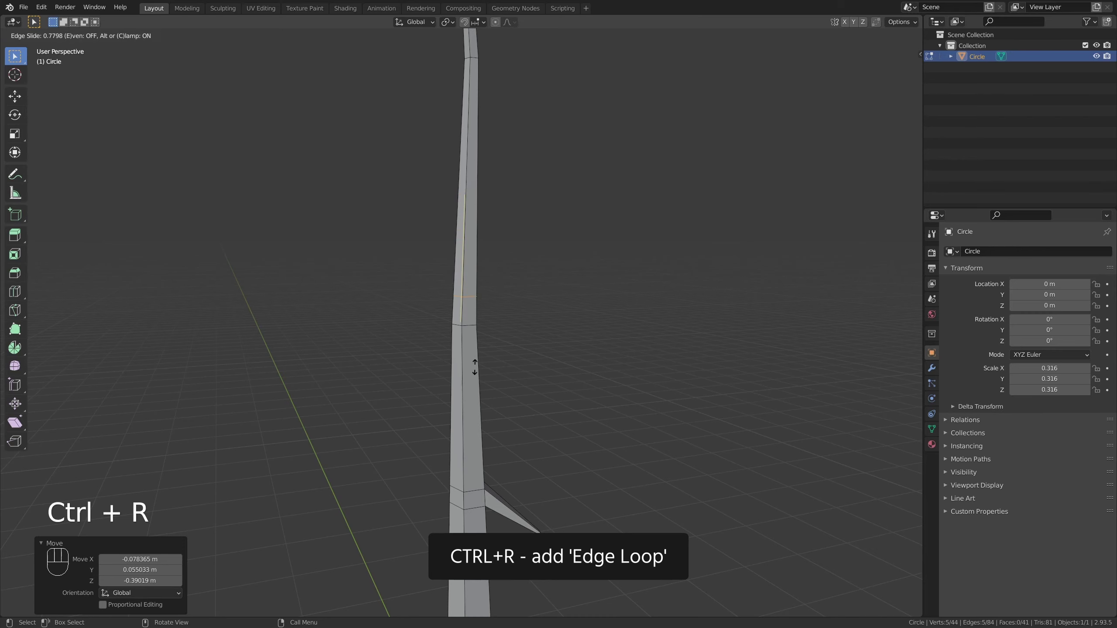
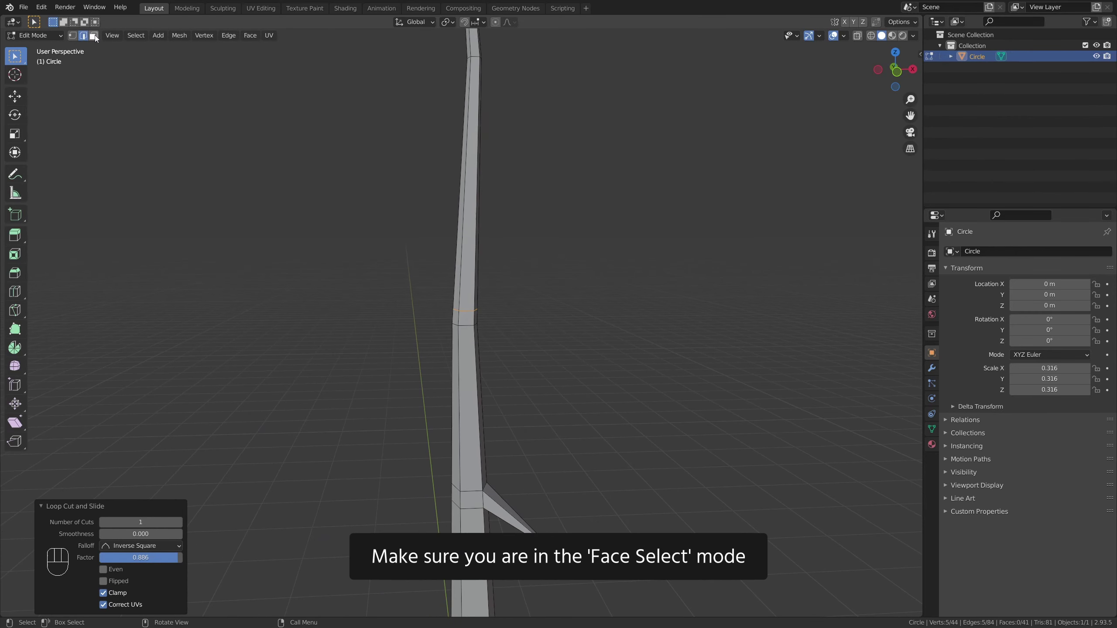
- Switch to face selection to extrude side faces into branches
left_click(99, 37)
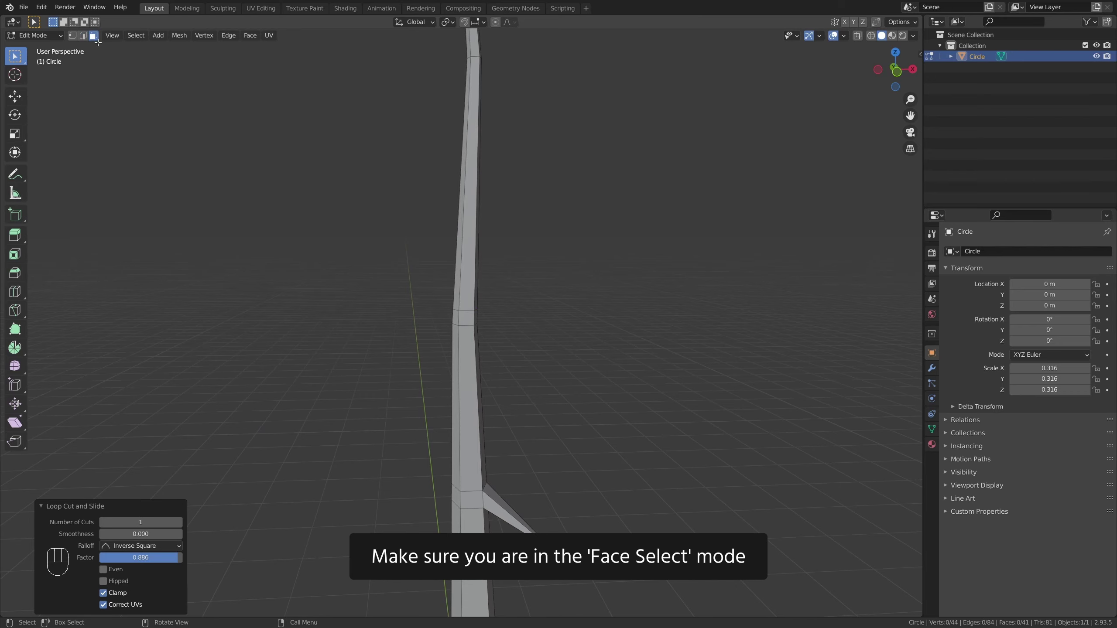
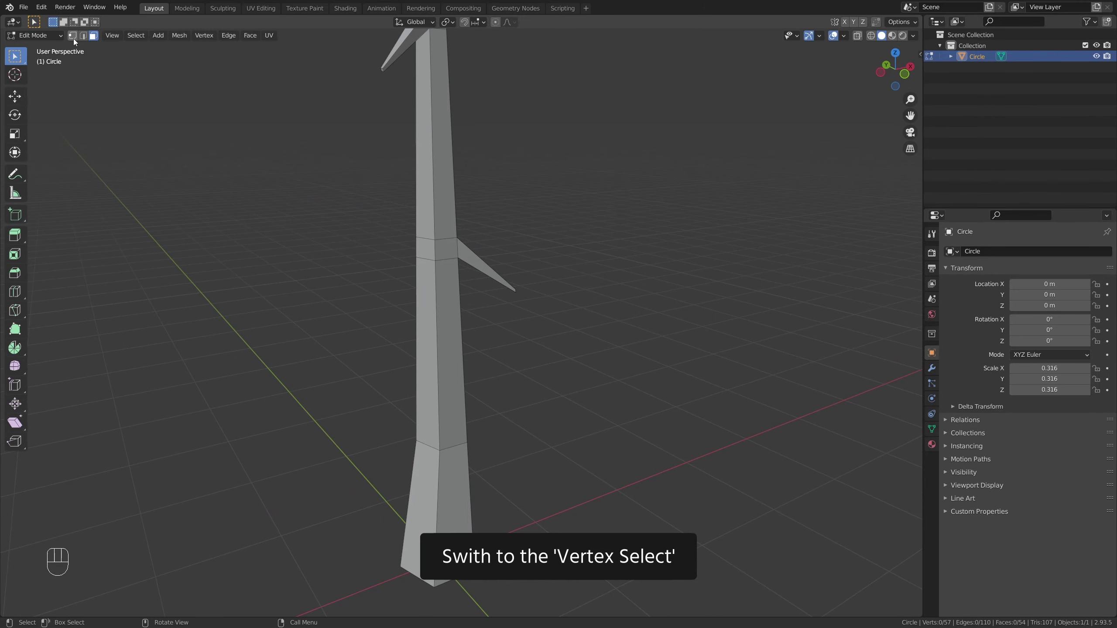
- Edge-slide the trunk loop to the lower branch junction and select all vertices
left_click(74, 37)
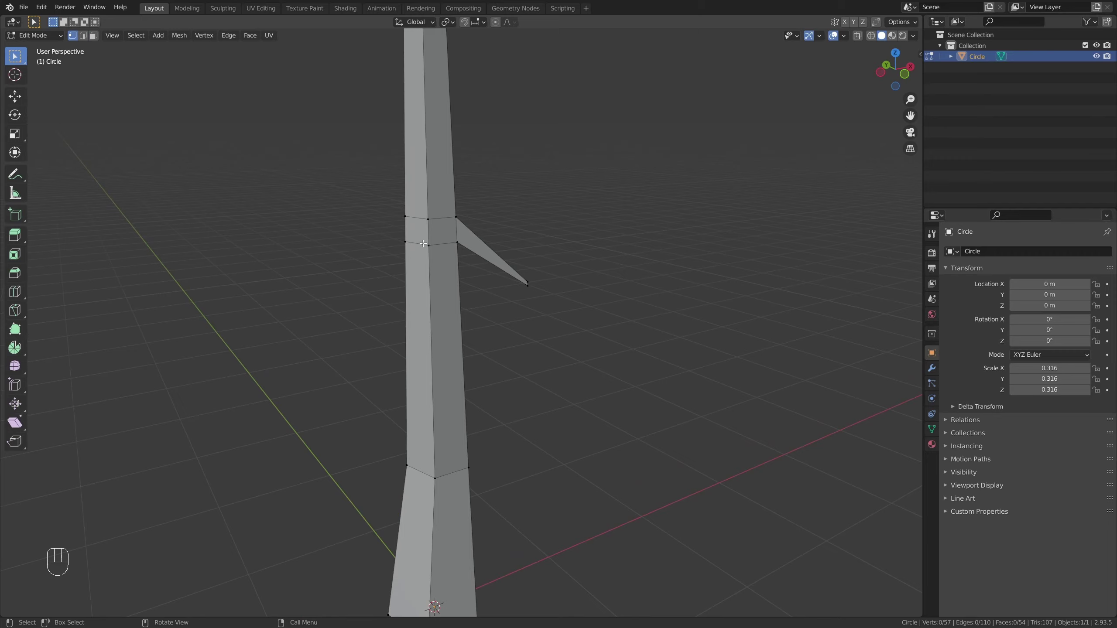
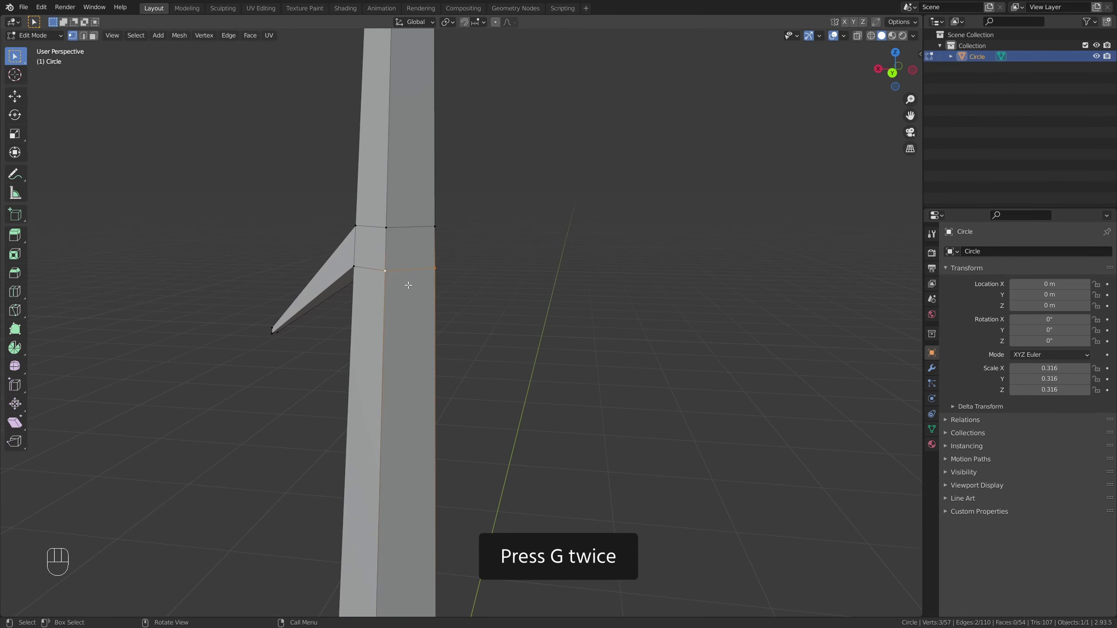
key("g")
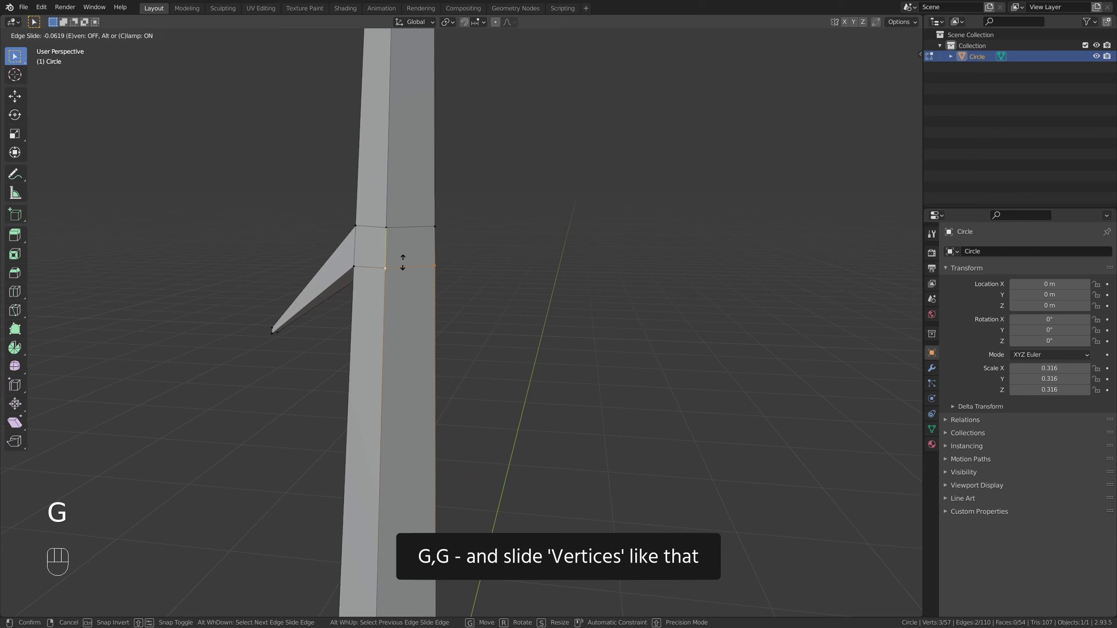
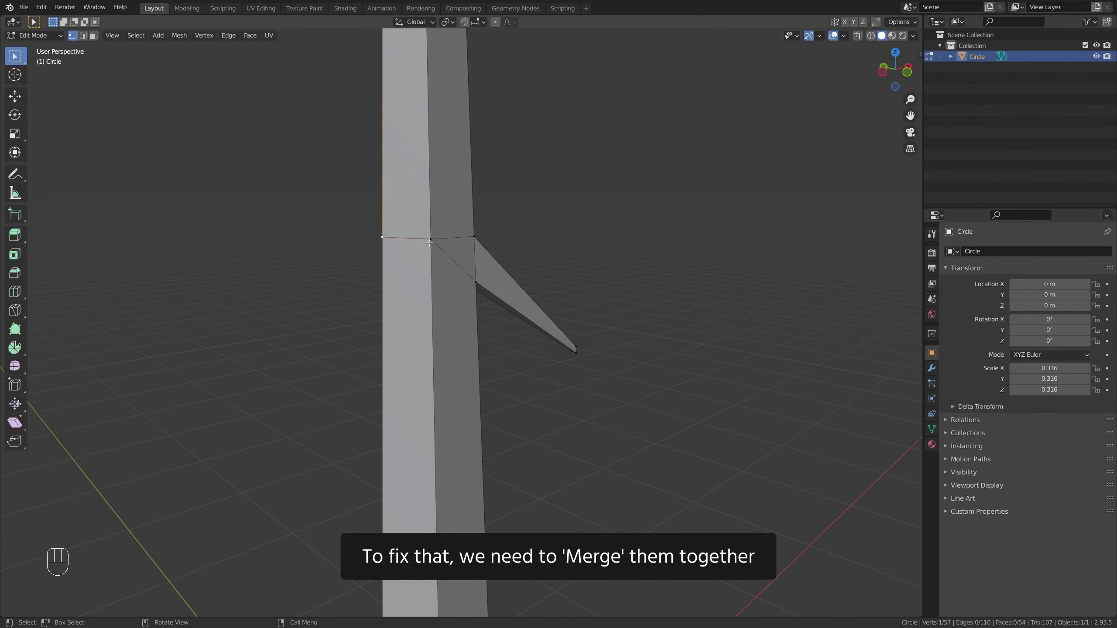
key("a")
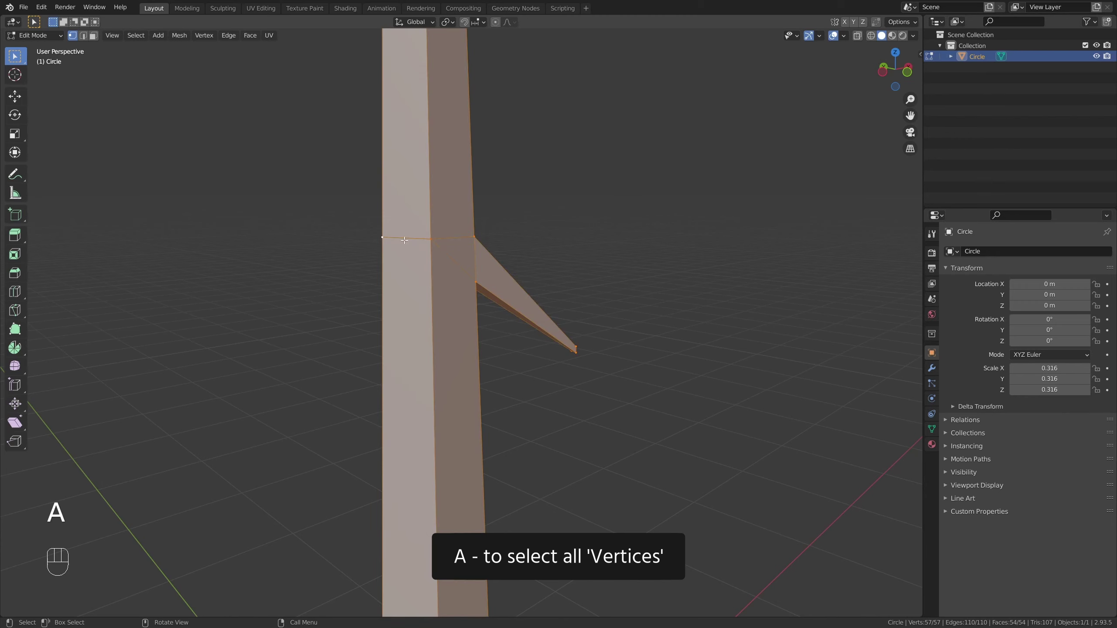
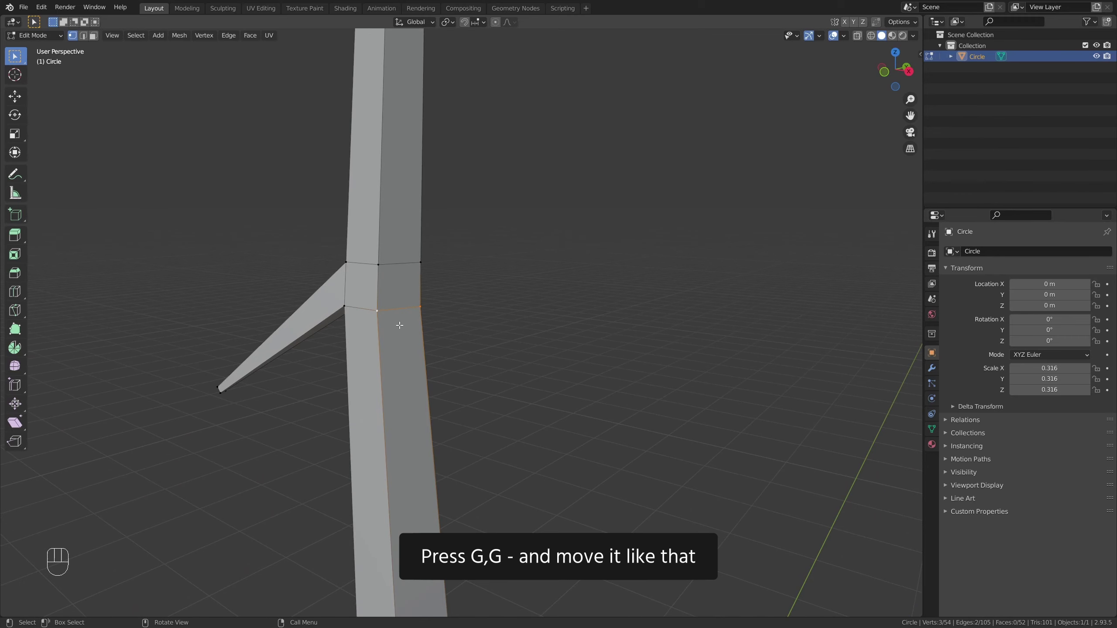
- Slide the next trunk edge loop to line up with the branch before merging duplicates
key("g")
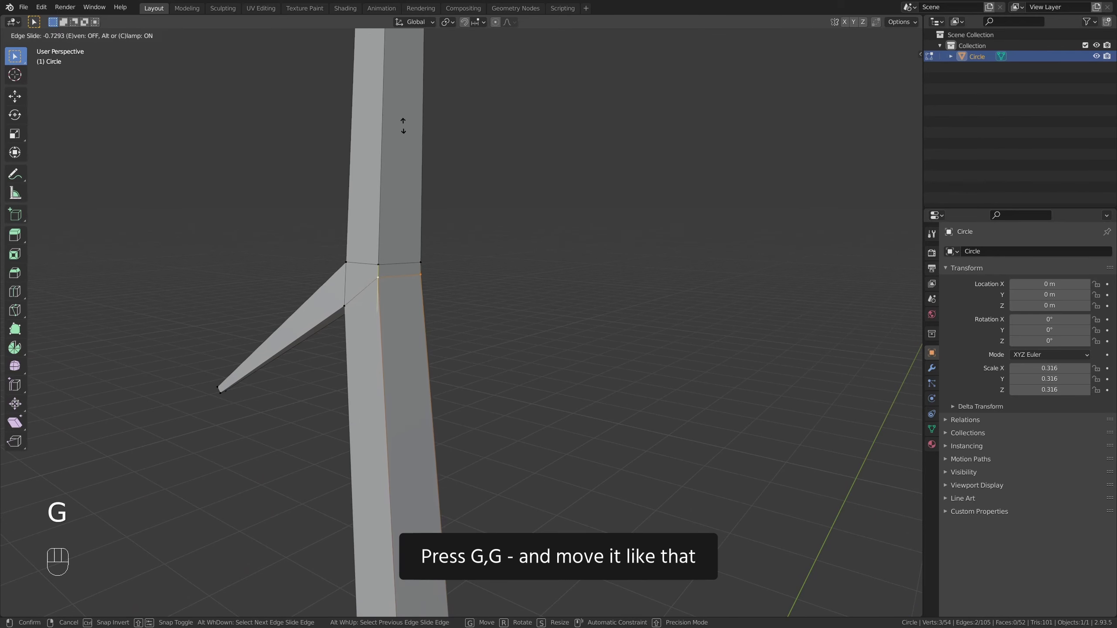
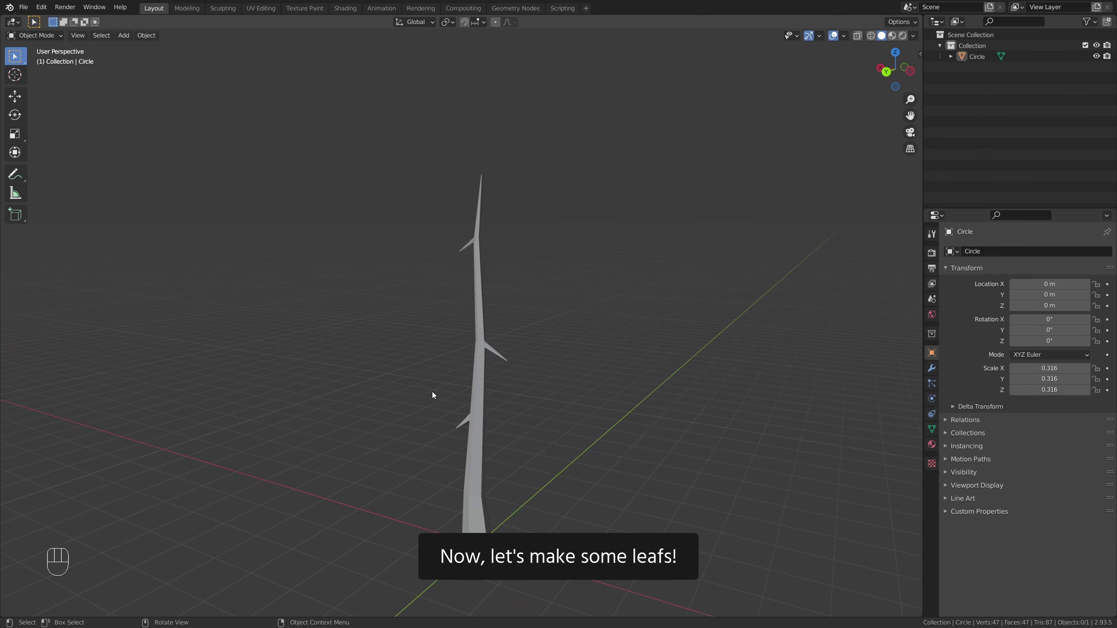
- Orbit around the finished branched trunk in object mode
left_click_drag(479, 402, 490, 362)
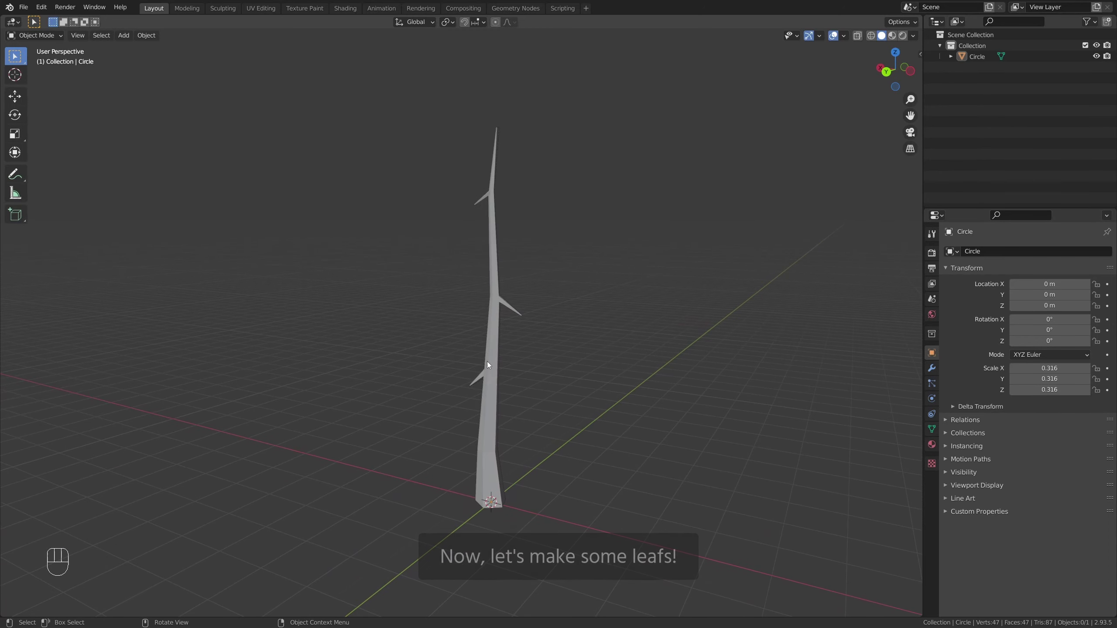
- Add a new seven-sided circle mesh and look straight down from the top
key("shift+a")
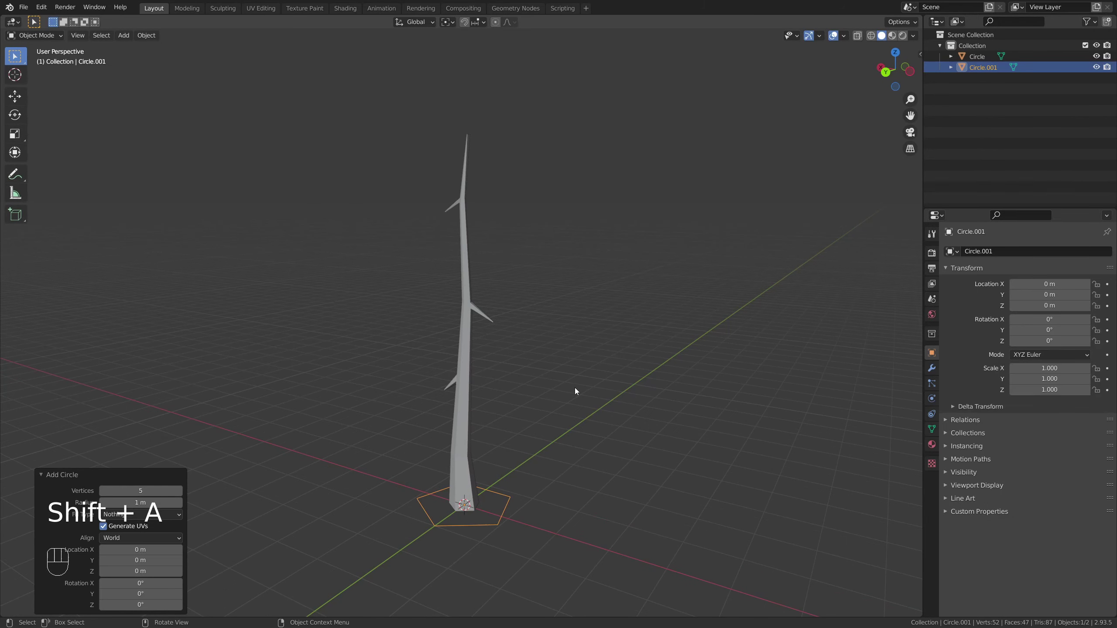
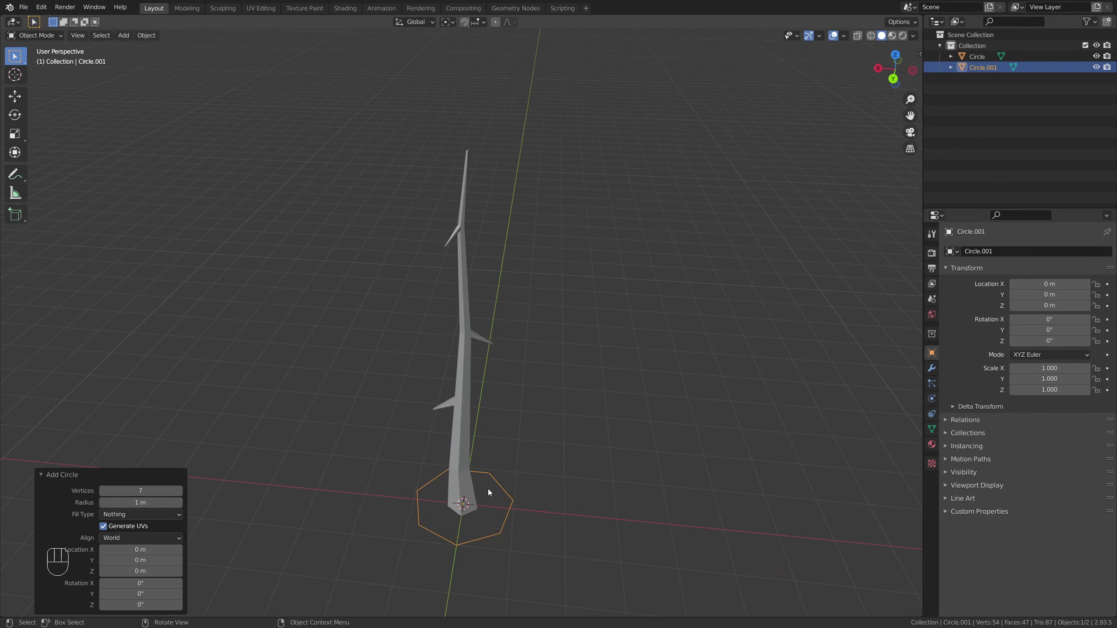
left_click_drag(461, 434, 444, 378)
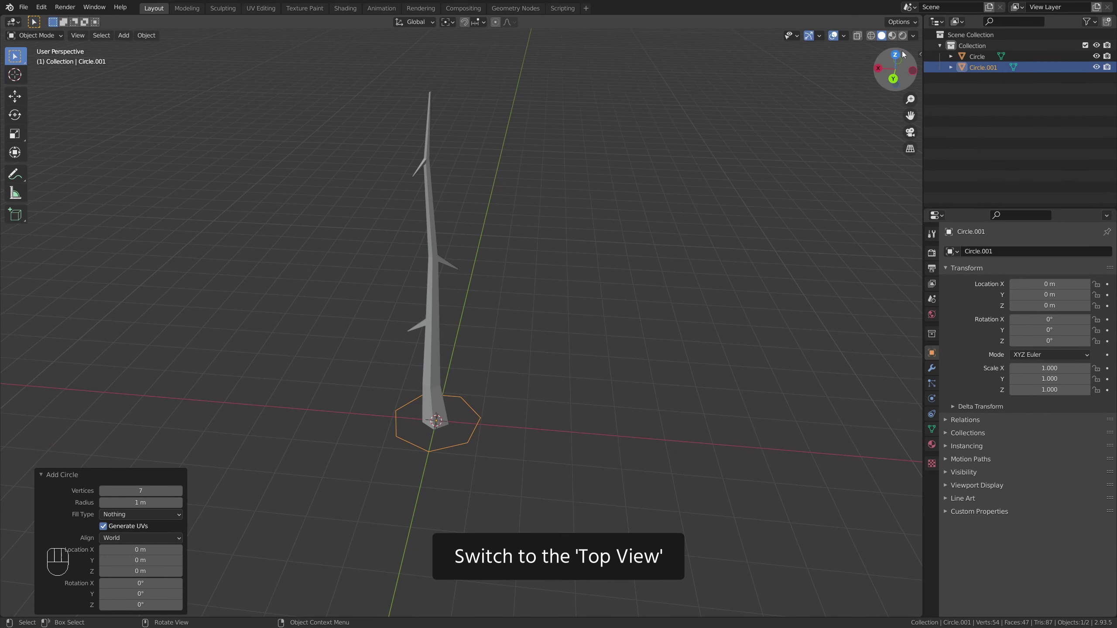
left_click(898, 55)
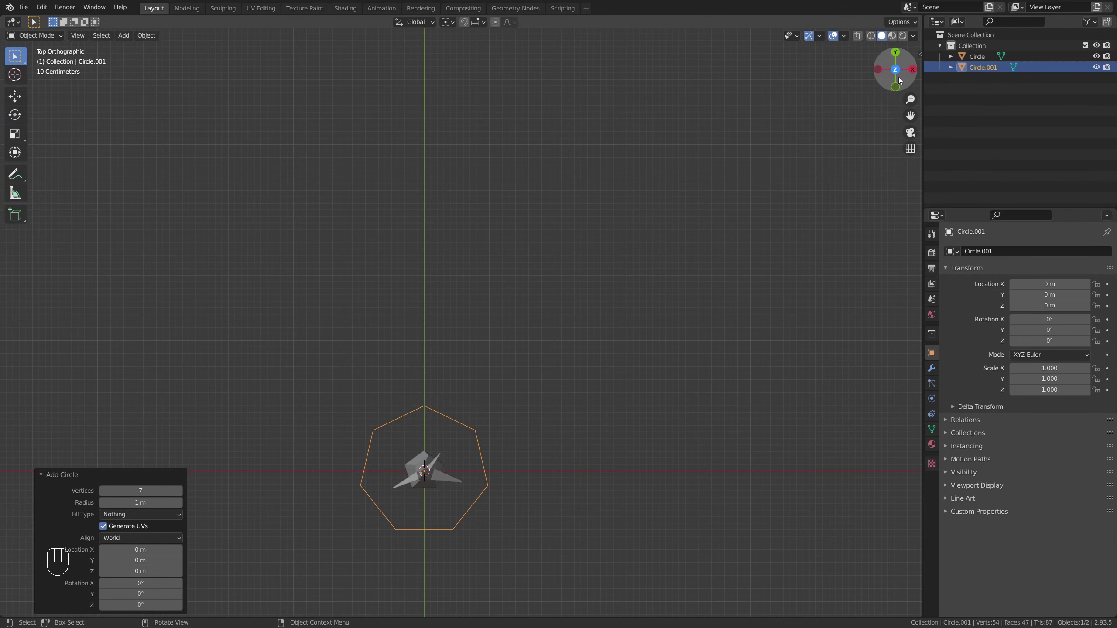
left_click_drag(504, 424, 520, 376)
- Move the new circle 4 m along X, away from the trunk
left_click_drag(538, 389, 495, 405)
key("g")
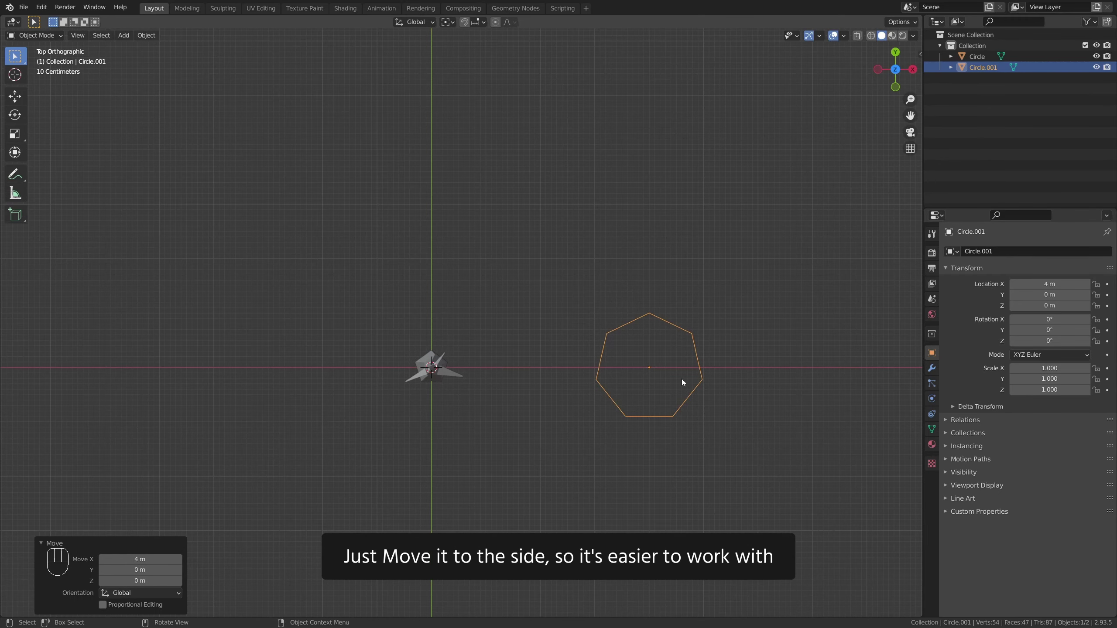
middle_click(550, 379)
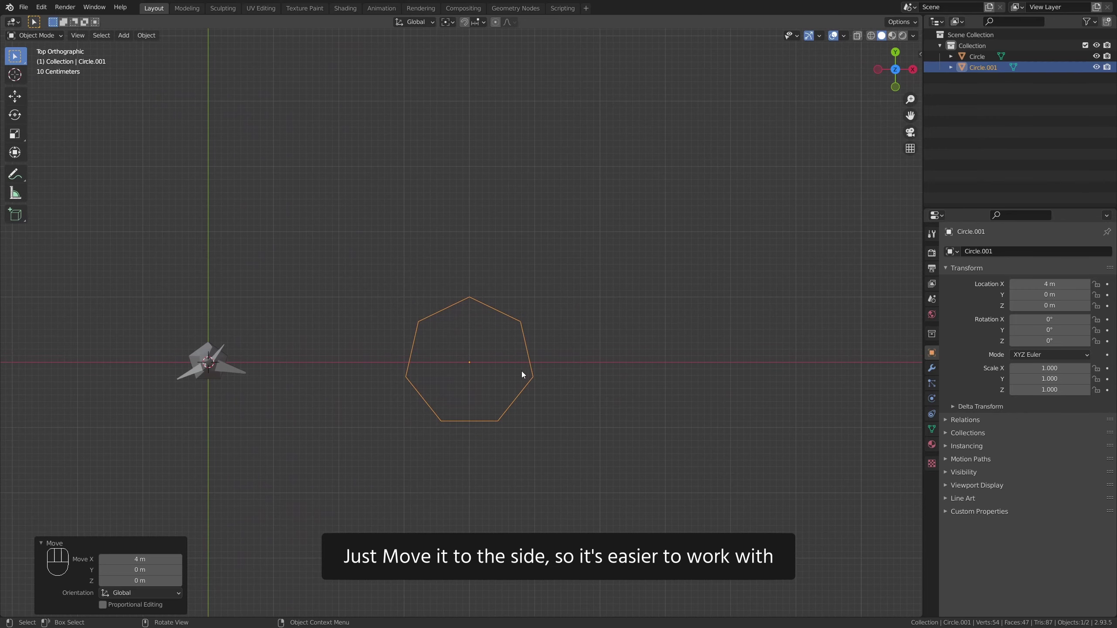
- Fill the seven-sided circle with faces and curl part of it upward with proportional falloff into a leaf shape
key("Tab")
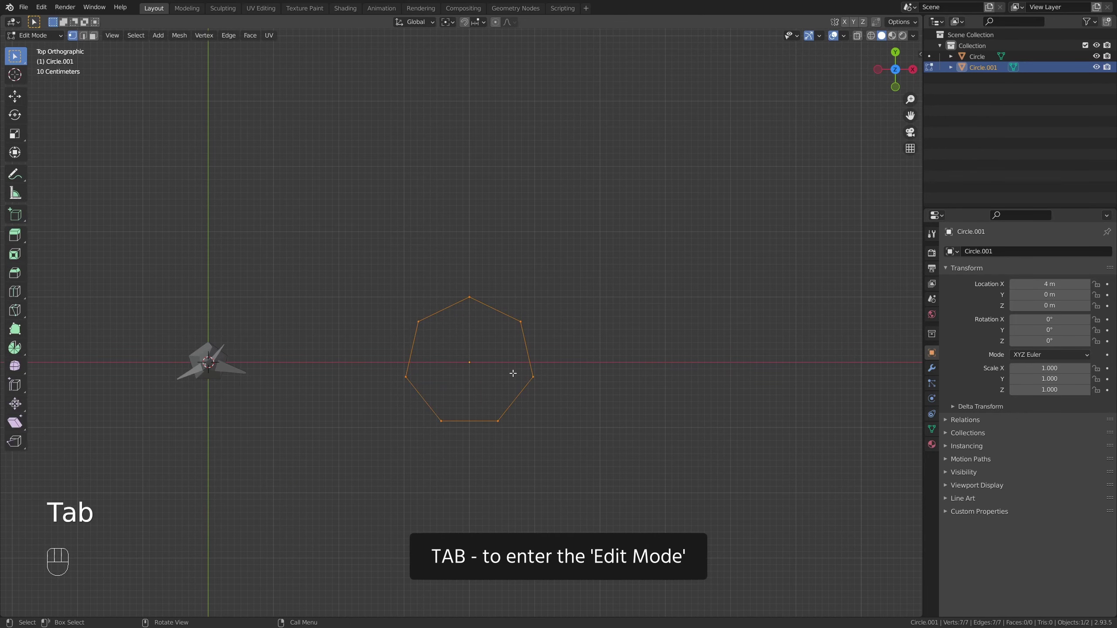
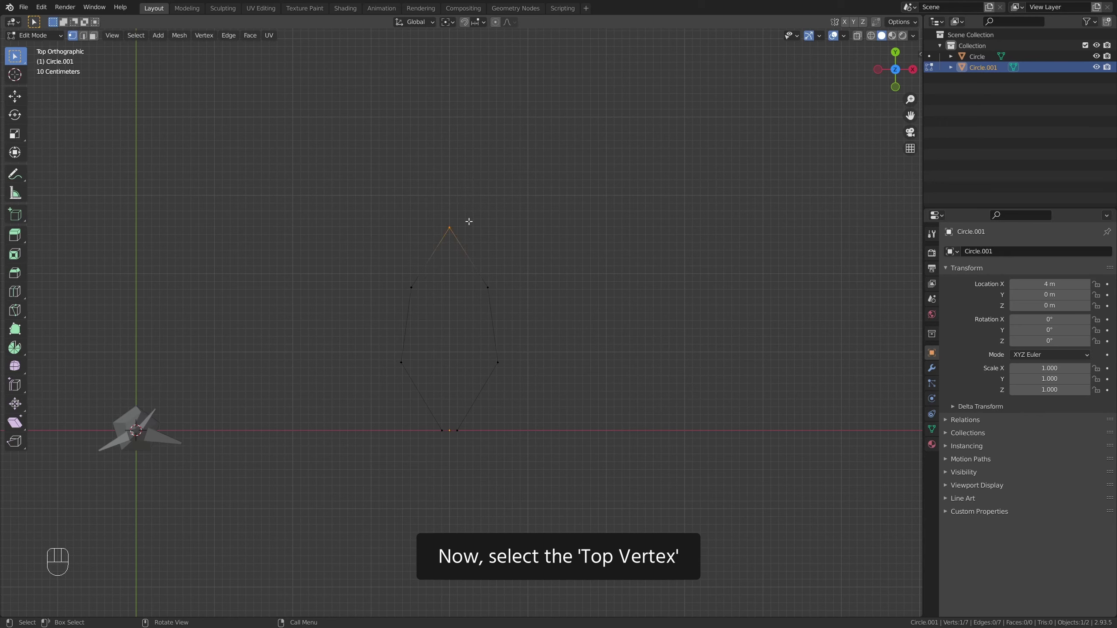
key("f")
key("f")
key("f")
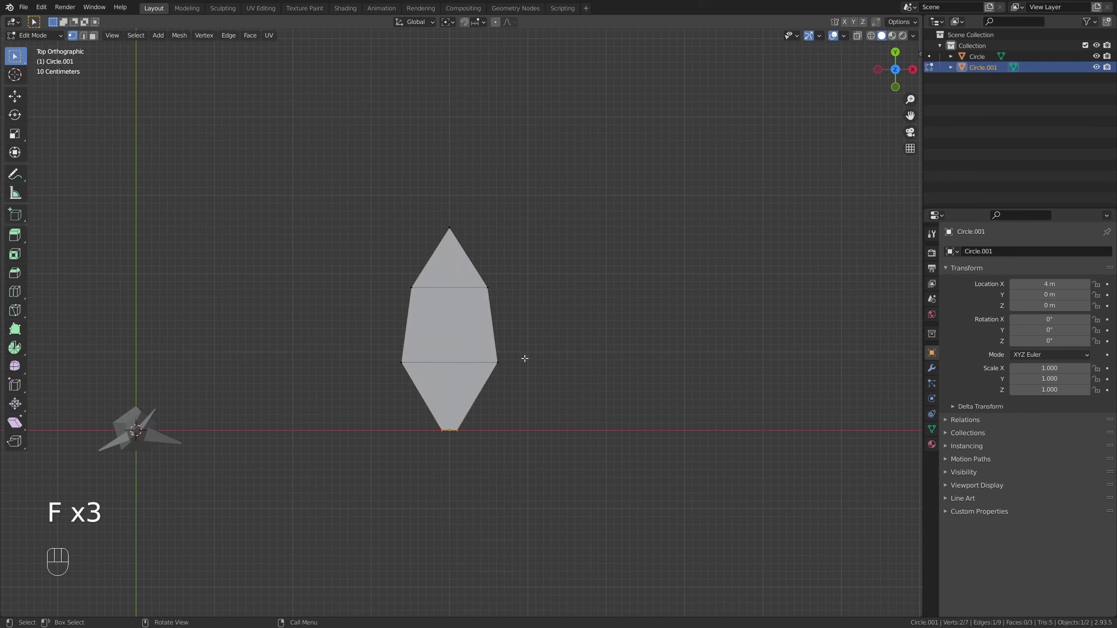
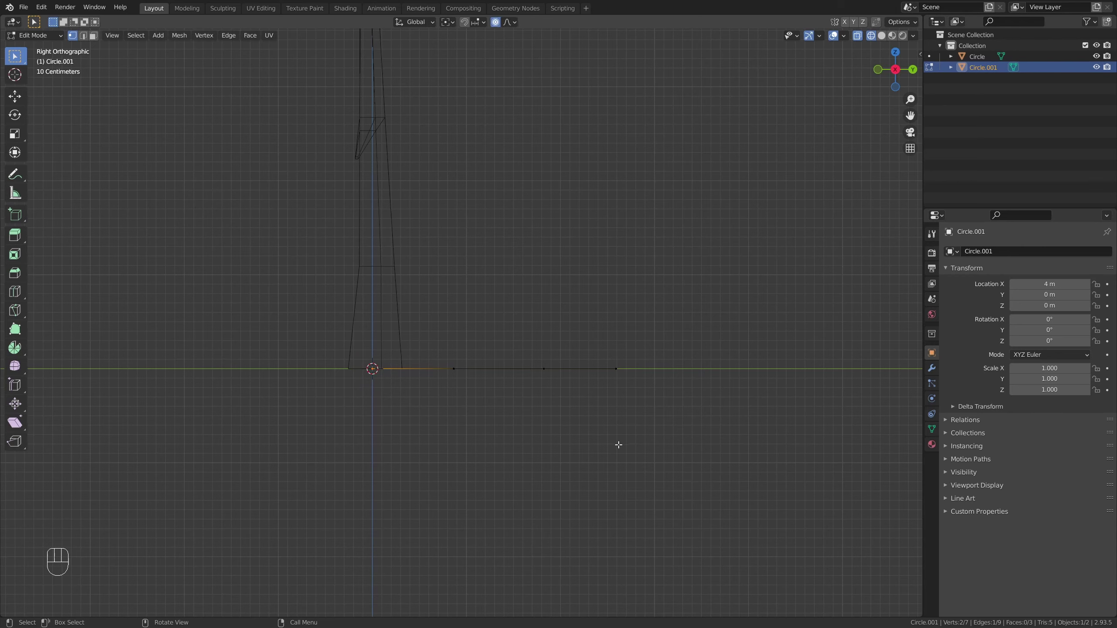
key("r")
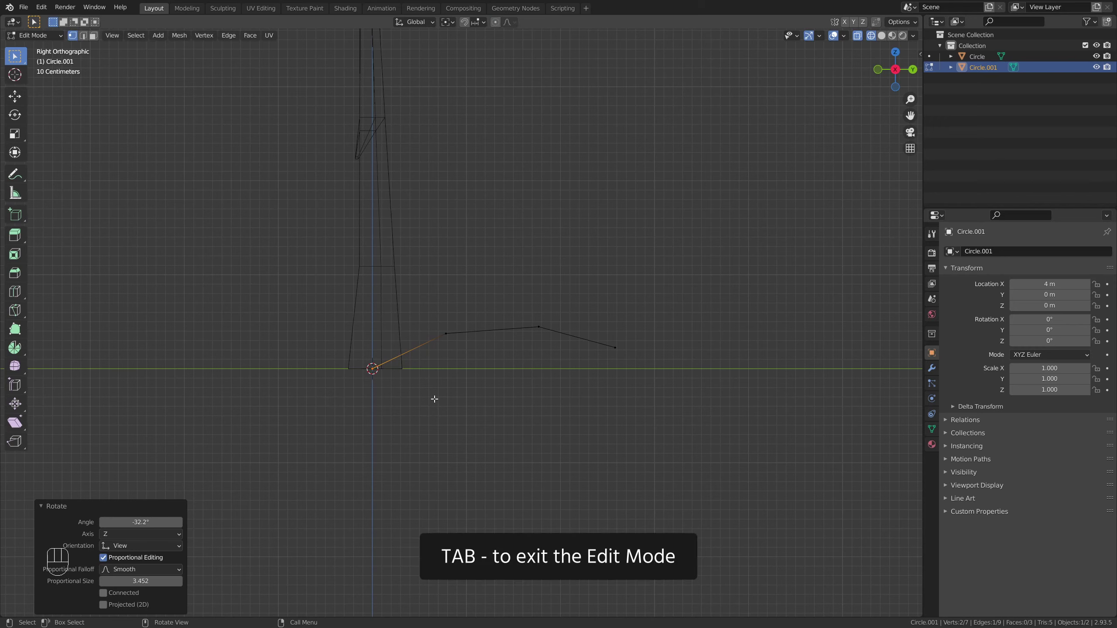
- Rotate the leaf object about -30.6° on X and view it in Solid shading from a perspective angle
key("Tab")
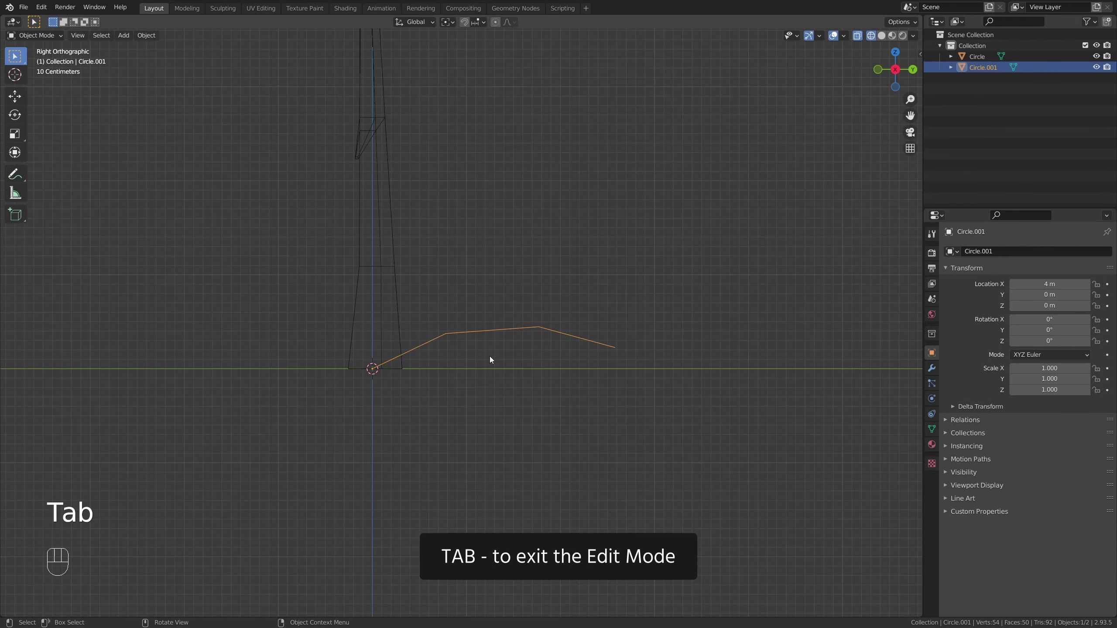
key("r")
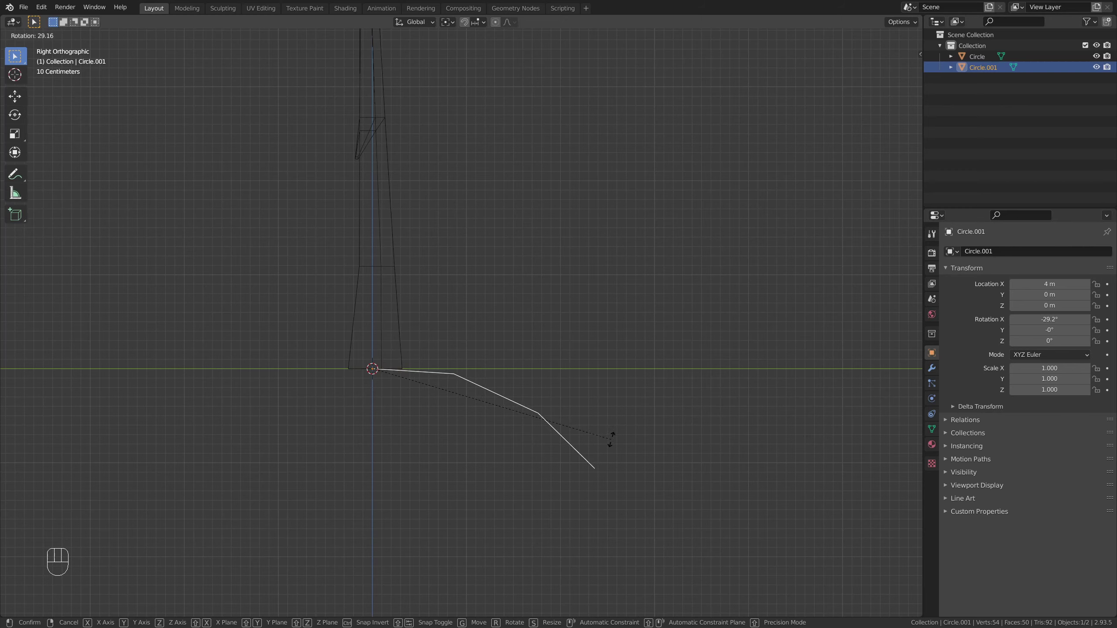
key("r")
left_click_drag(516, 376, 460, 399)
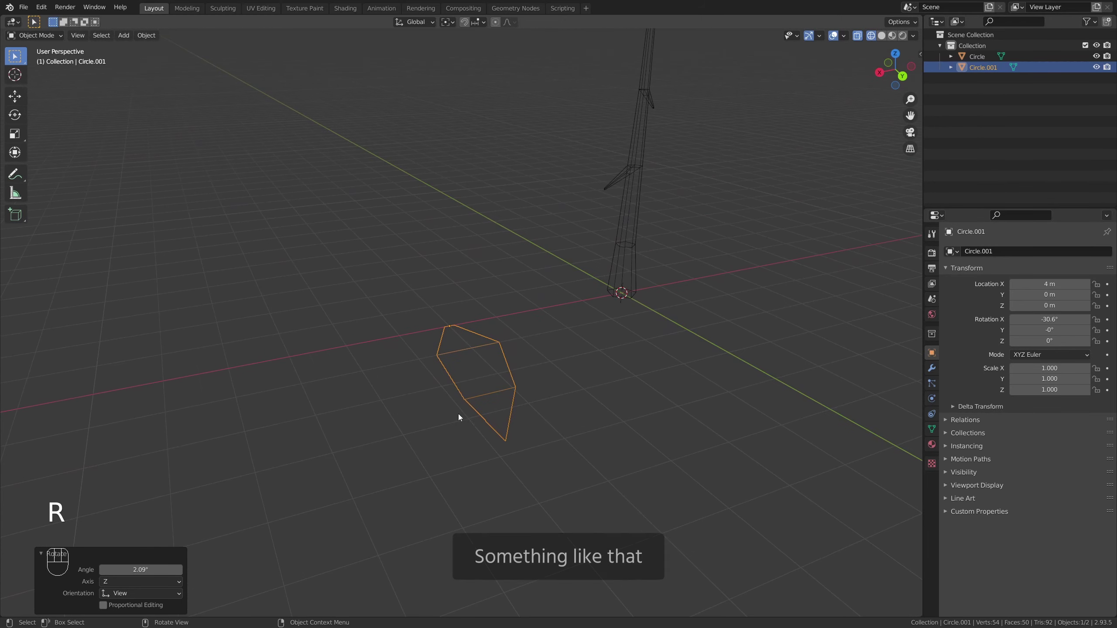
left_click(885, 37)
middle_click(538, 328)
middle_click(532, 339)
middle_click(539, 364)
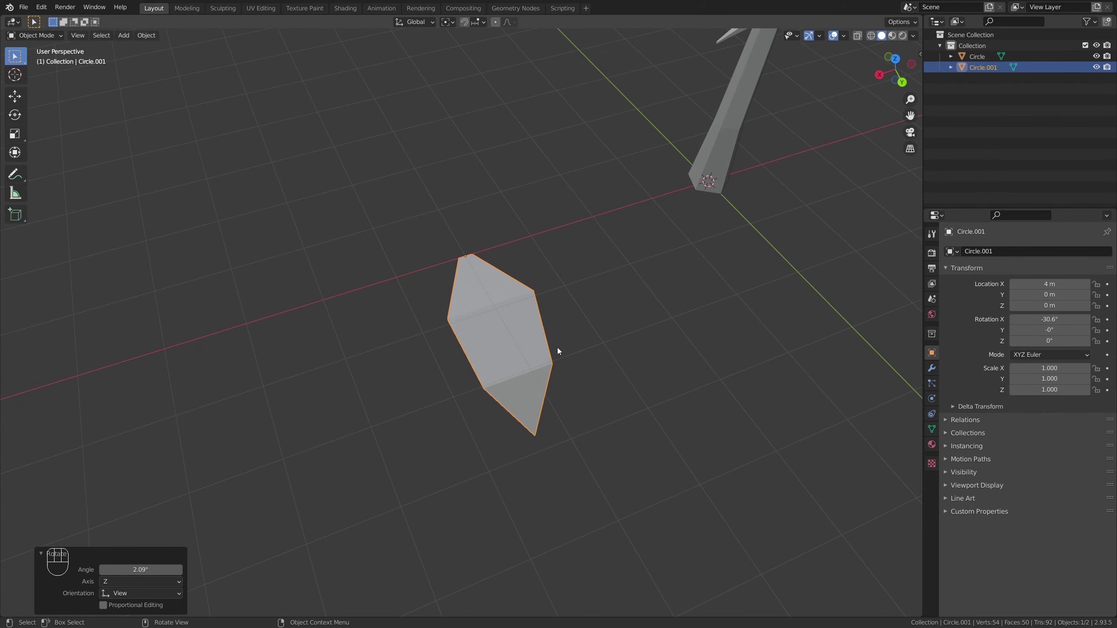
- Raise vertices along Z into a tall tapering trunk and collapse the tip vertices to a single point
key("Tab")
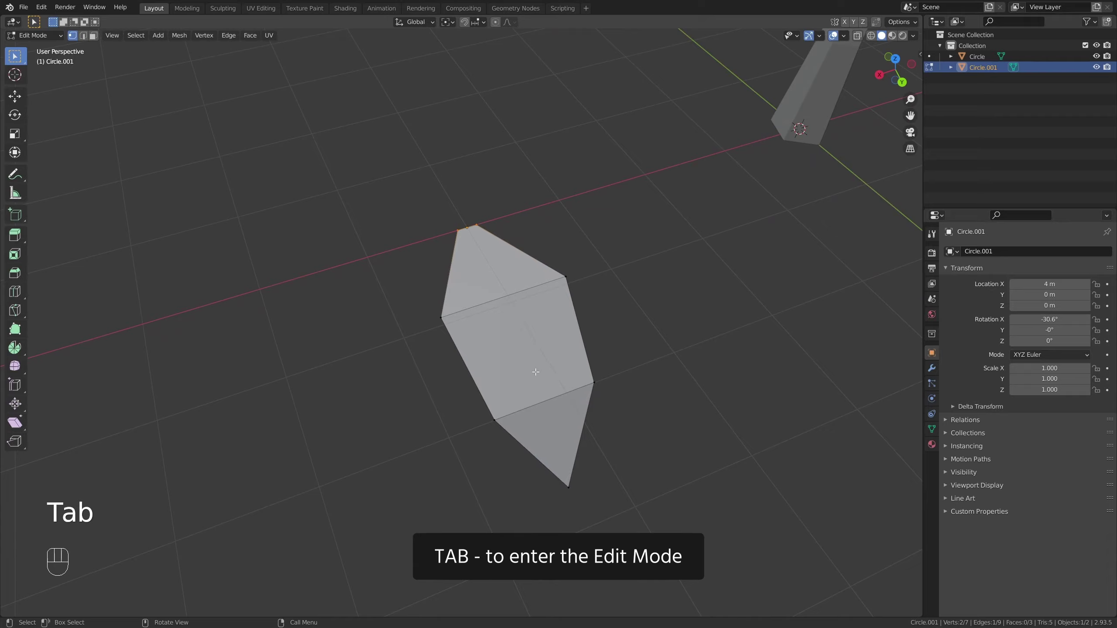
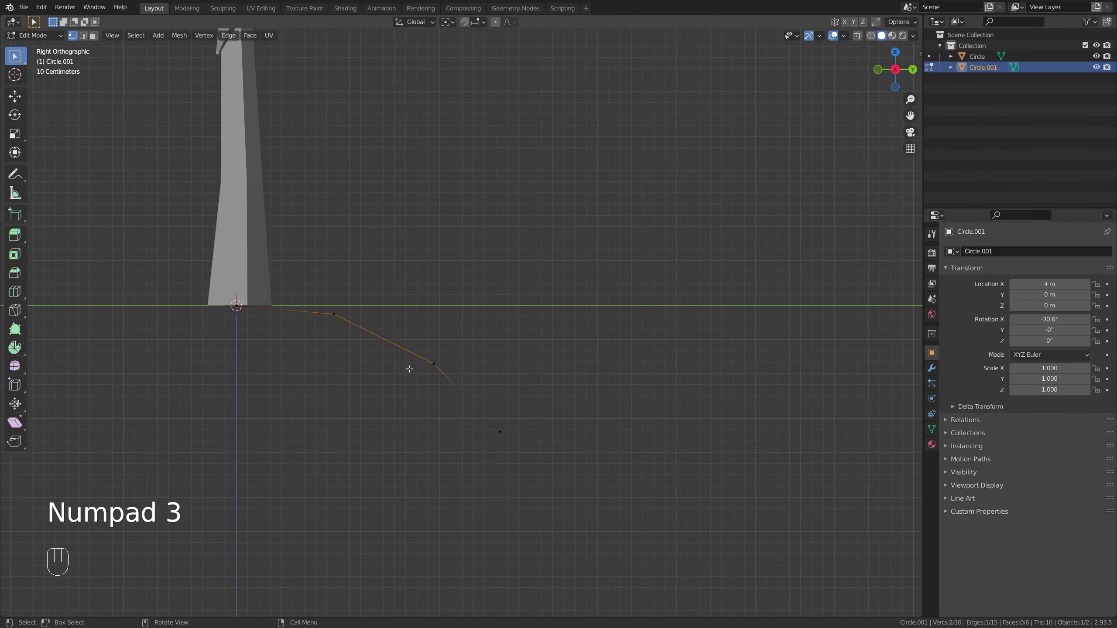
key("g")
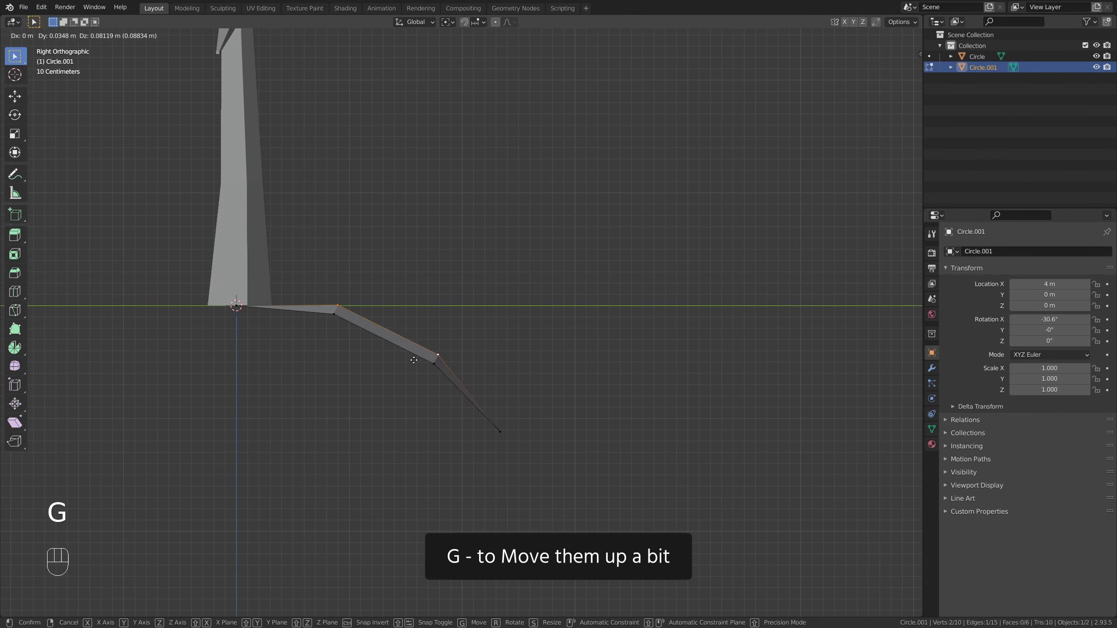
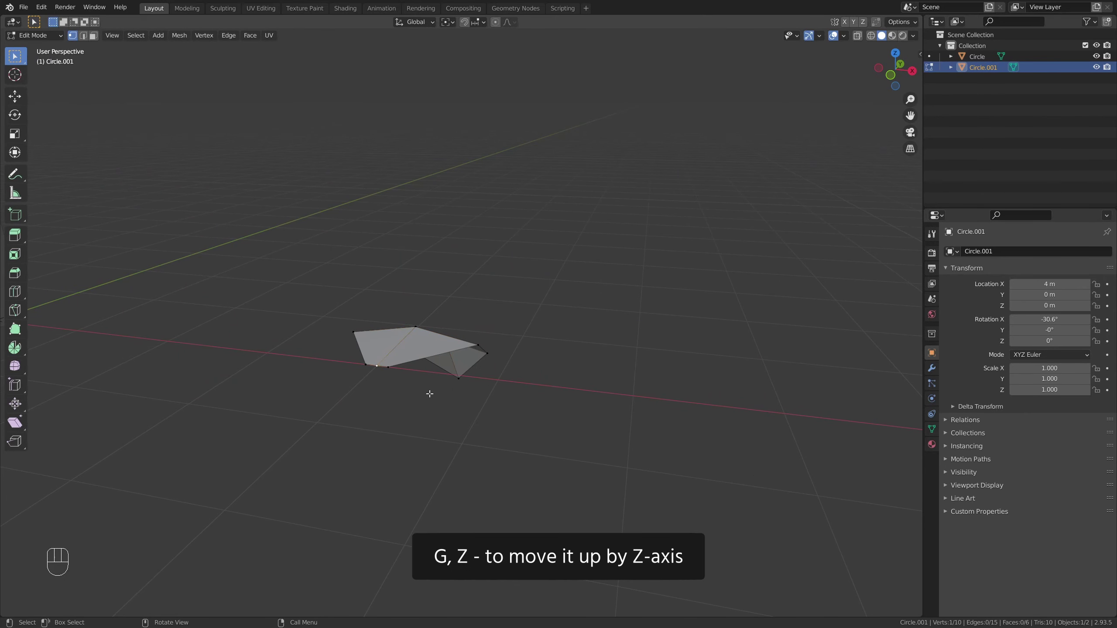
key("g")
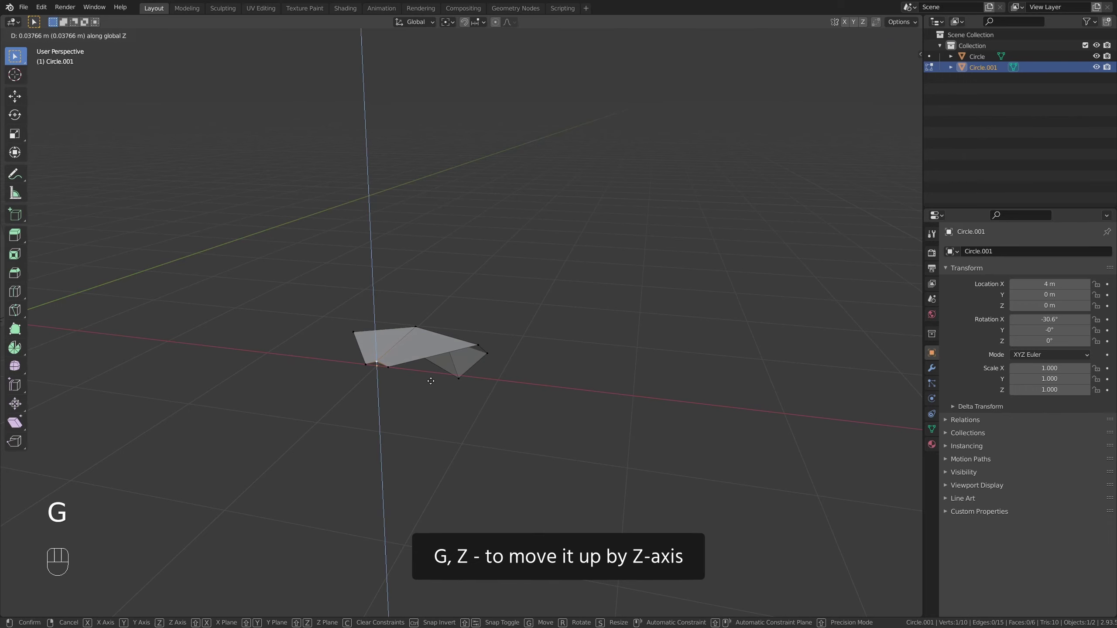
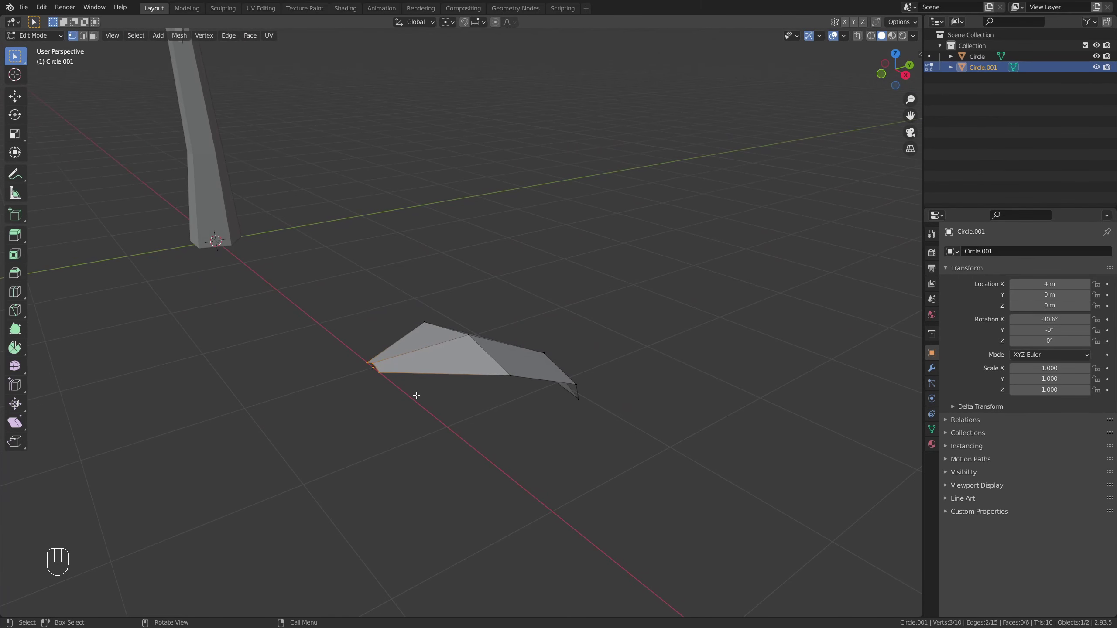
key("s")
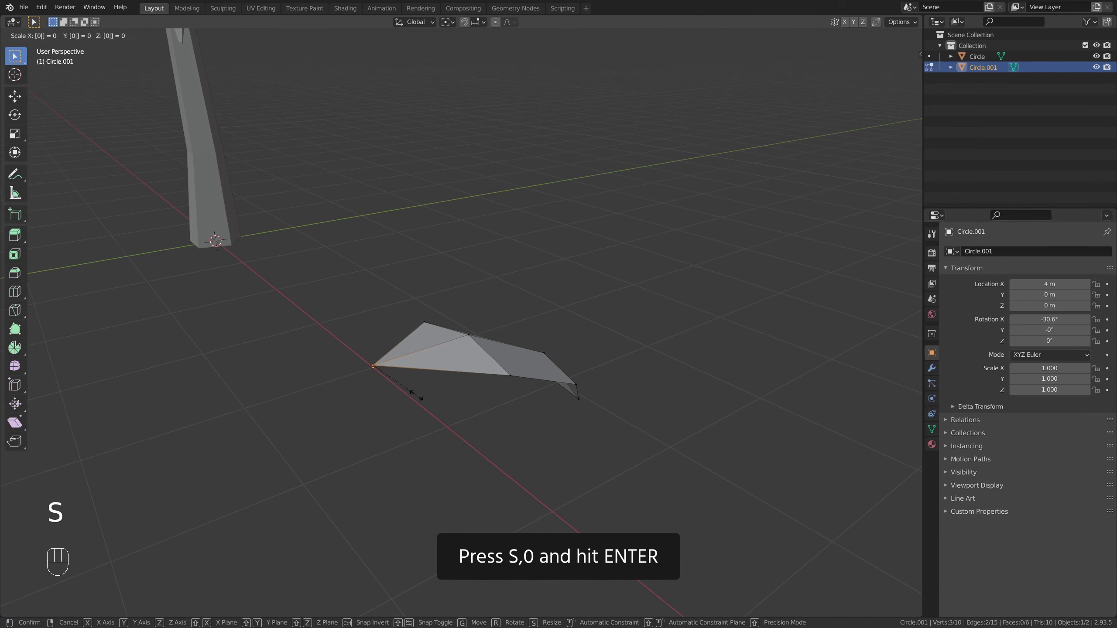
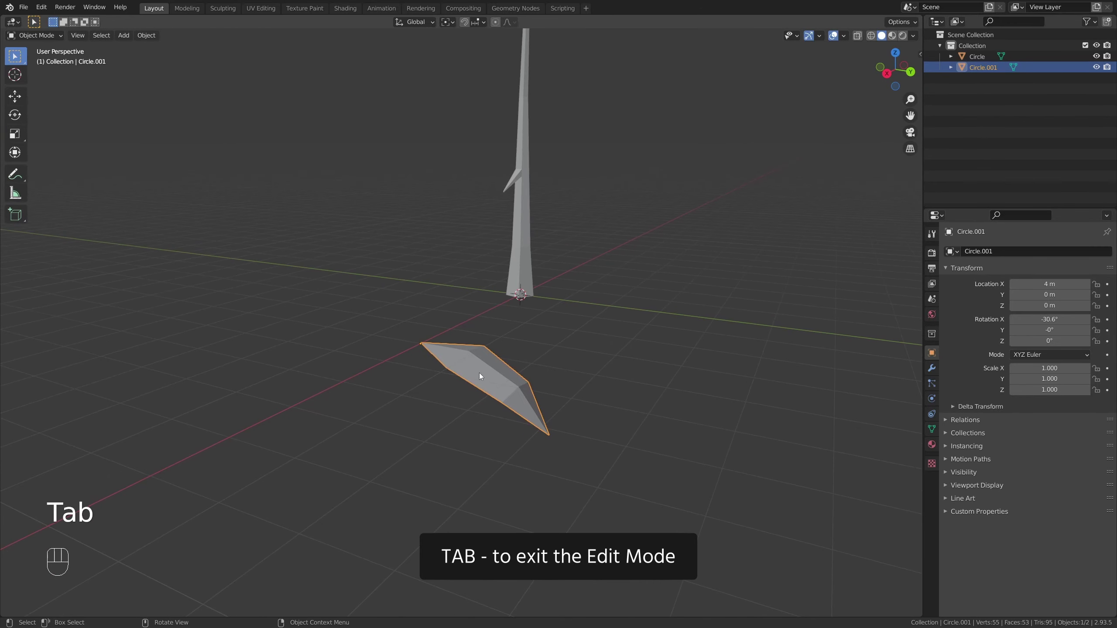
- Orbit around the tall trunk to inspect its shape
left_click_drag(482, 374, 349, 394)
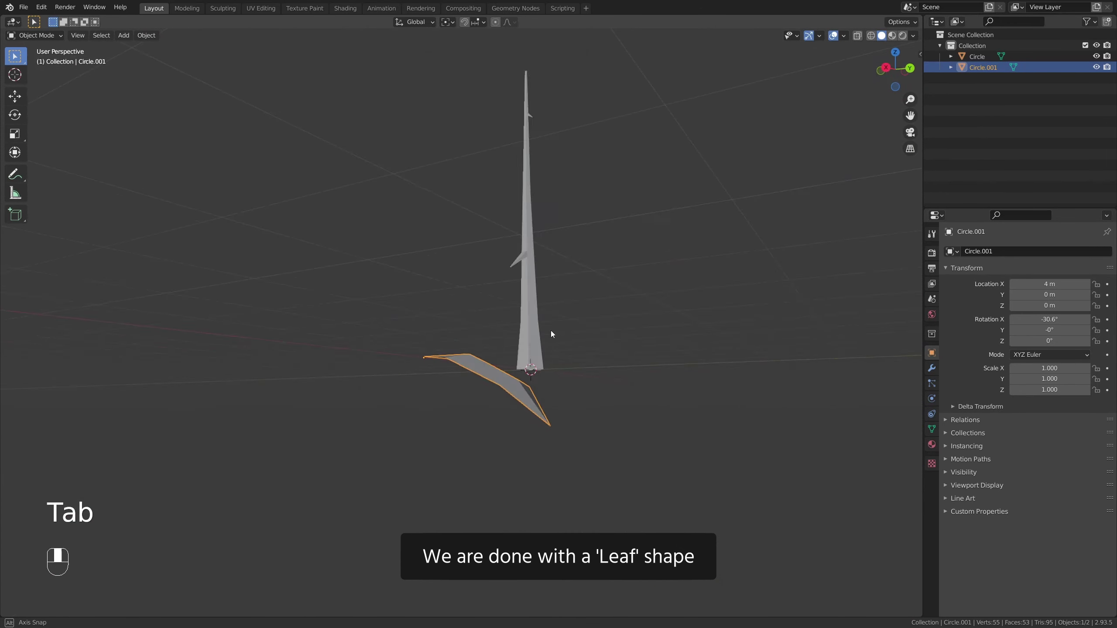
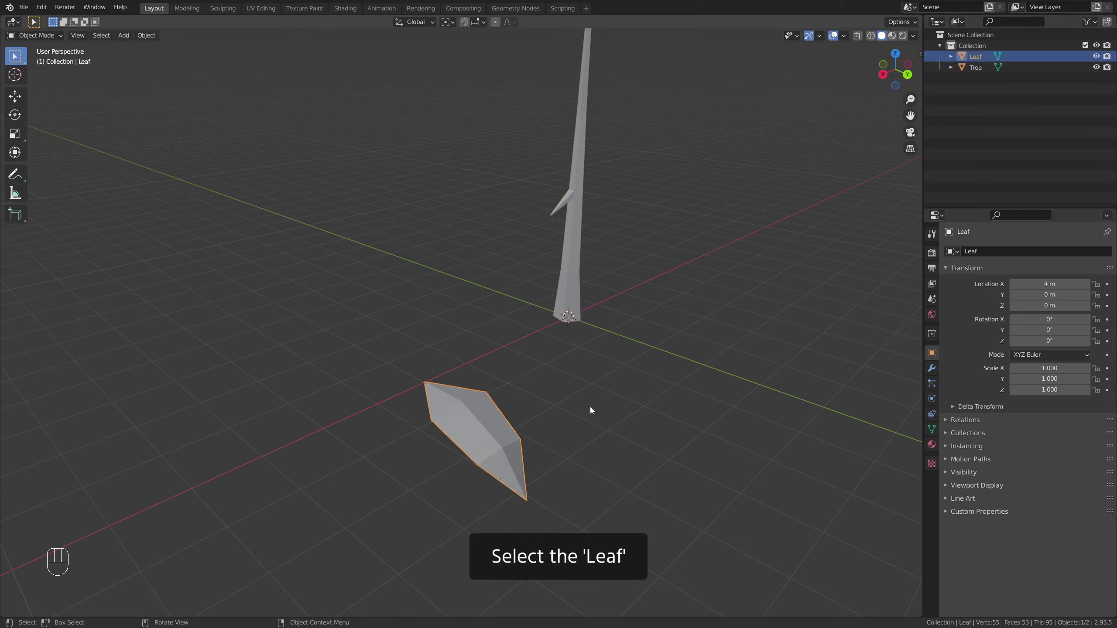
- Duplicate the Leaf and move the copy aside along X
key("shift+d")
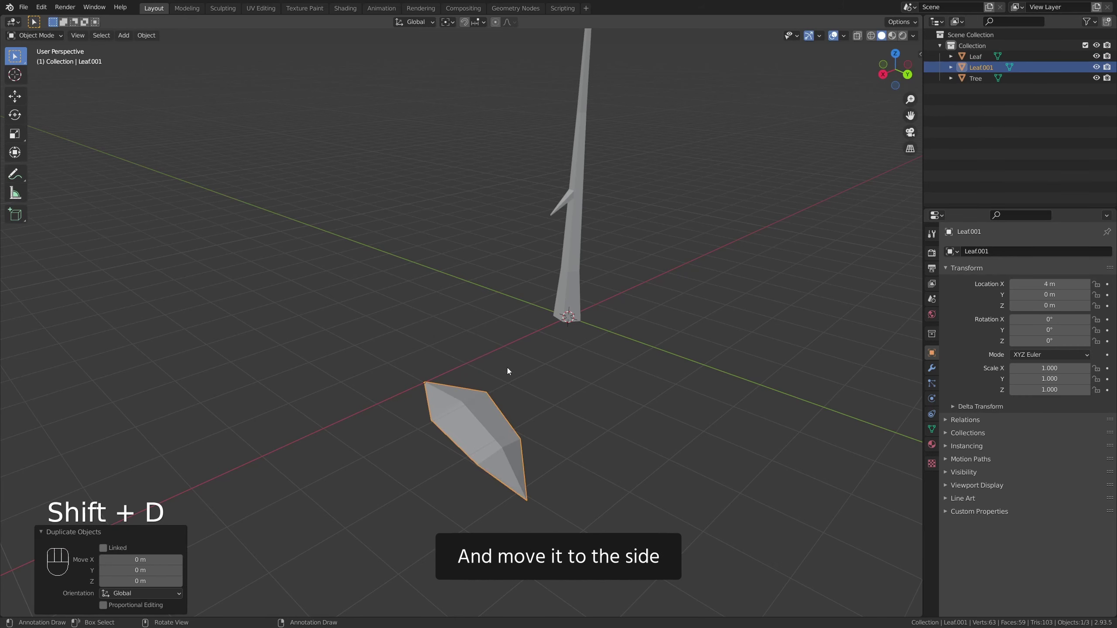
key("g")
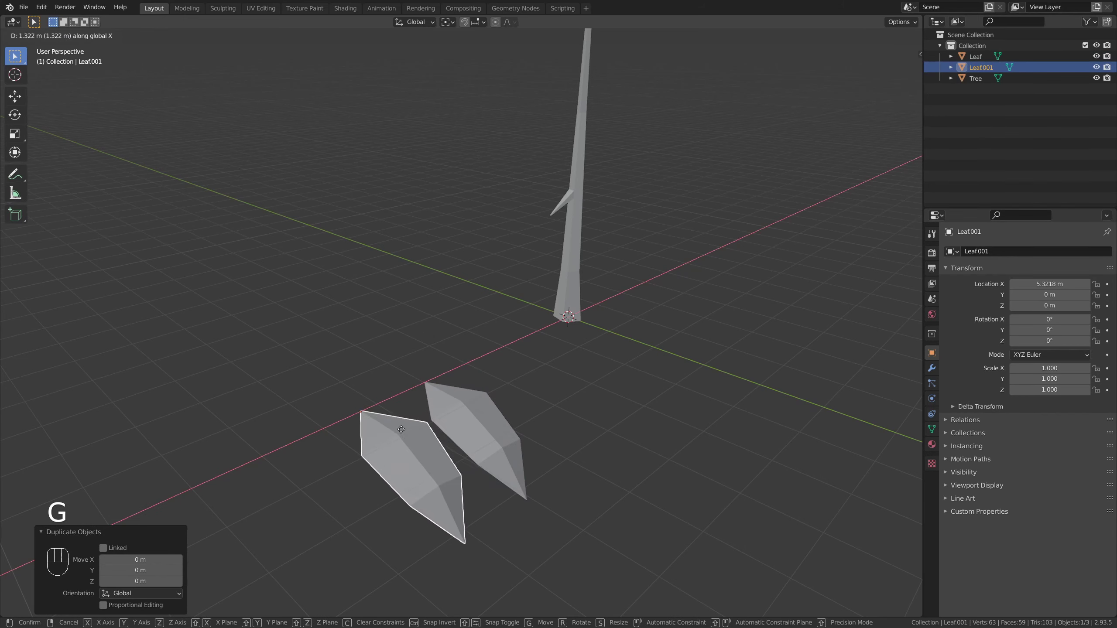
left_click(42, 543)
- Move the copy into a new 'Backup' collection and exclude that collection from the view layer
key("m")
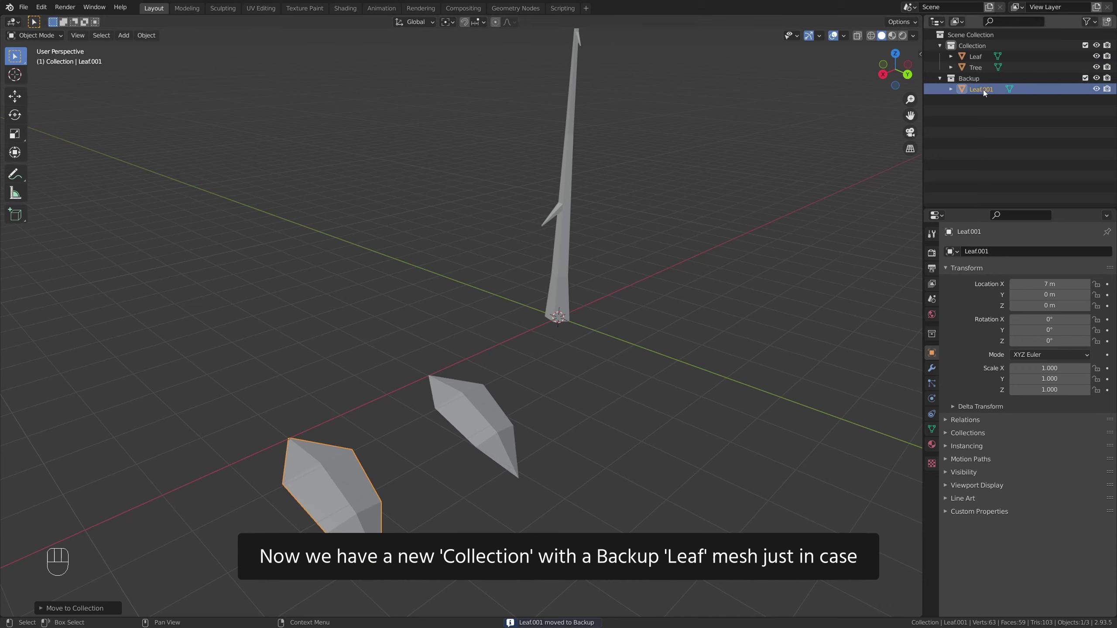
left_click(1087, 80)
left_click(1087, 80)
left_click(1089, 79)
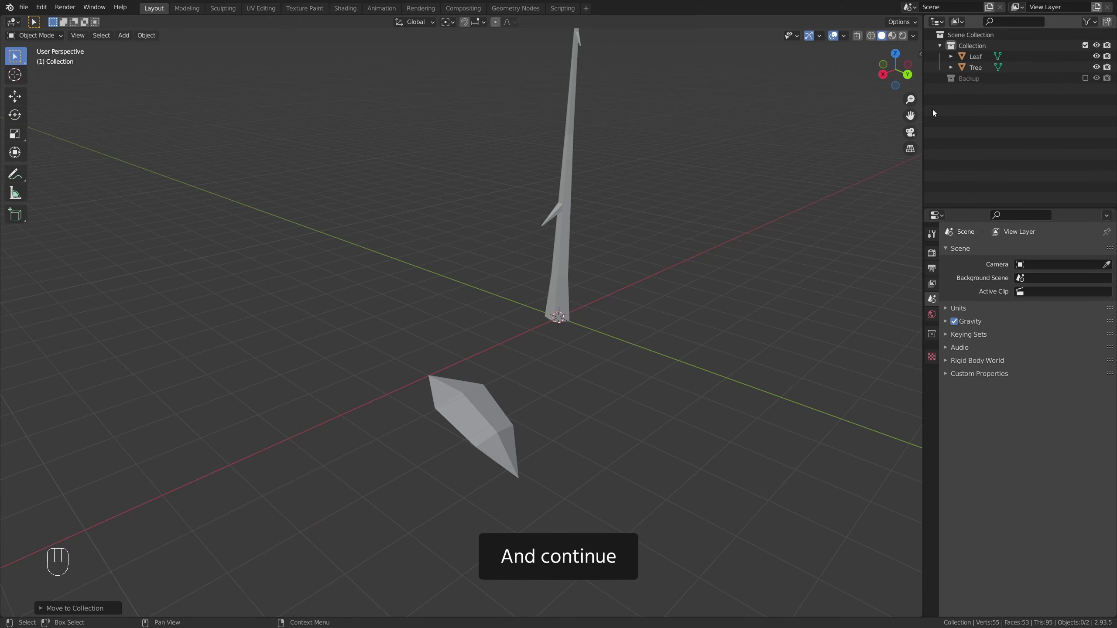
- Reset the Leaf's location and raise it along Z to about 2.96 m where it meets the trunk
left_click(451, 399)
middle_click(529, 393)
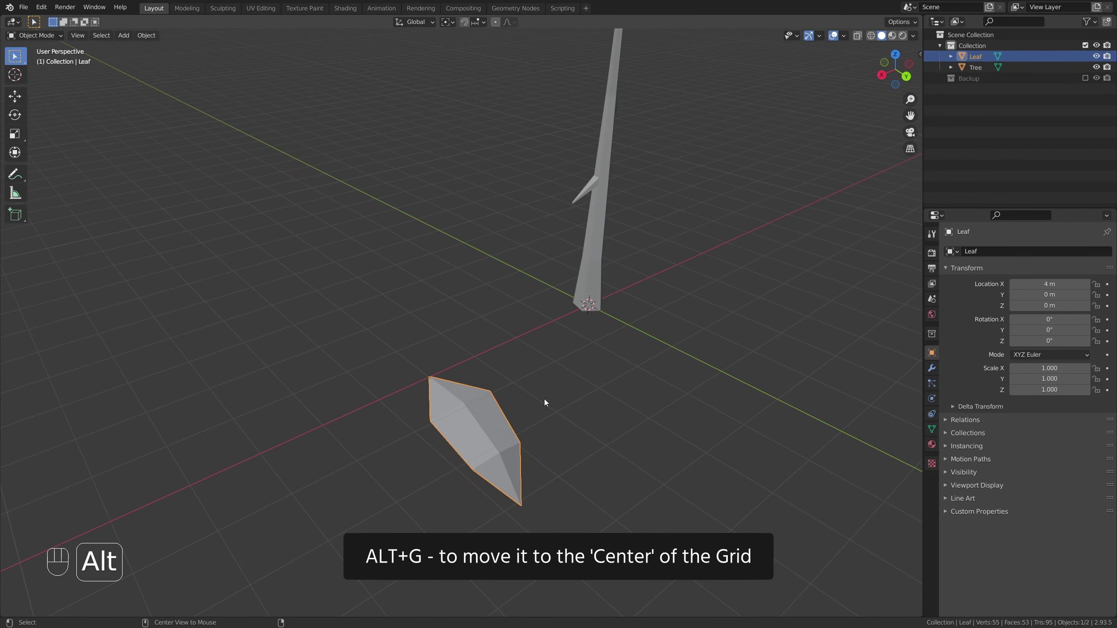
key("alt+g")
left_click_drag(624, 315, 537, 428)
middle_click(503, 379)
key("g")
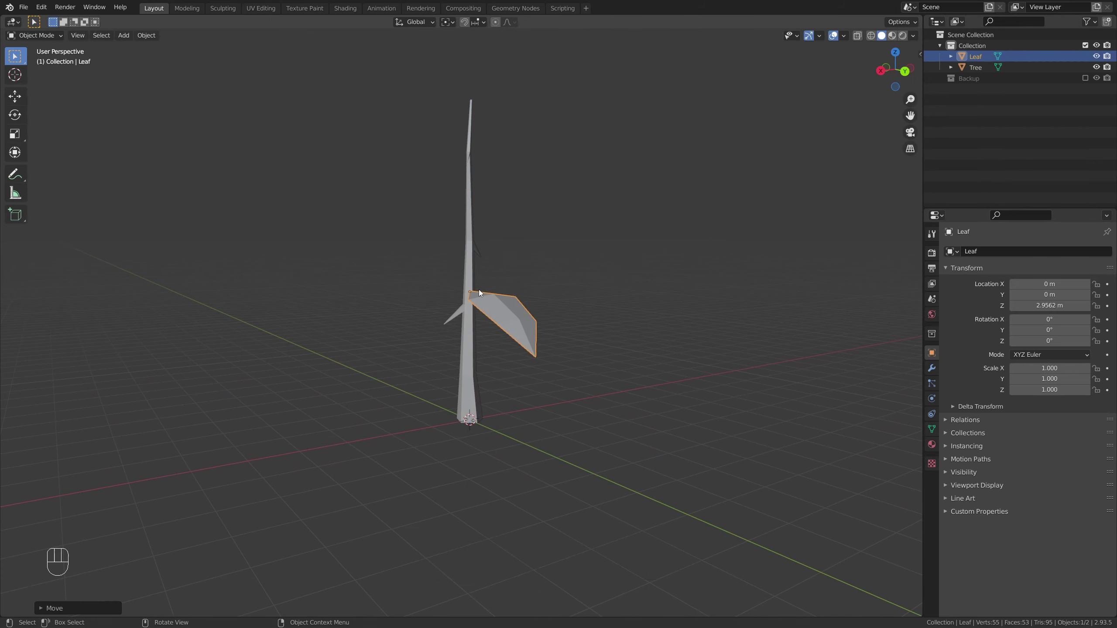
left_click_drag(469, 291, 519, 265)
left_click_drag(527, 266, 575, 269)
left_click_drag(546, 296, 508, 330)
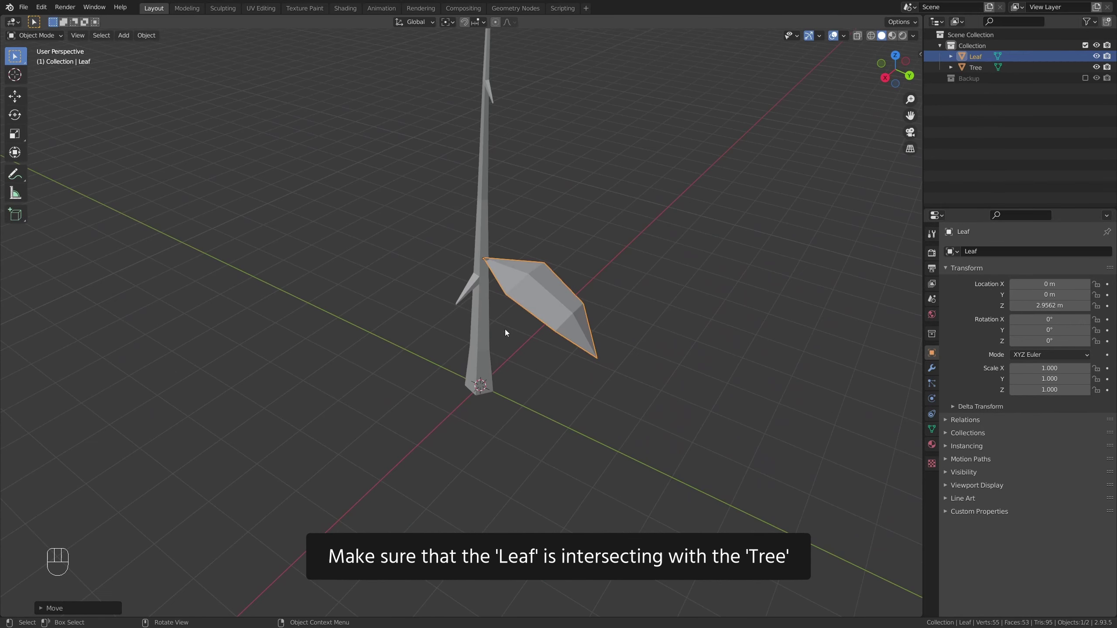
middle_click(510, 260)
left_click_drag(506, 403, 549, 340)
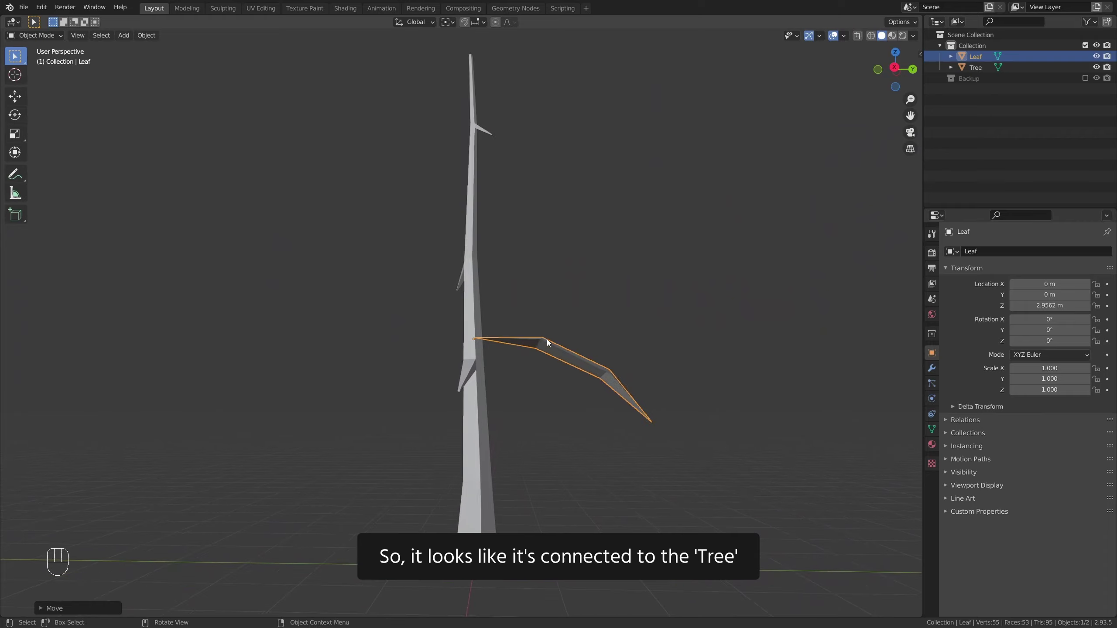
left_click_drag(540, 362, 471, 388)
left_click_drag(508, 385, 532, 384)
- Scale the leaf to about 0.79 and tilt it downward to roughly -7° on X
key("s")
middle_click(572, 398)
key("s")
left_click_drag(554, 385, 580, 349)
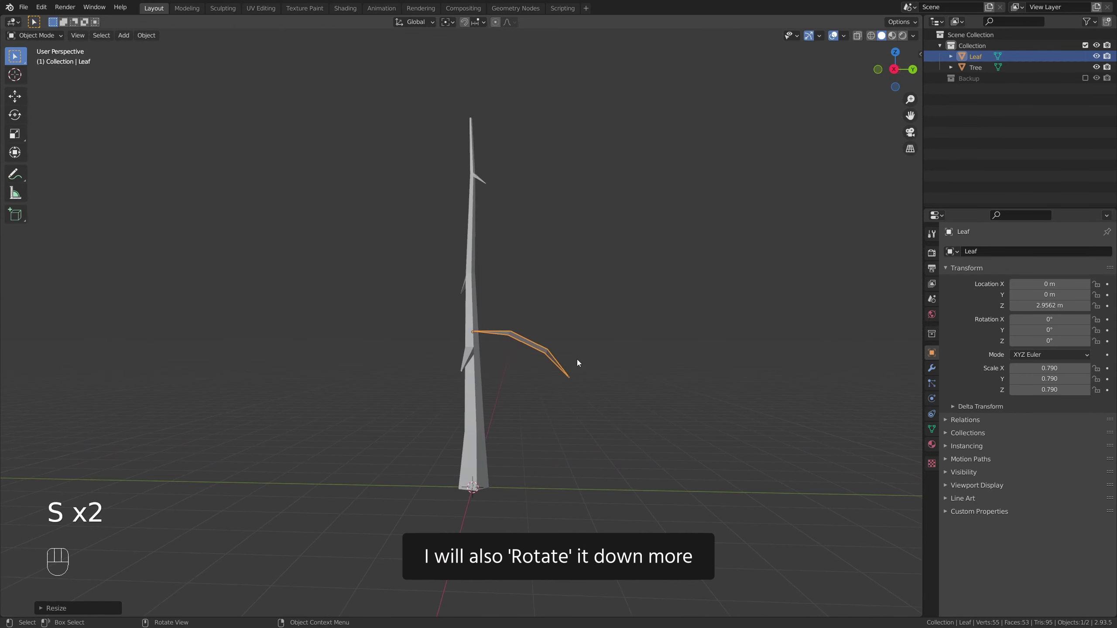
left_click_drag(584, 369, 593, 357)
middle_click(592, 367)
key("r")
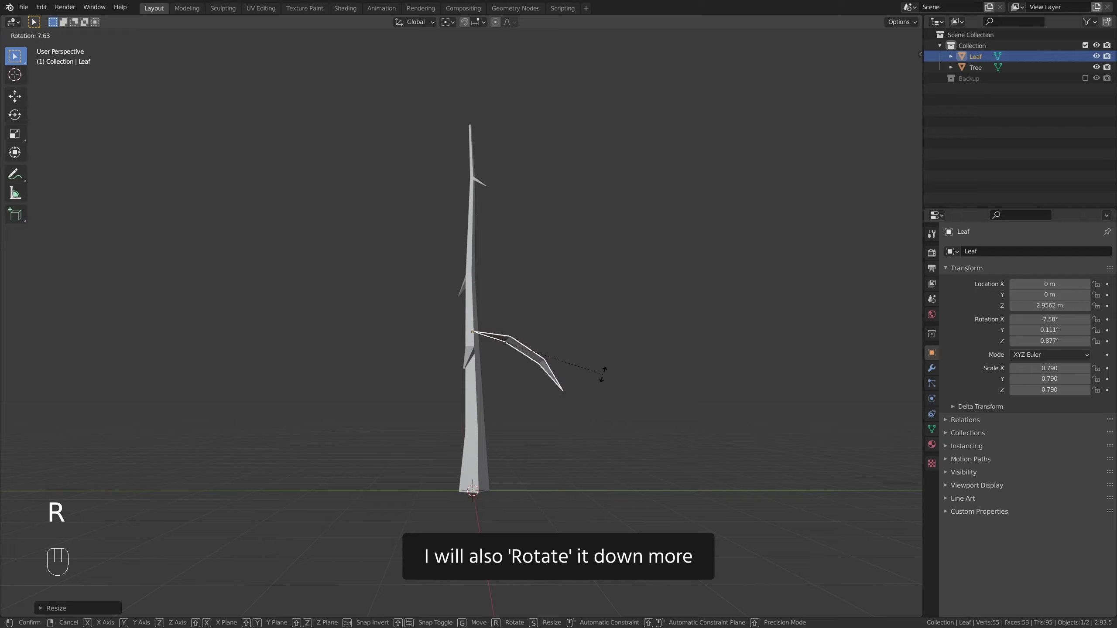
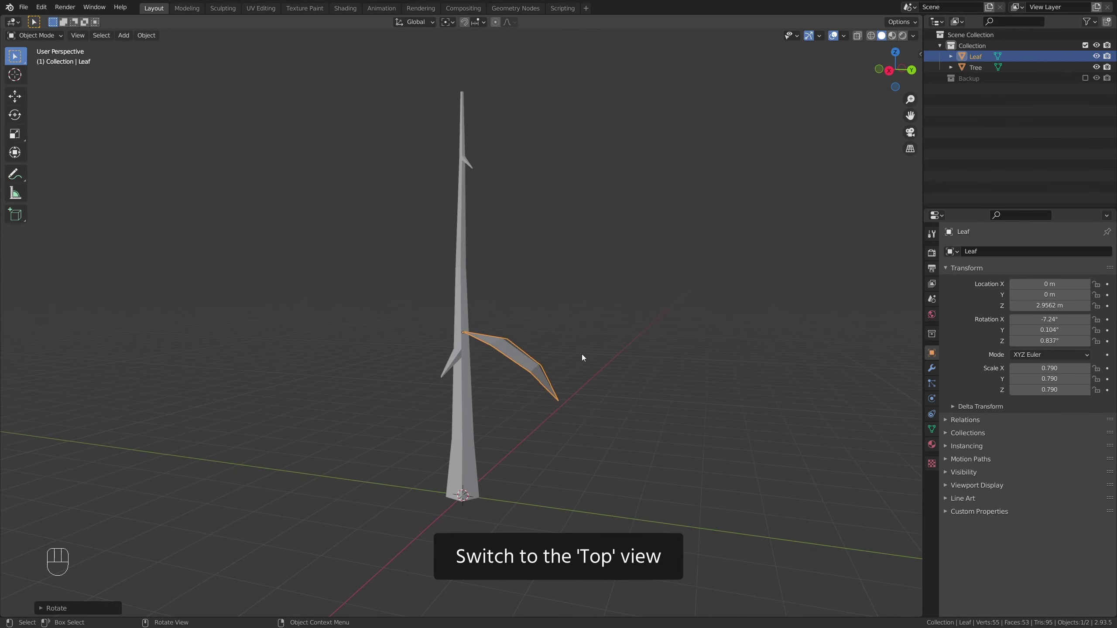
key("KP_7")
- Duplicate the leaf, turn the copy about -55° around Z and lower it to roughly 2.85 m
left_click_drag(599, 398, 576, 352)
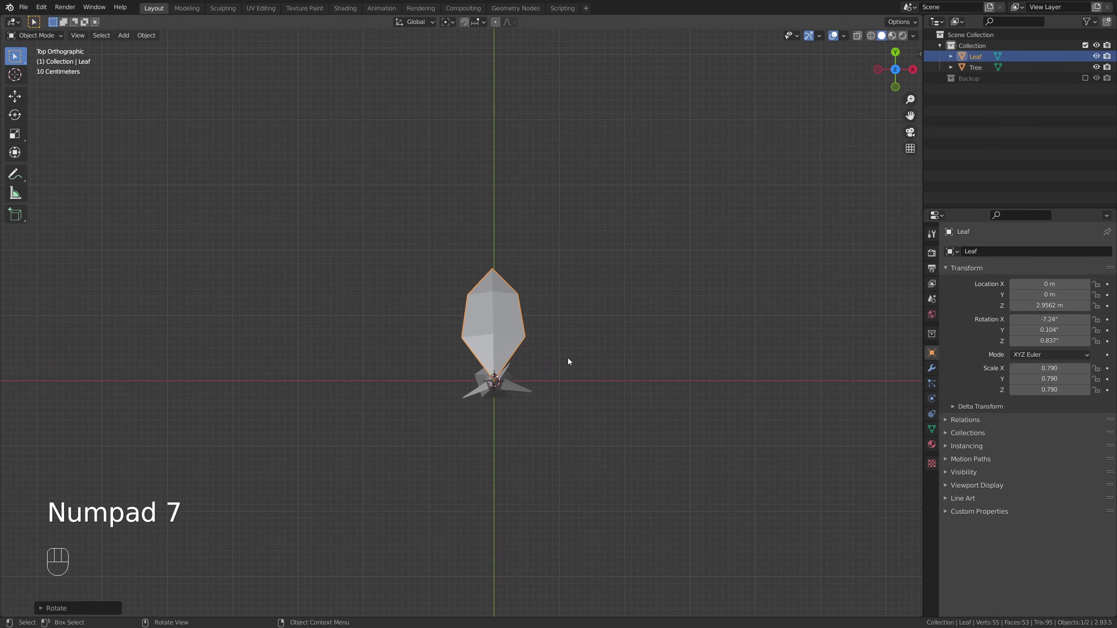
key("shift+d")
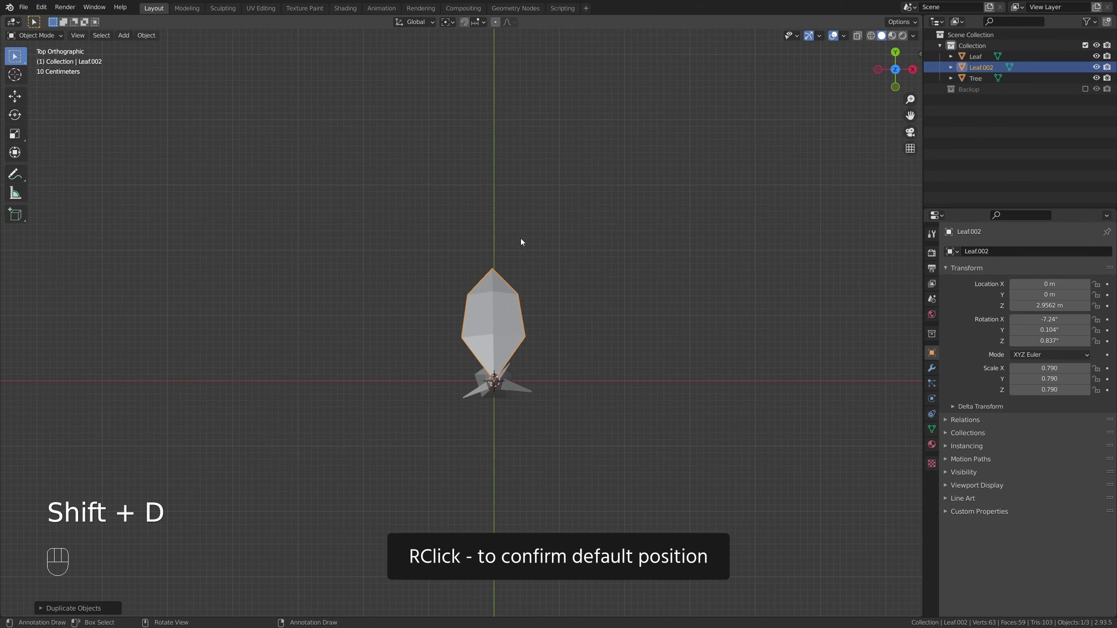
key("r")
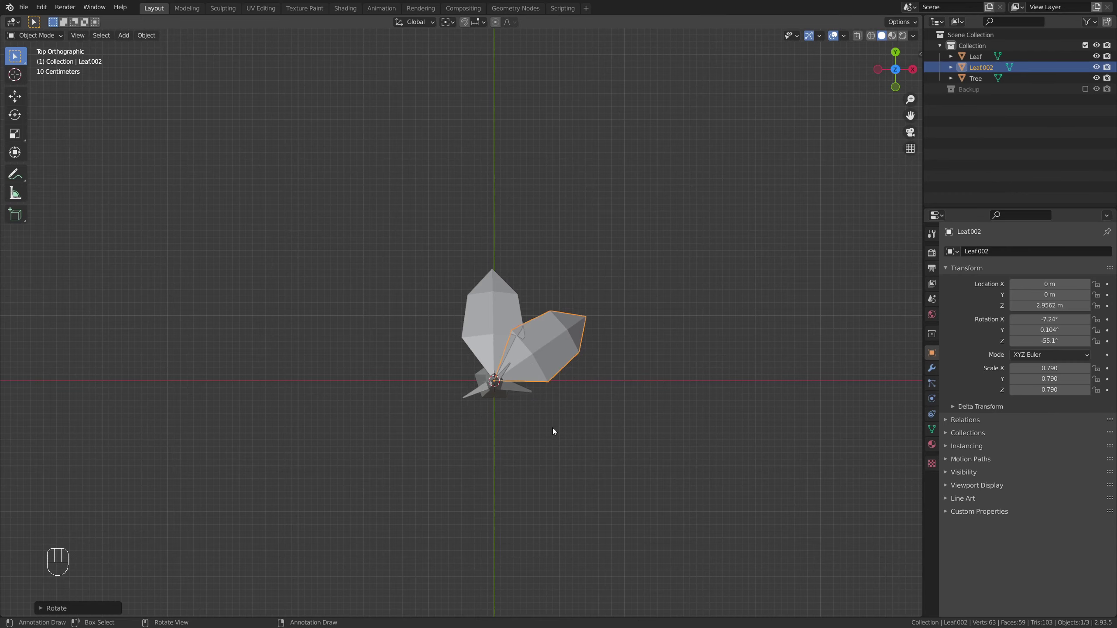
left_click_drag(551, 442, 461, 330)
left_click_drag(489, 345, 472, 331)
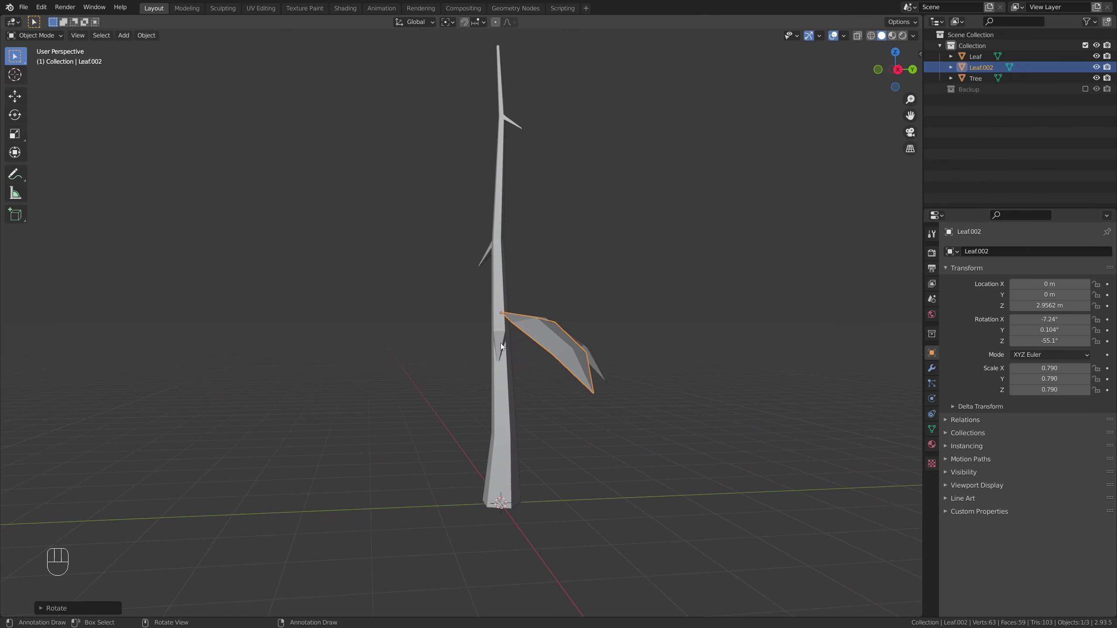
key("g")
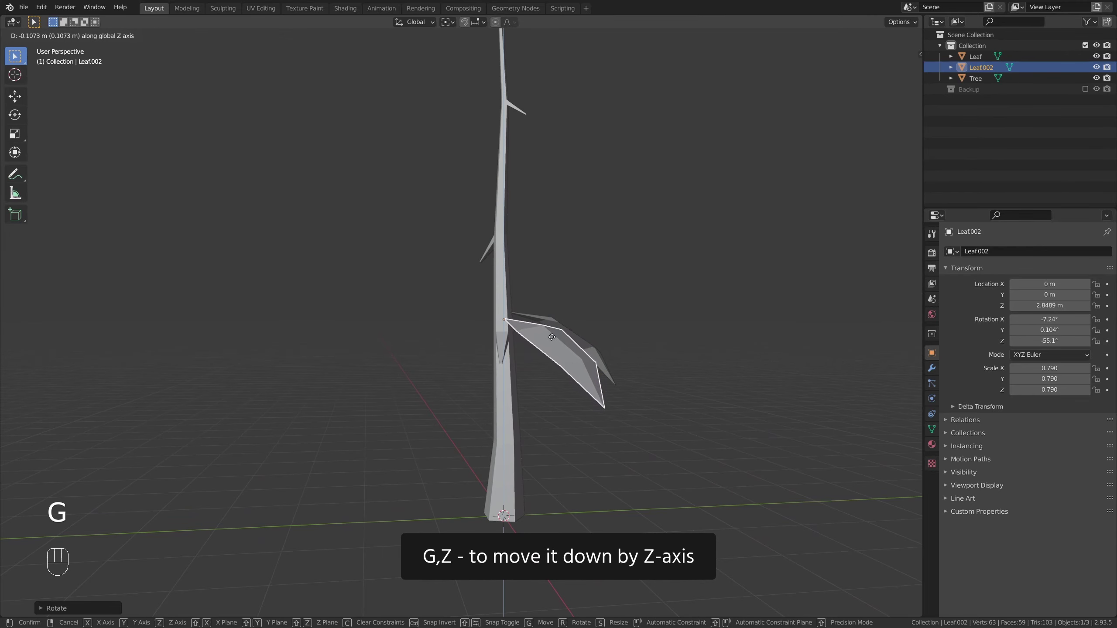
left_click_drag(550, 348, 505, 373)
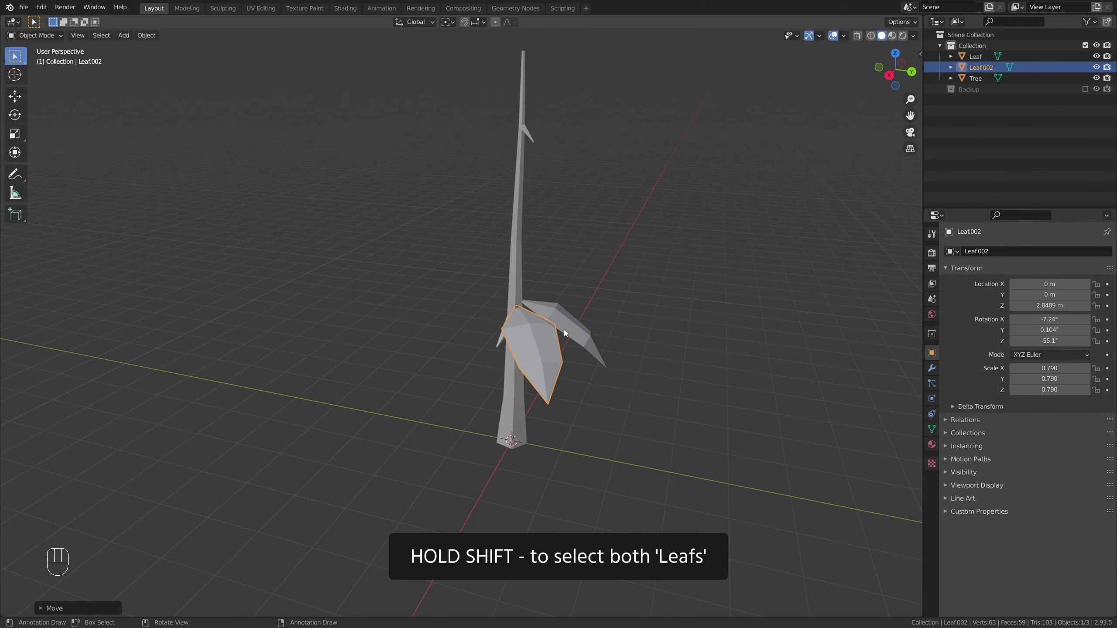
- Duplicate both leaves twice, rotating each pair around Z to form a ring of six leaves
left_click(572, 326)
left_click_drag(577, 341, 575, 348)
key("KP_7")
left_click_drag(618, 410, 557, 364)
key("shift+d")
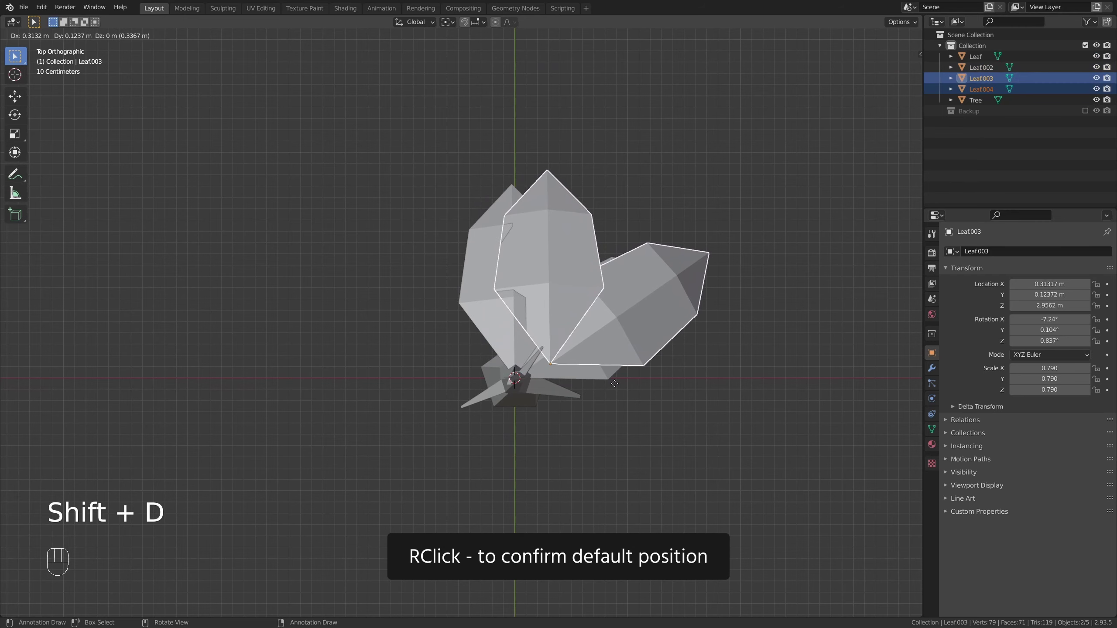
key("r")
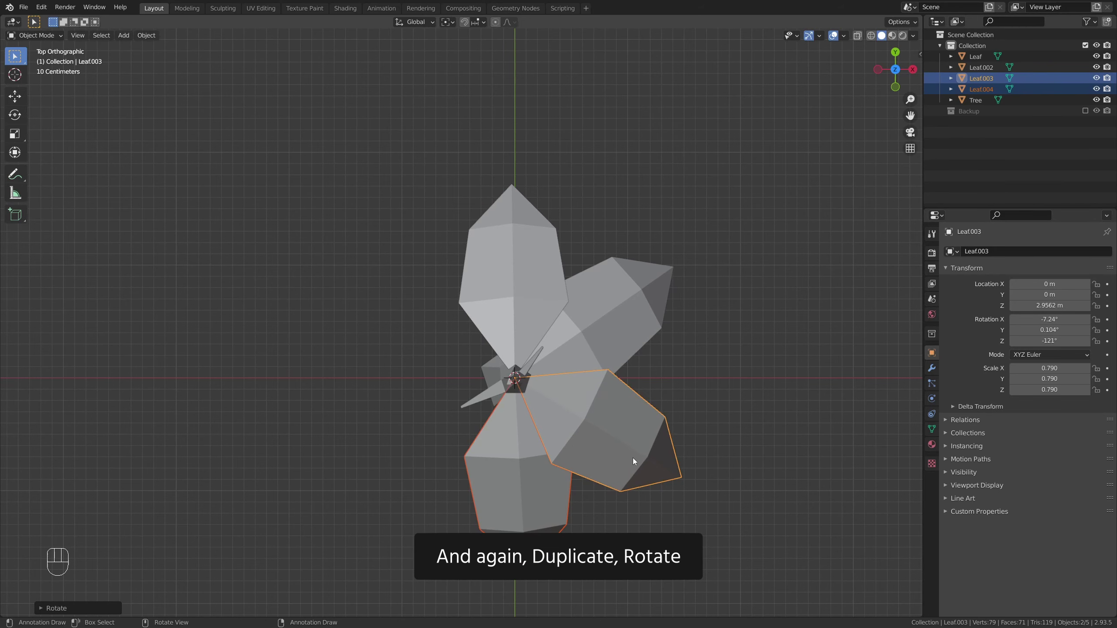
key("shift+d")
key("r")
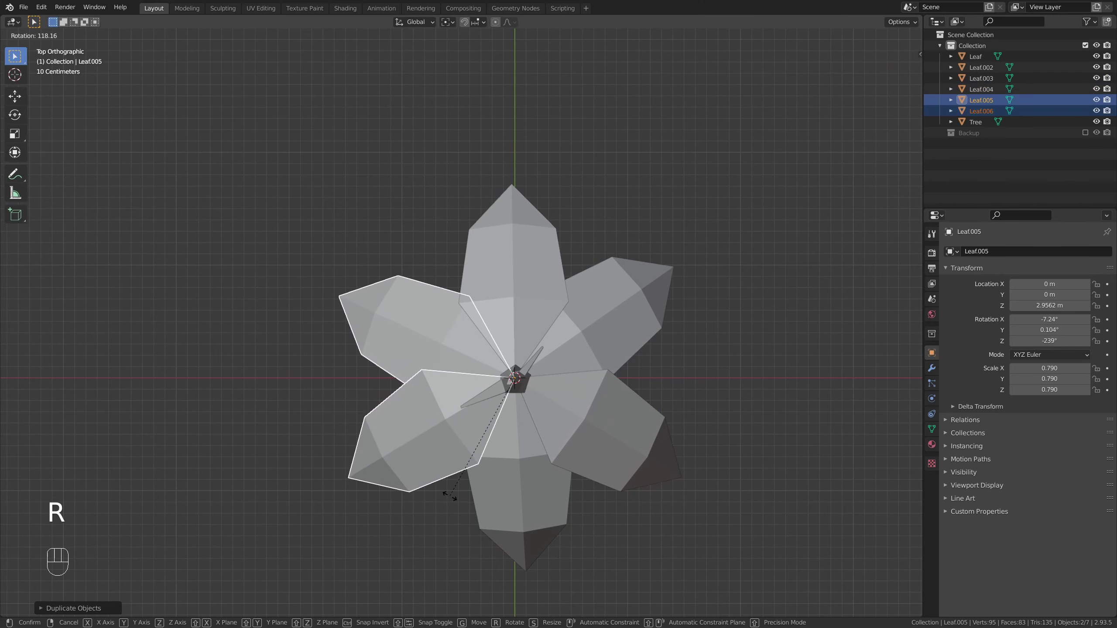
left_click_drag(475, 495, 607, 410)
- Raise a single leaf (Leaf.003) slightly along the trunk to about 3.06 m
left_click_drag(471, 410, 531, 461)
left_click(616, 449)
left_click_drag(516, 430, 705, 398)
left_click_drag(402, 396, 546, 411)
left_click_drag(455, 436, 427, 461)
left_click_drag(508, 429, 528, 401)
left_click_drag(537, 381, 478, 358)
left_click_drag(505, 379, 481, 386)
key("g")
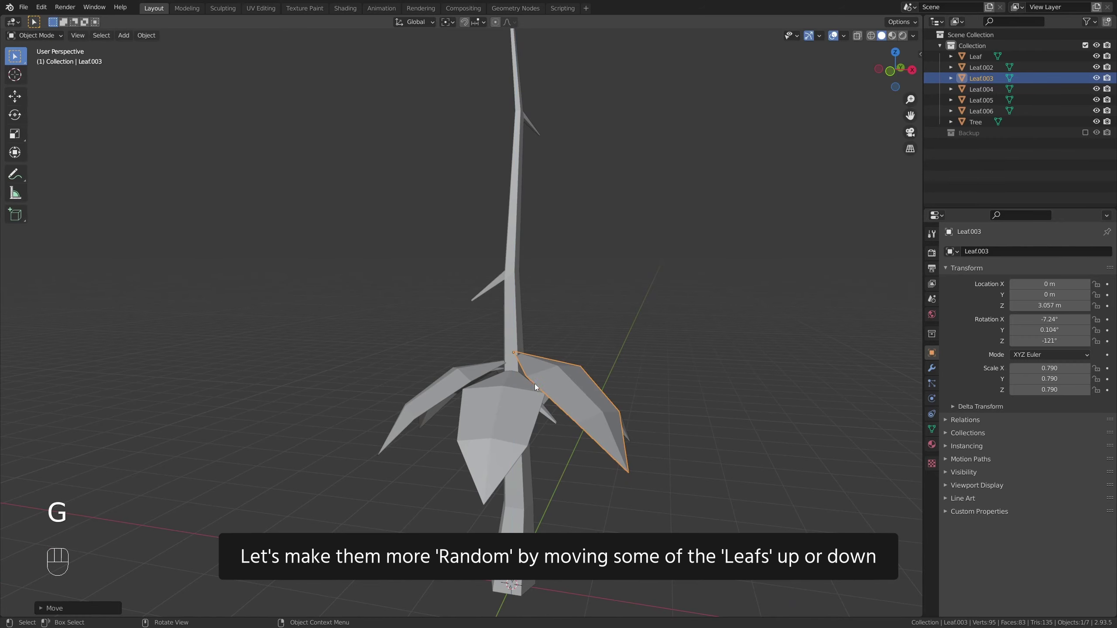
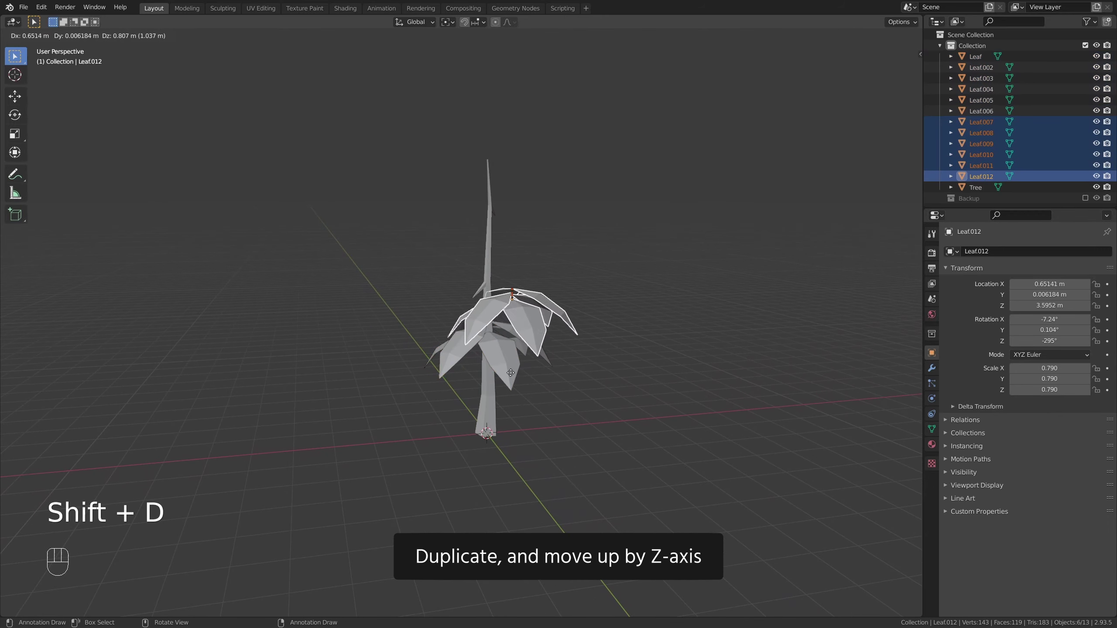
- Raise the copied ring of six leaves up the trunk, twist it around Z, scale it to 0.648 and lower it slightly
key("g")
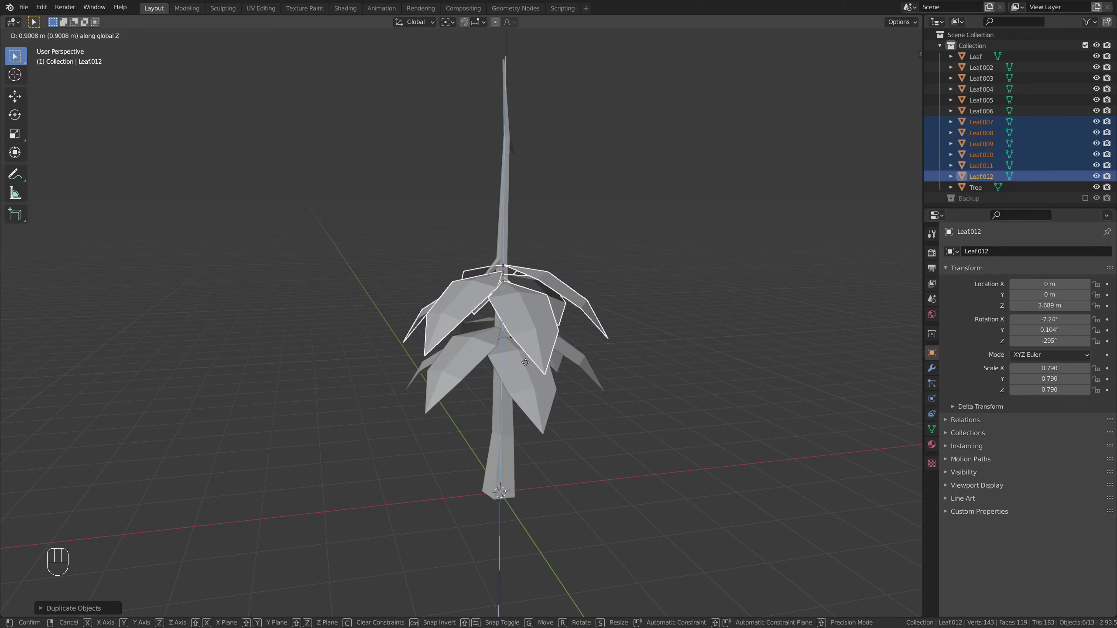
left_click_drag(505, 459, 521, 482)
key("r")
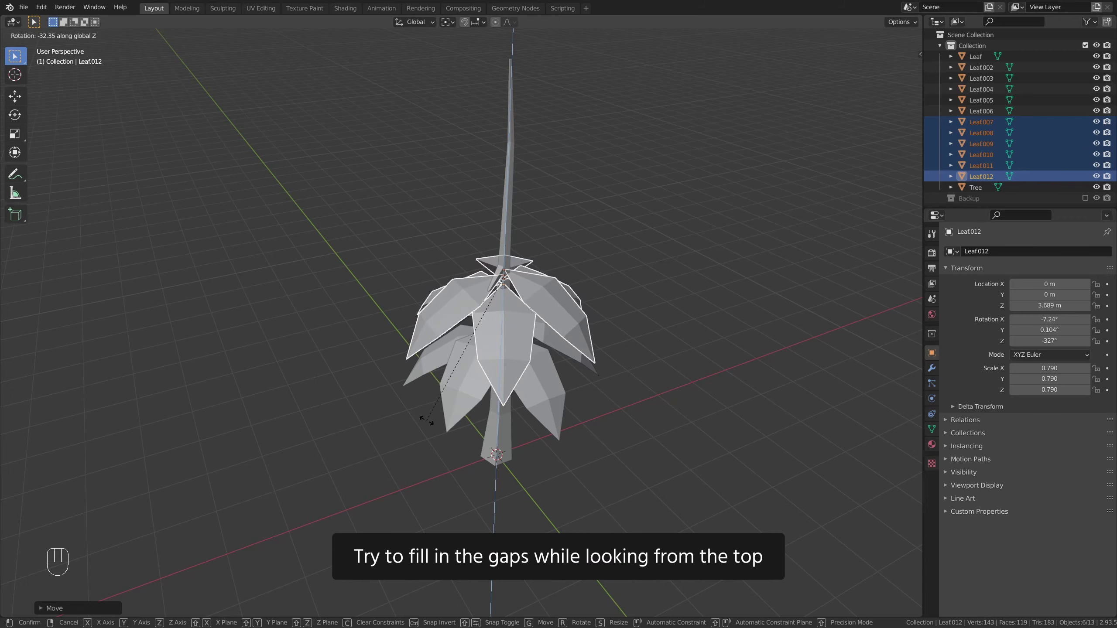
left_click_drag(487, 432, 467, 402)
key("s")
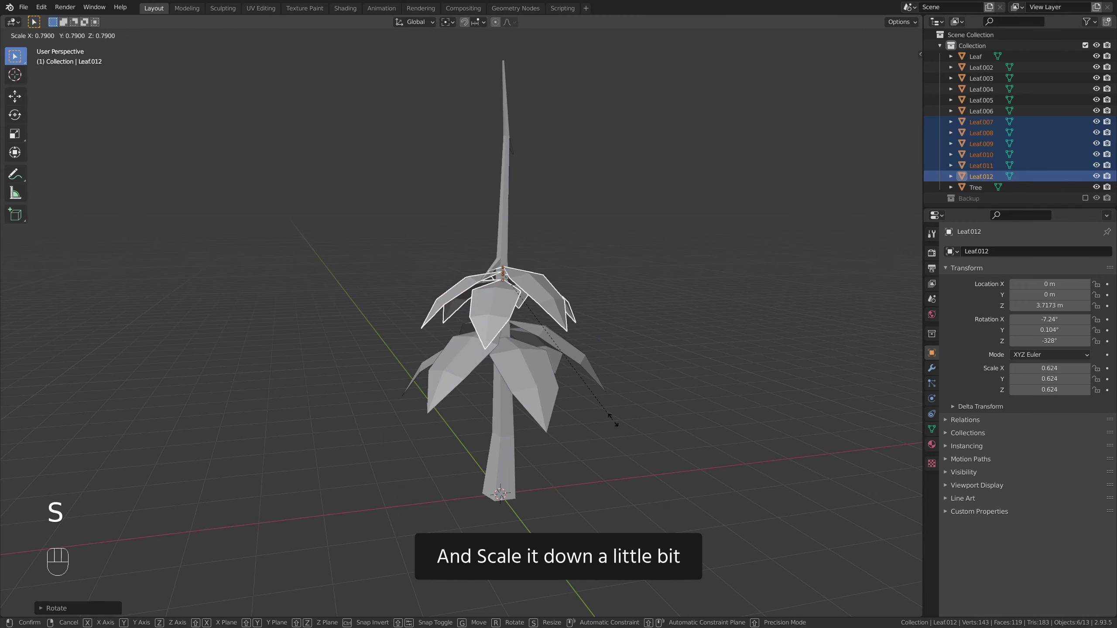
key("s")
left_click_drag(556, 409, 549, 446)
left_click_drag(549, 446, 558, 428)
key("g")
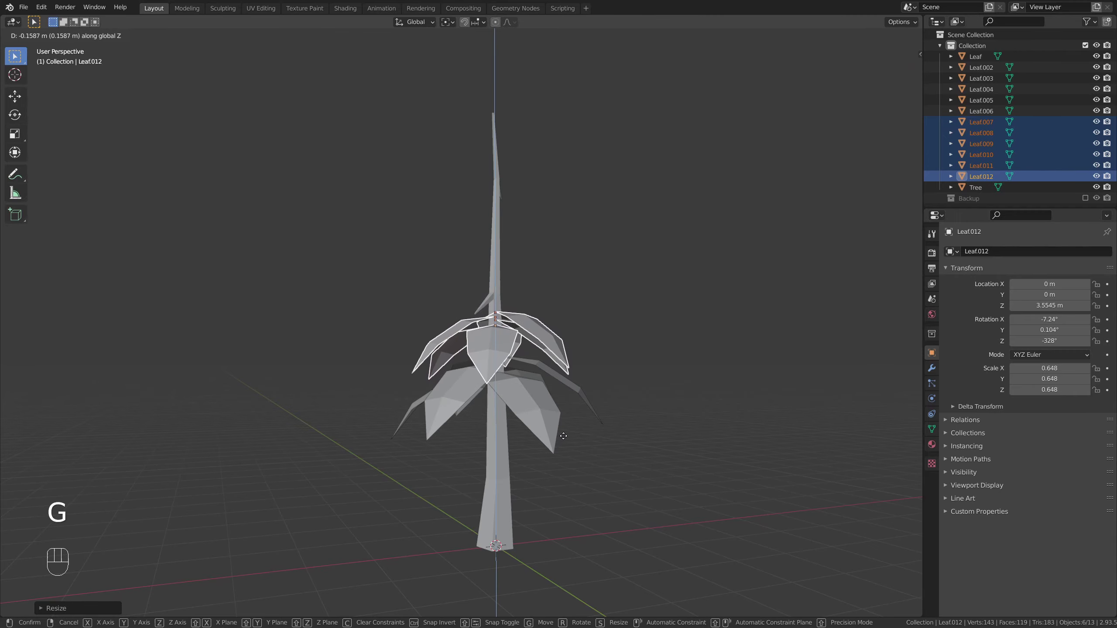
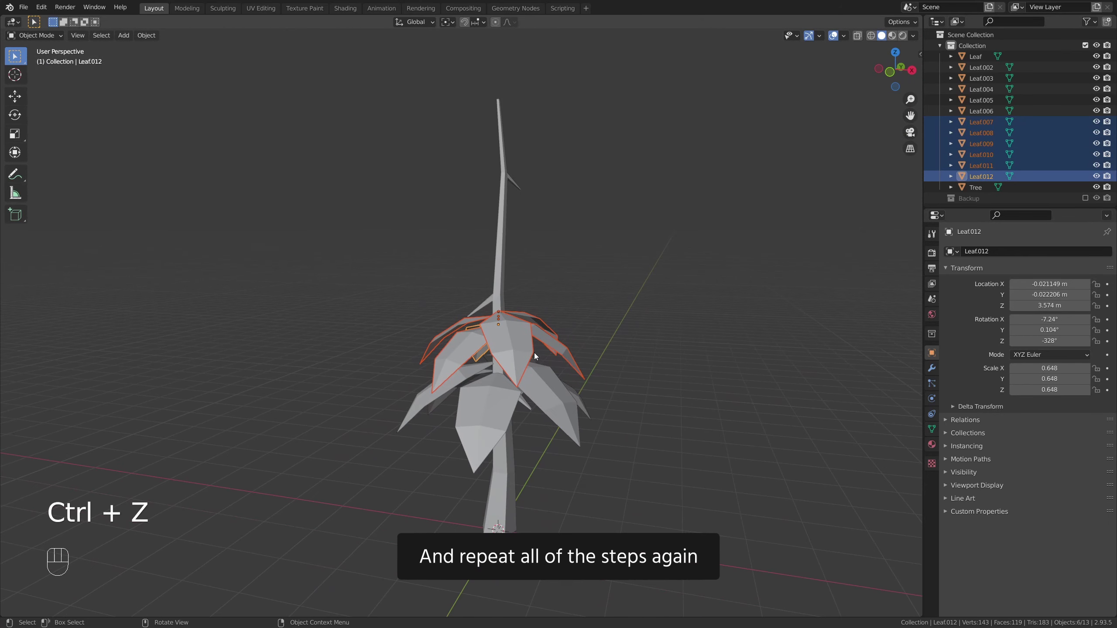
- Duplicate a leaf ring higher up the trunk, then adjust and rotate an individual leaf (Leaf.027)
key("shift+d")
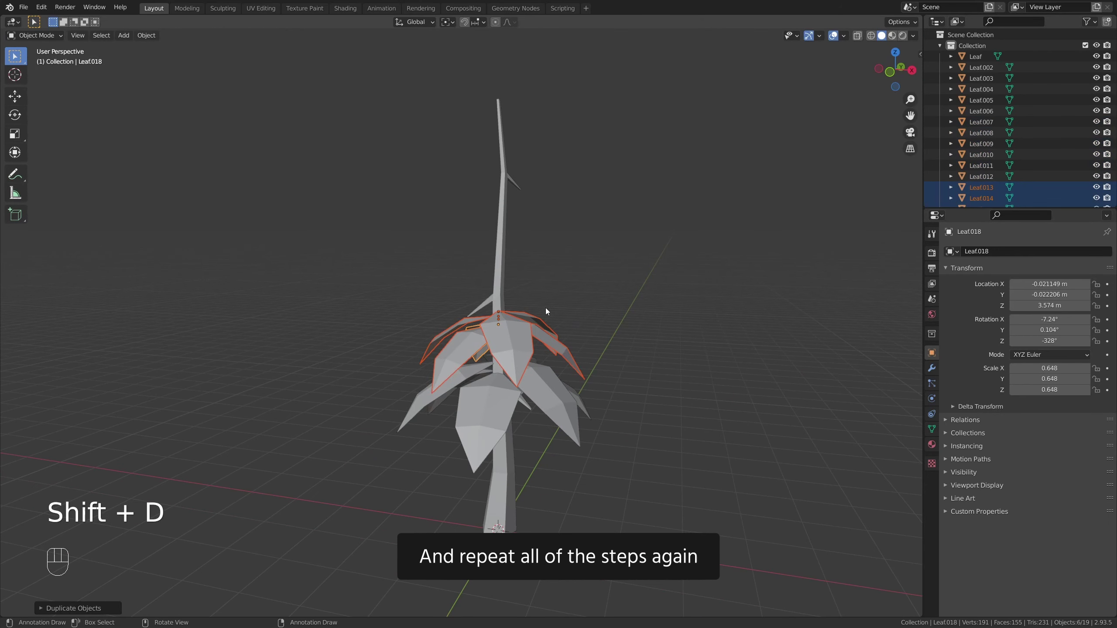
key("g")
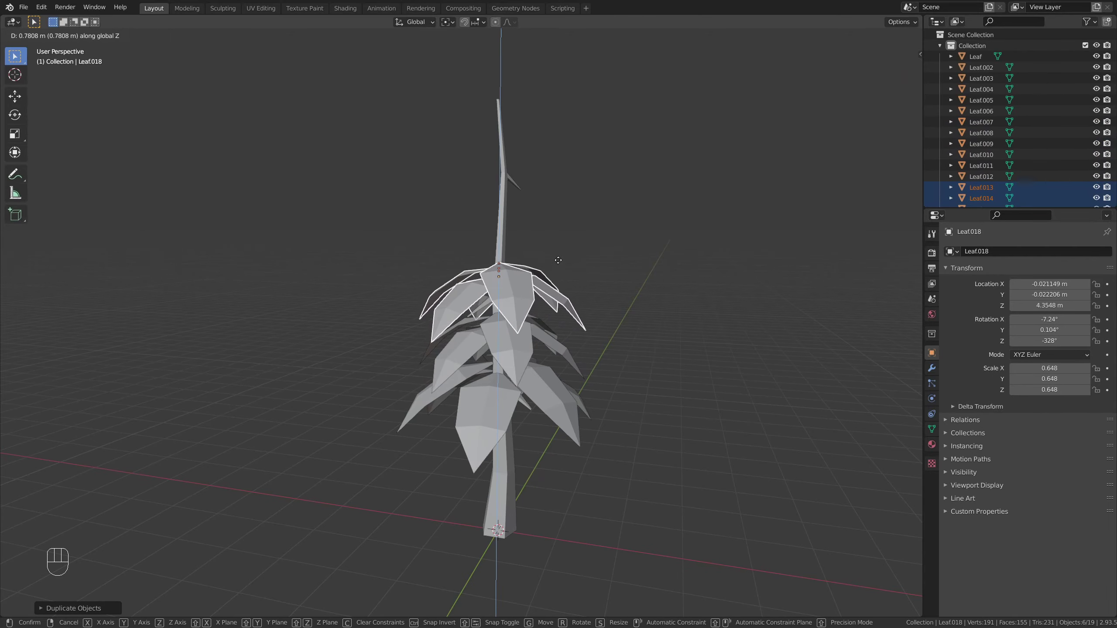
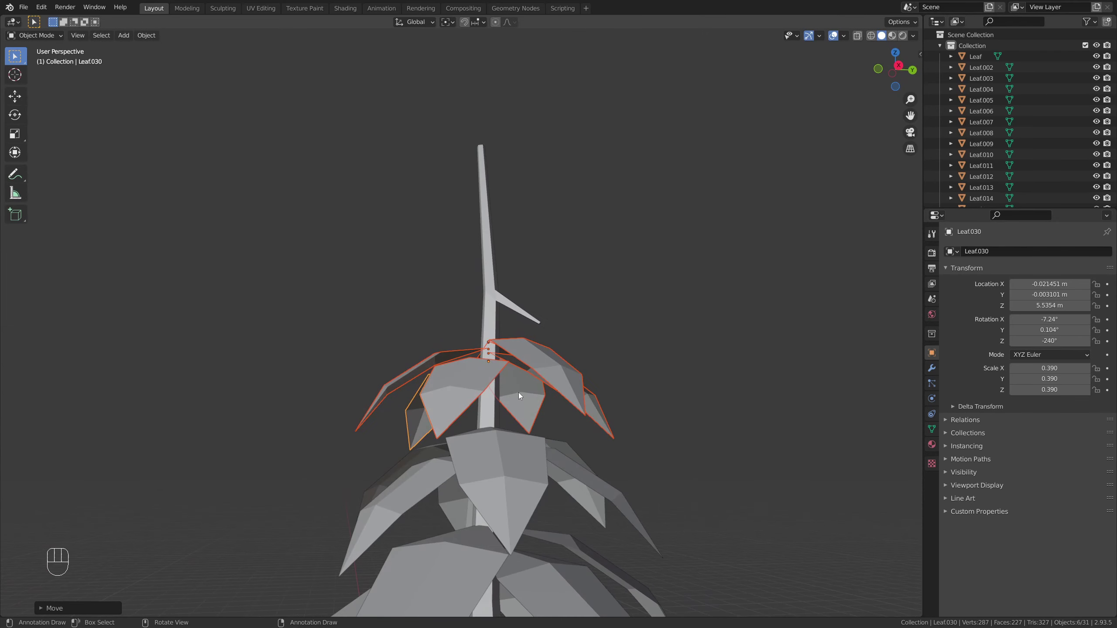
left_click_drag(529, 369, 547, 388)
left_click(552, 372)
left_click_drag(551, 373, 599, 365)
key("r")
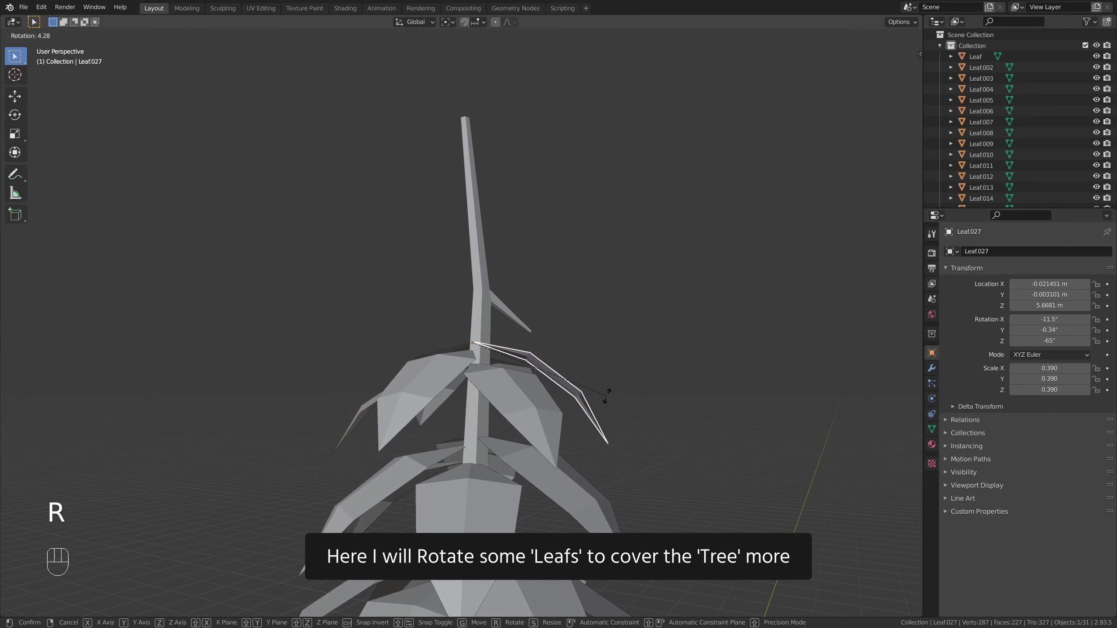
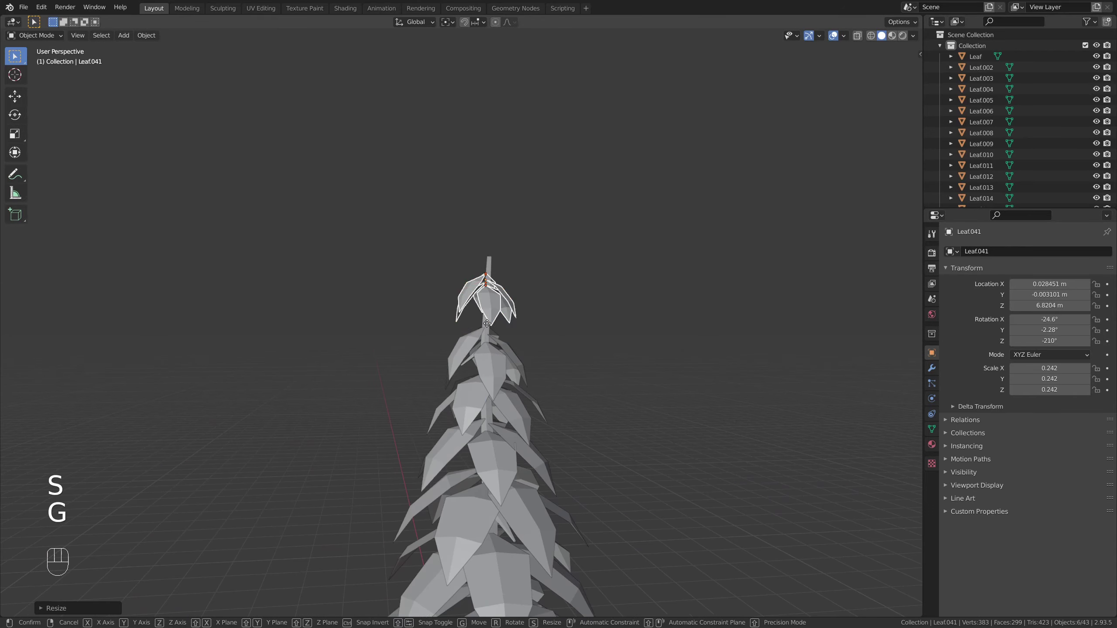
- Scale the top leaf ring down to about 0.229 and nudge it onto the trunk tip near 6.6 m
key("g")
left_click_drag(516, 335, 651, 345)
key("g")
key("r")
left_click_drag(674, 378, 532, 373)
key("s")
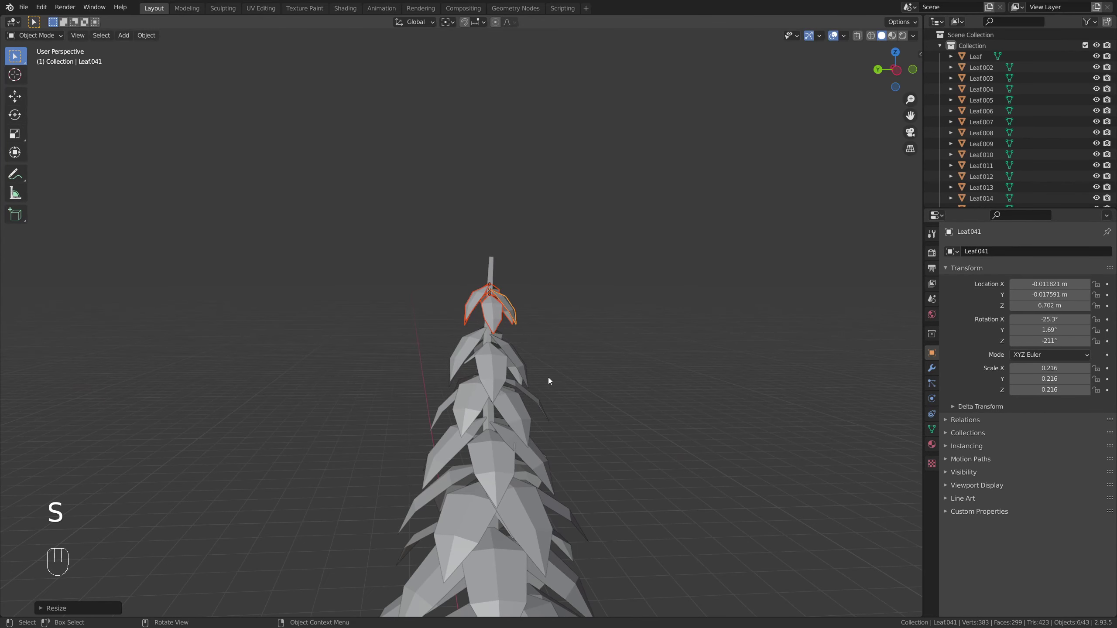
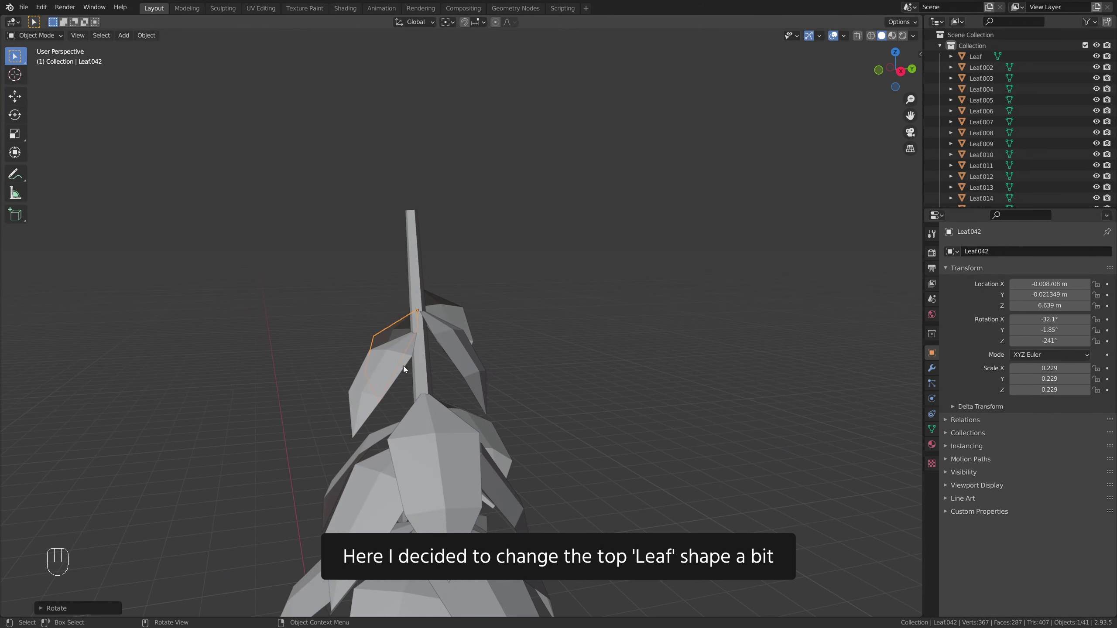
- Orbit around the tree top to inspect the repositioned leaves from the side
left_click_drag(387, 369, 372, 370)
left_click_drag(405, 388, 441, 376)
left_click_drag(440, 375, 388, 367)
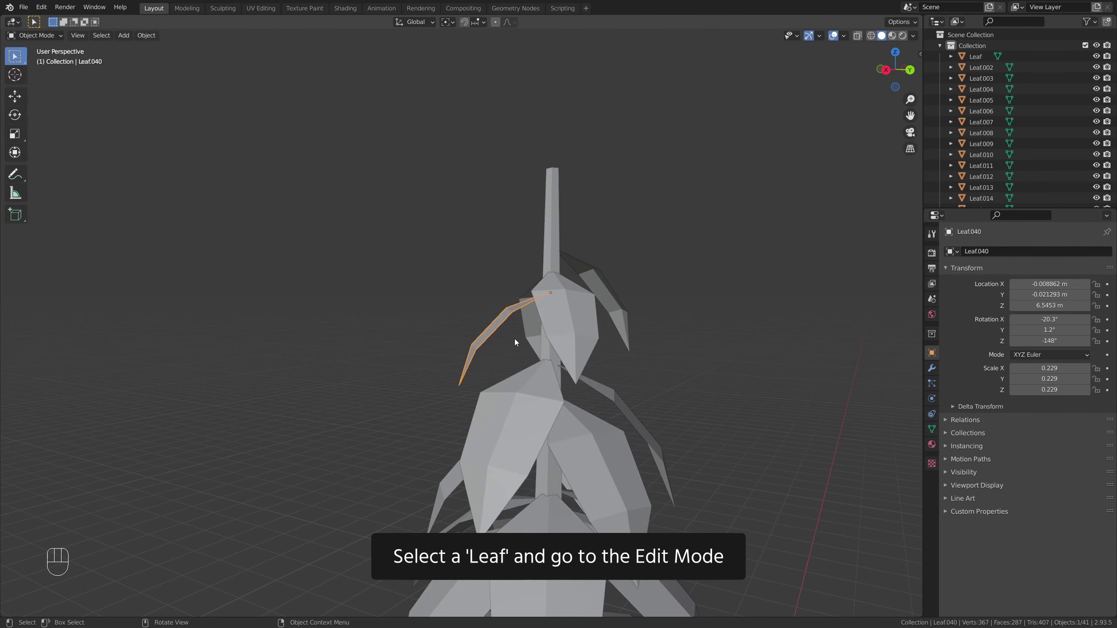
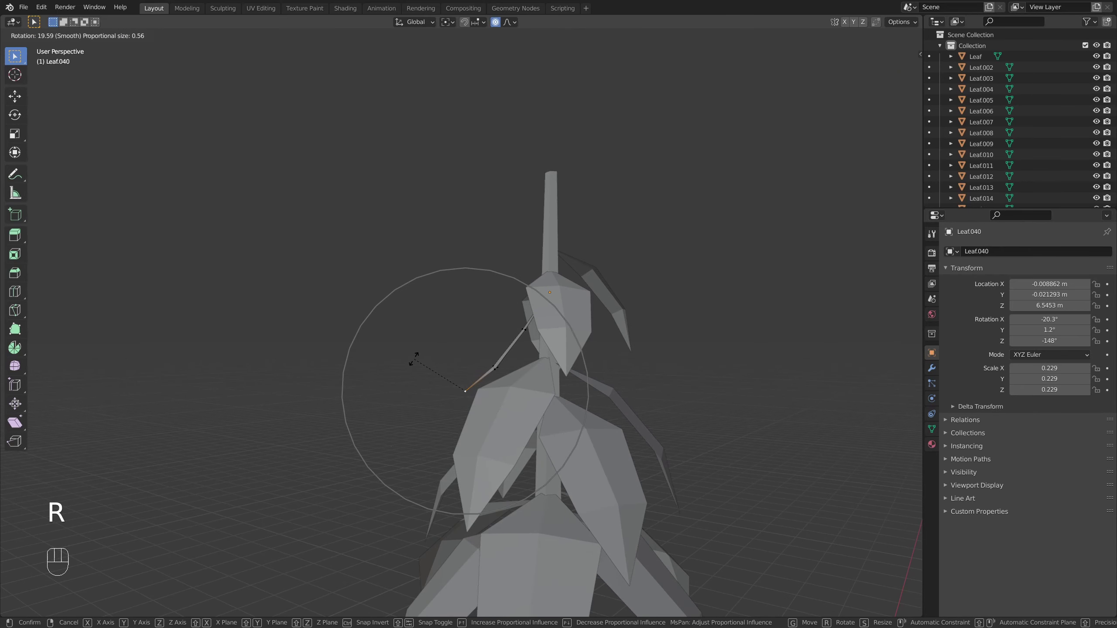
- Bend the leaf tips with proportional editing, then duplicate a tiny leaf up to about 6.87 m on the trunk
key("g")
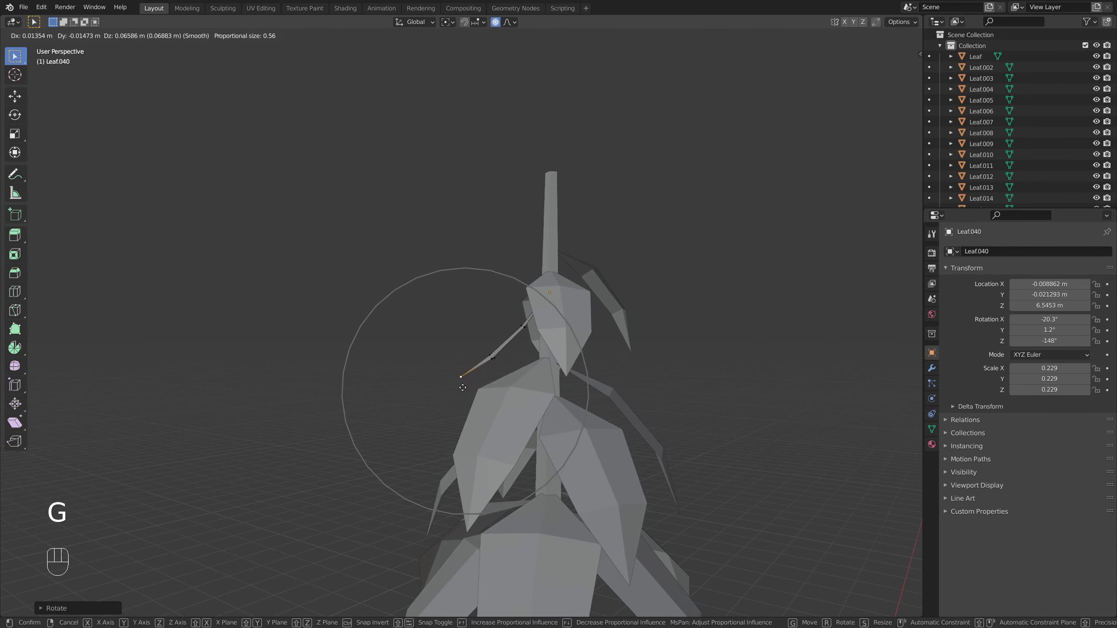
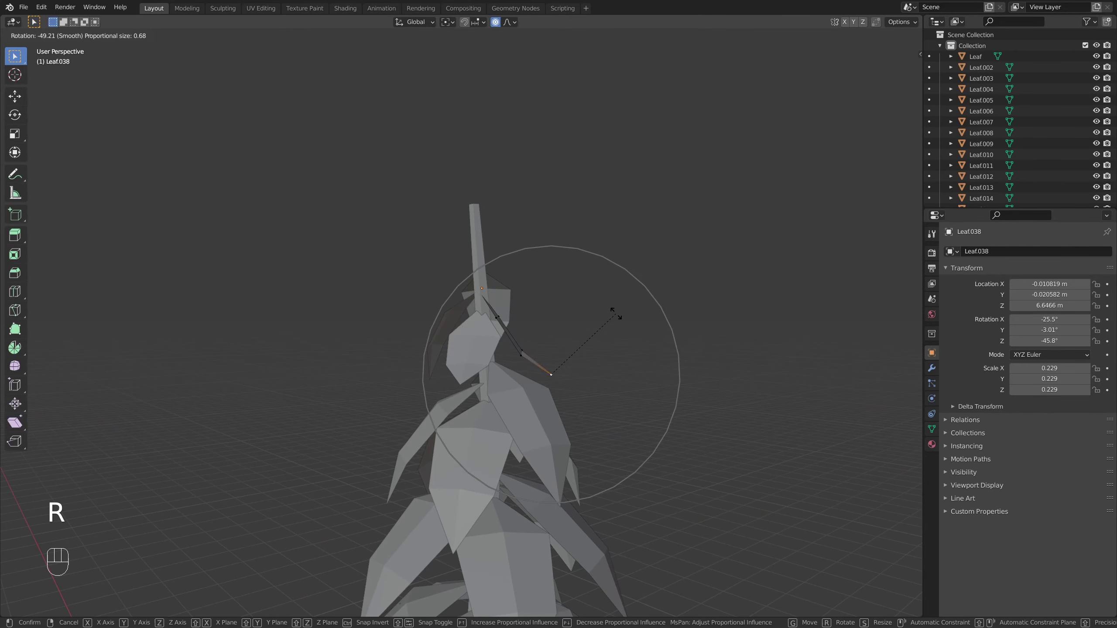
key("r")
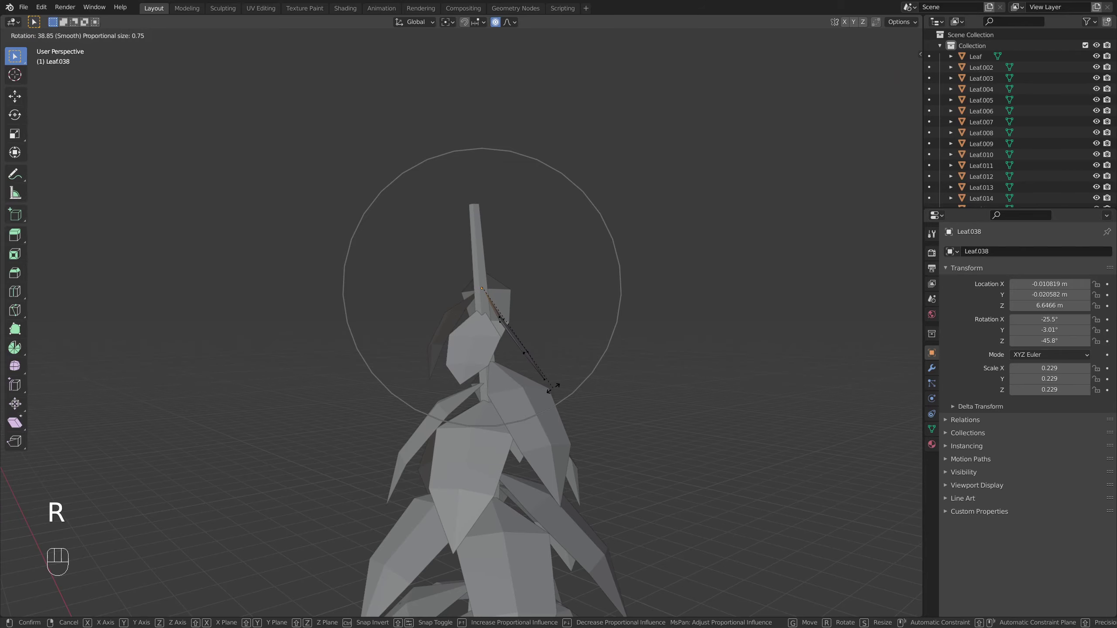
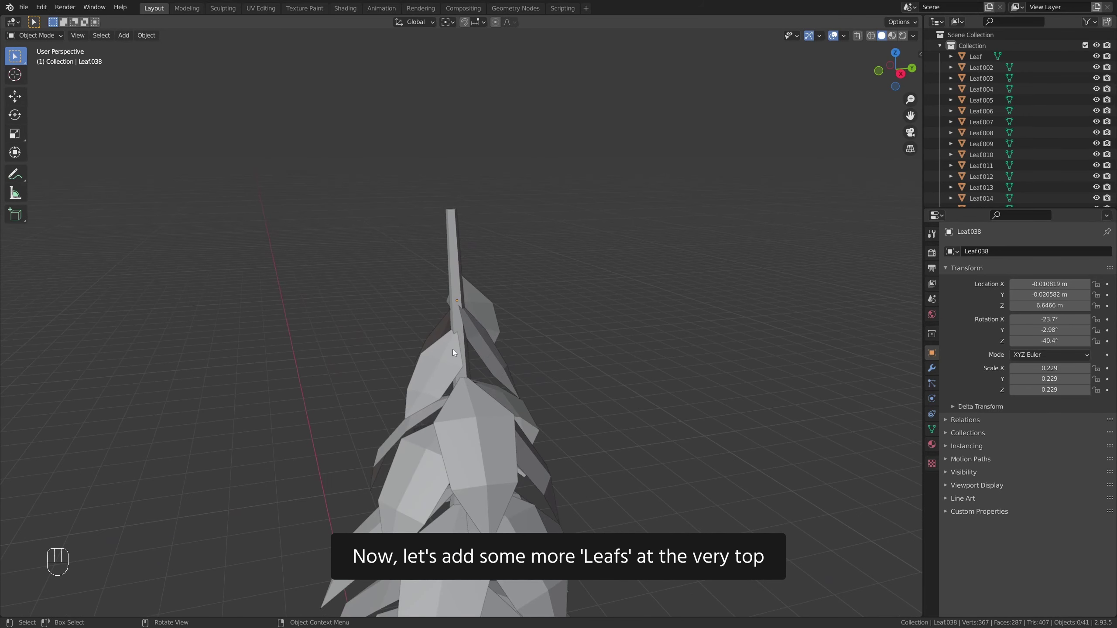
left_click_drag(450, 376, 421, 366)
key("shift+d")
key("s")
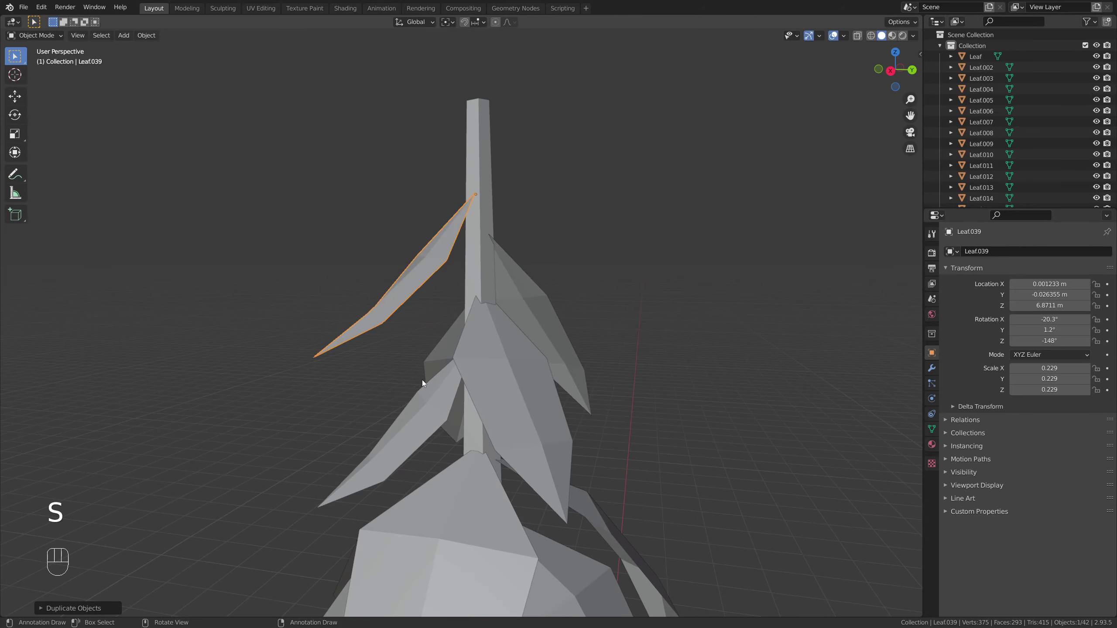
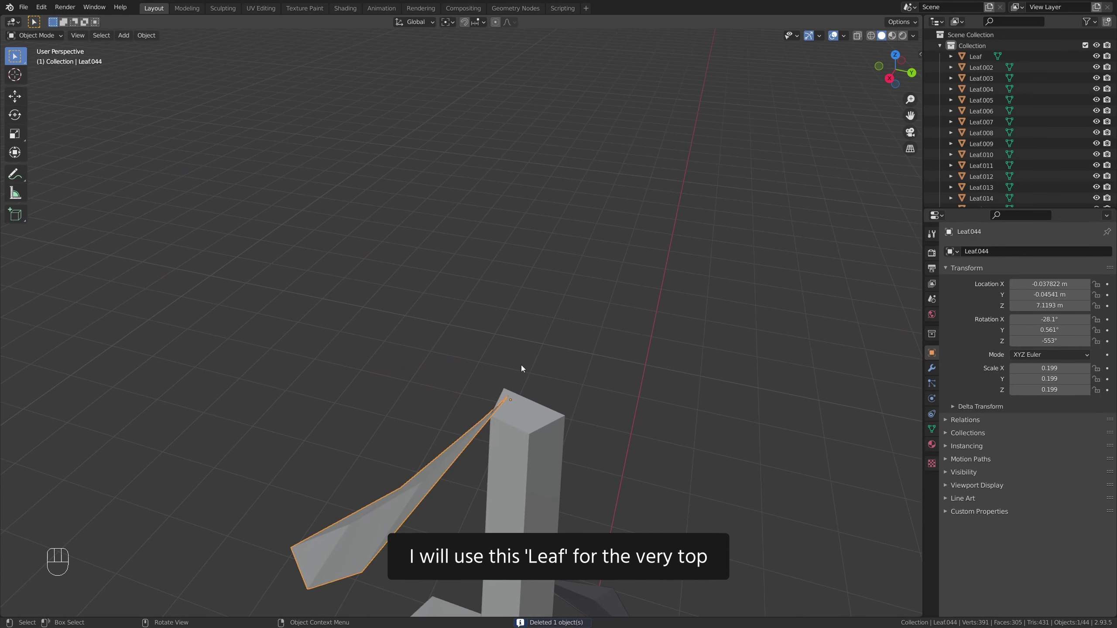
- Centre the new leaf over the tree top from top view, then check it beside the trunk in perspective
key("KP_7")
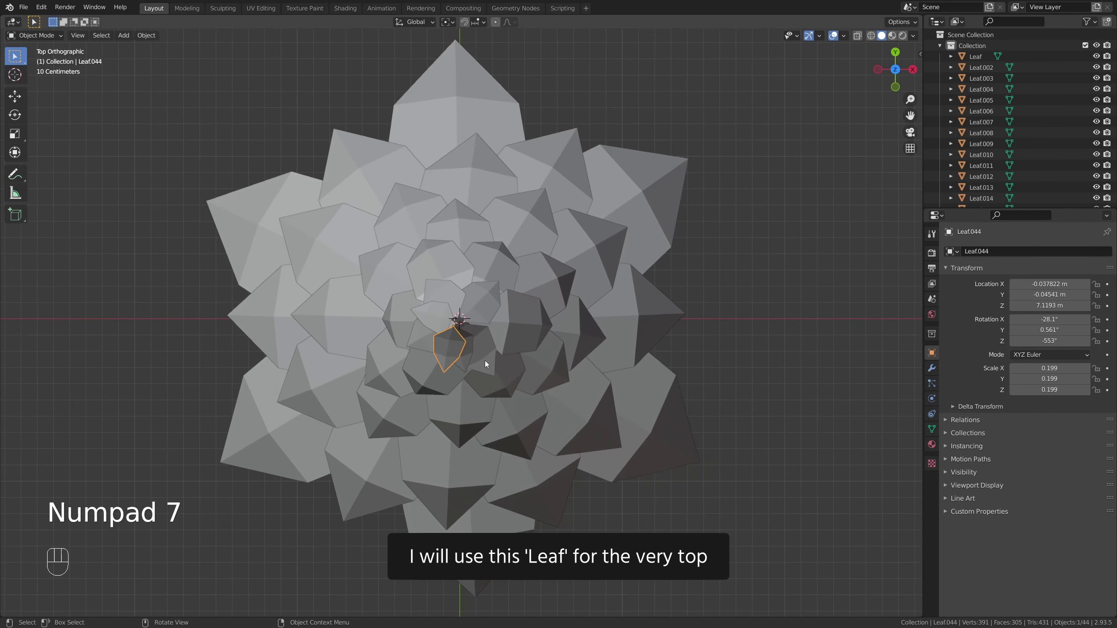
key("g")
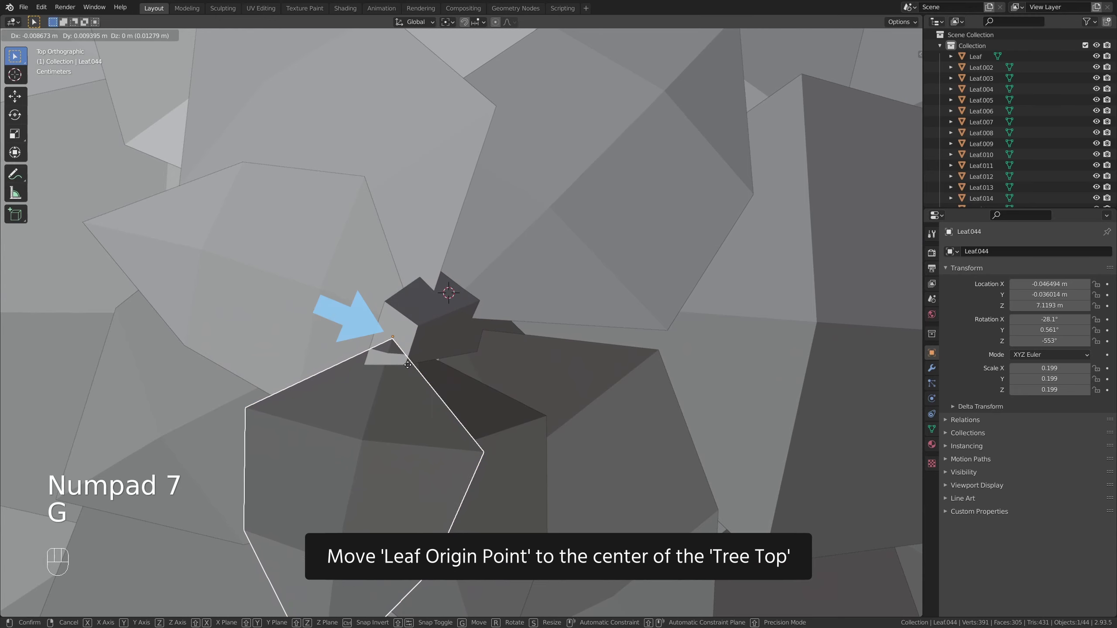
left_click_drag(410, 418, 375, 373)
key("KP_Decimal")
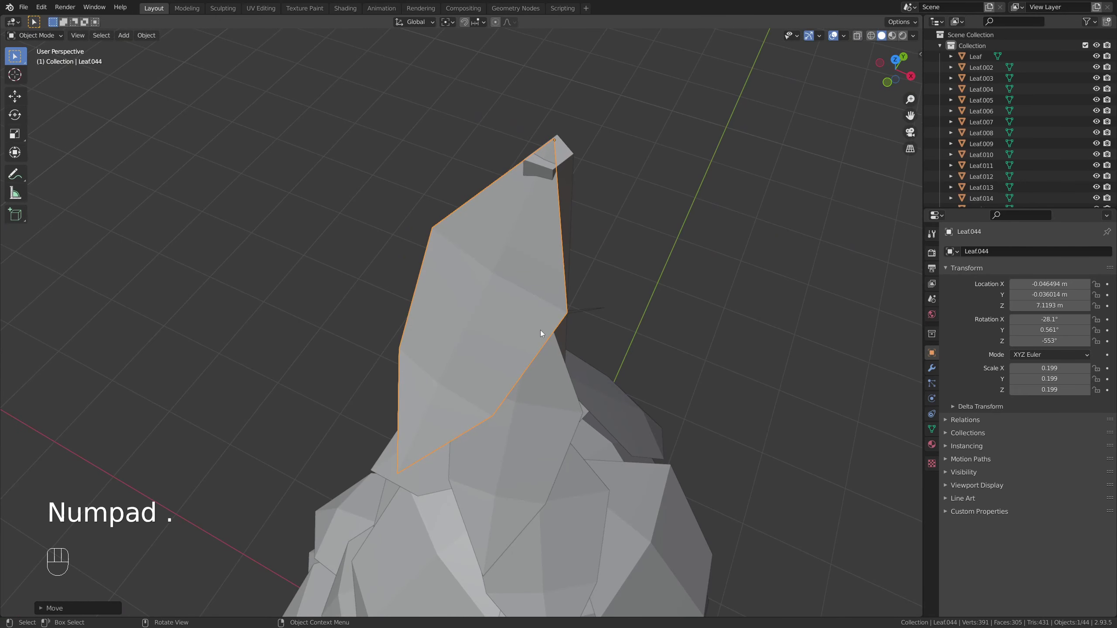
left_click_drag(537, 304, 498, 267)
left_click_drag(598, 334, 568, 310)
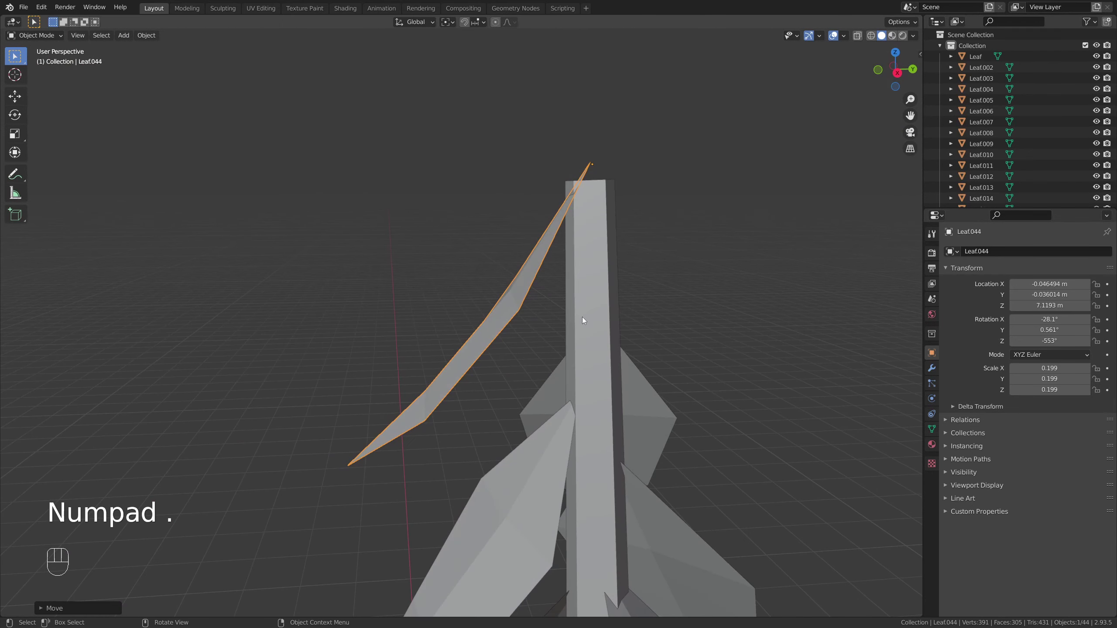
- Raise the leaf straight up to about 7.14 m so it no longer overlaps the trunk
key("g")
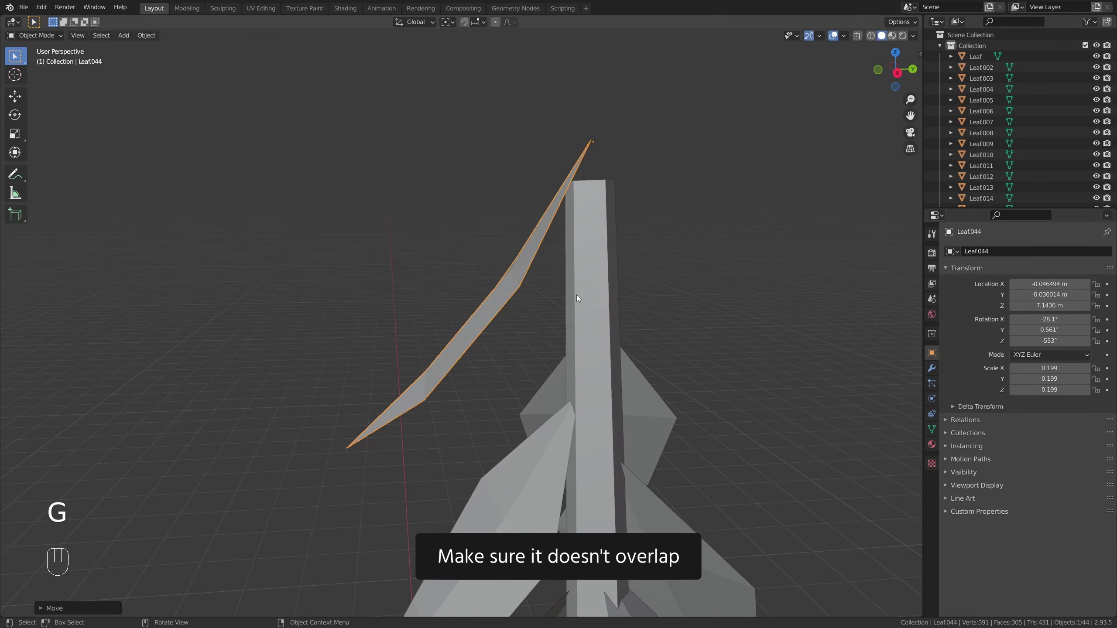
middle_click(555, 302)
left_click_drag(550, 313, 573, 335)
left_click_drag(554, 348, 531, 375)
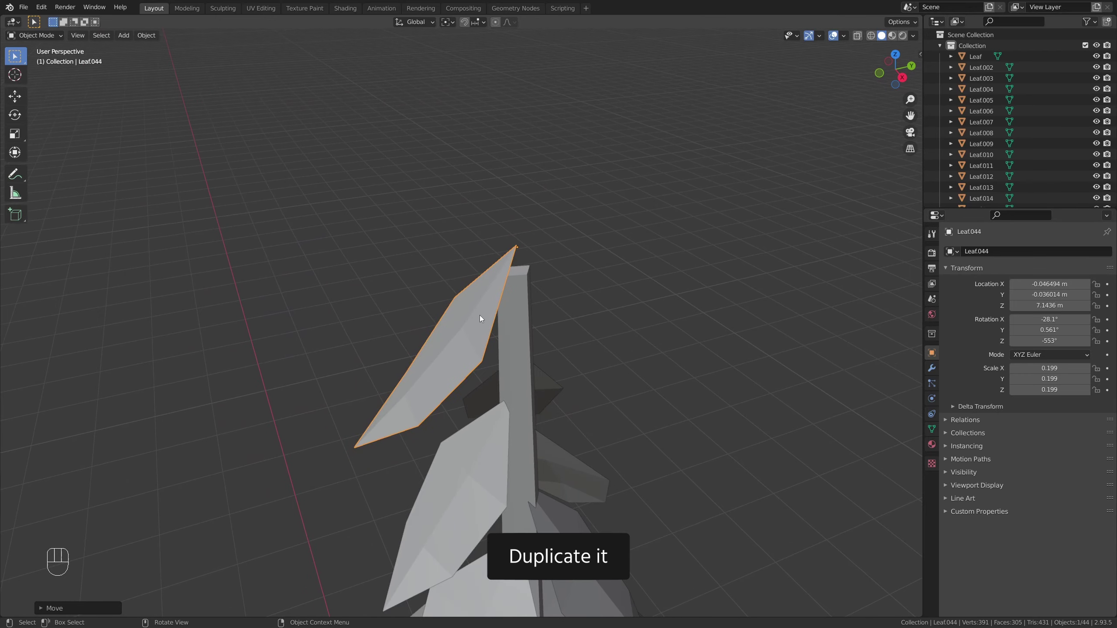
- Duplicate the top leaf twice, rotating each copy around the trunk's Z axis
key("shift+d")
key("r")
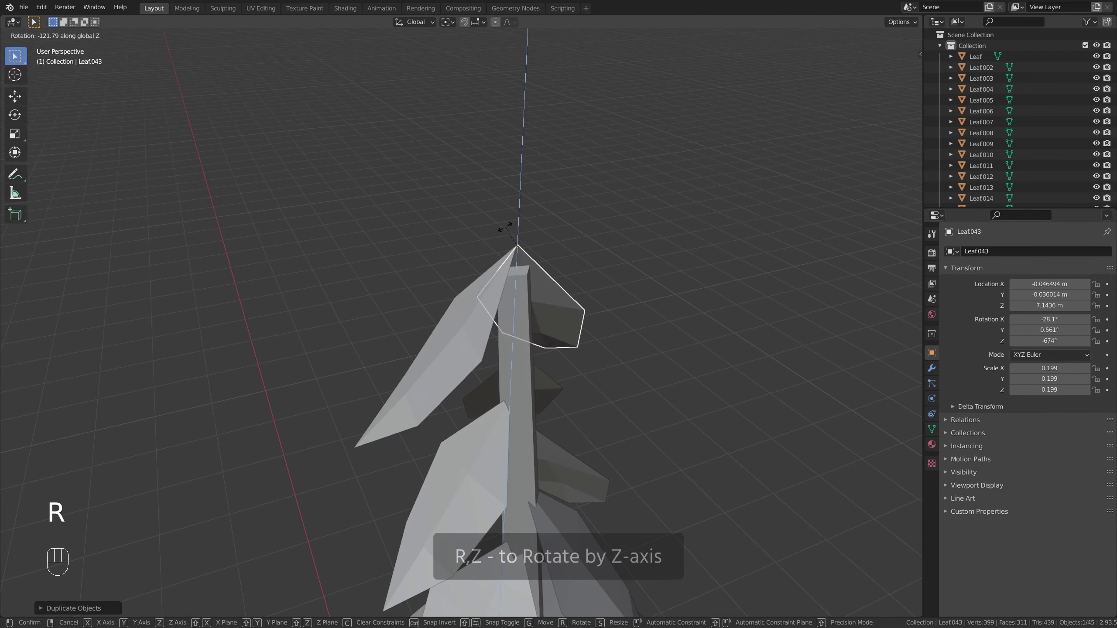
key("shift+d")
key("r")
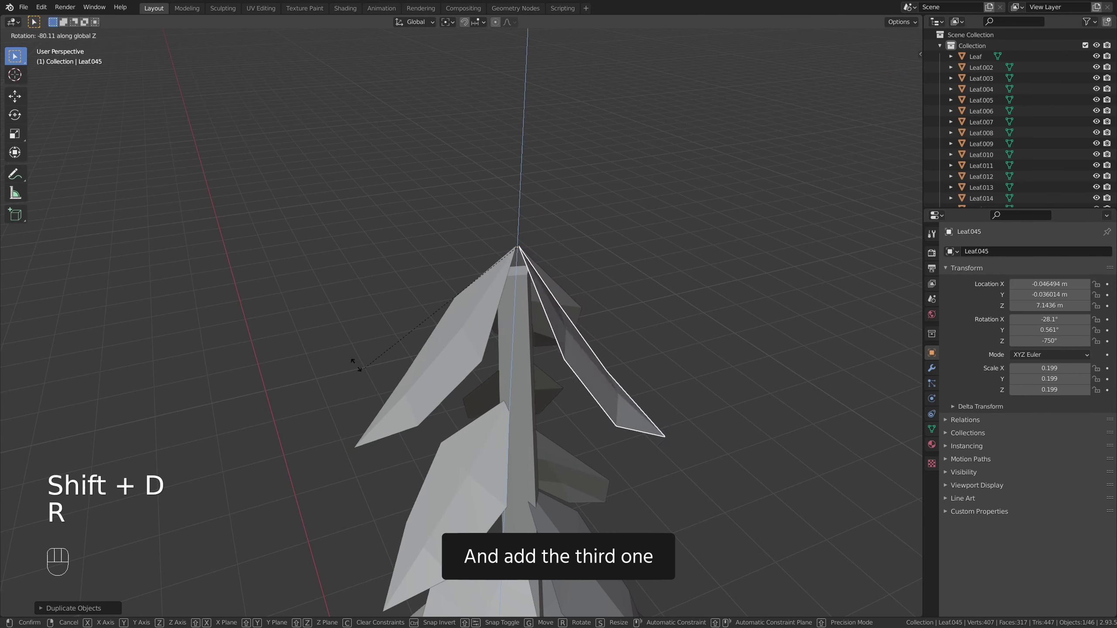
left_click_drag(402, 337, 295, 300)
left_click_drag(506, 396, 487, 301)
left_click_drag(487, 300, 586, 315)
left_click_drag(510, 330, 394, 329)
left_click_drag(425, 330, 548, 321)
left_click_drag(469, 314, 515, 302)
- Move and turn the new copies so the leaves continue spiralling up the trunk
key("g")
middle_click(457, 327)
key("r")
middle_click(466, 351)
middle_click(461, 342)
key("g")
left_click_drag(442, 353, 385, 346)
left_click_drag(476, 366, 492, 349)
key("g")
middle_click(496, 352)
left_click_drag(495, 389, 459, 370)
- Adjust the remaining small leaves' positions and rotations so the trunk tip looks fully leafed
key("g")
key("r")
left_click_drag(565, 381, 372, 373)
left_click(473, 367)
left_click_drag(453, 368, 413, 362)
key("g")
middle_click(499, 391)
left_click(520, 386)
key("g")
middle_click(568, 371)
left_click_drag(506, 384, 599, 383)
- Orbit and pan around the tree to check the finished leaf spiral from all sides
middle_click(512, 361)
left_click_drag(387, 389, 516, 393)
left_click_drag(451, 364, 370, 379)
middle_click(483, 259)
left_click_drag(450, 404, 449, 418)
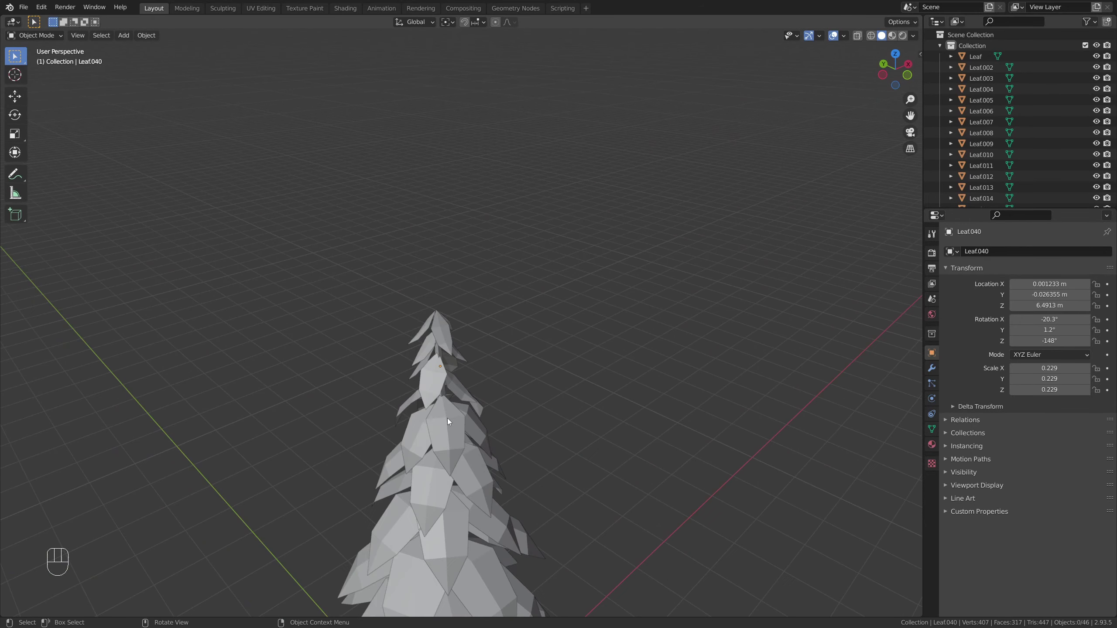
middle_click(502, 407)
left_click_drag(509, 330, 590, 304)
left_click_drag(388, 397, 658, 320)
- Frame the tree and select all 45 Leaf objects, leaving the Tree trunk unselected
key("n")
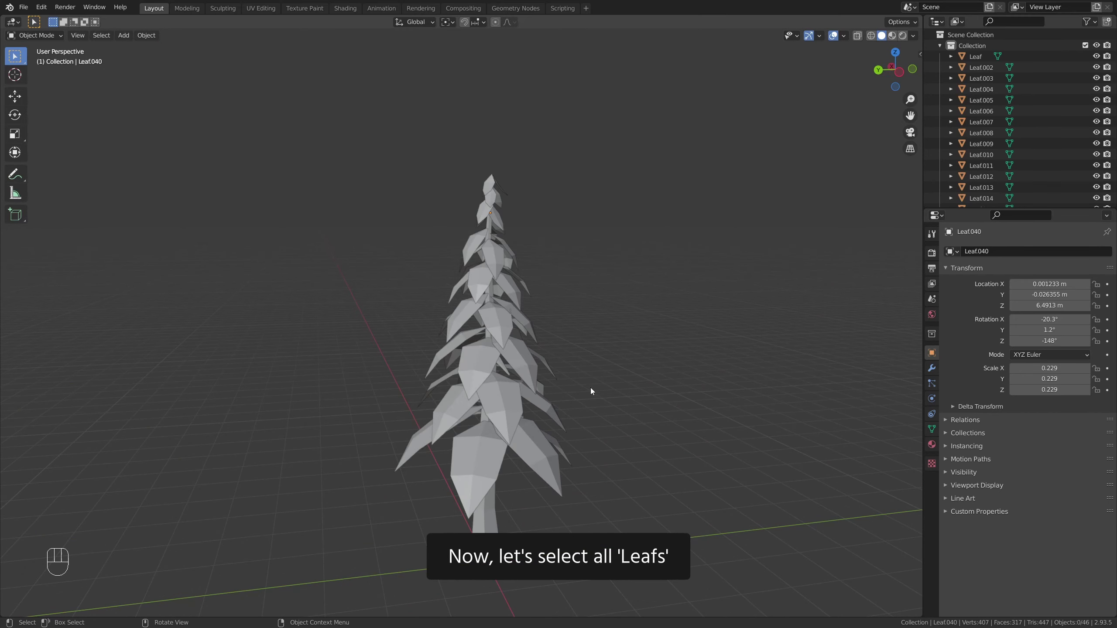
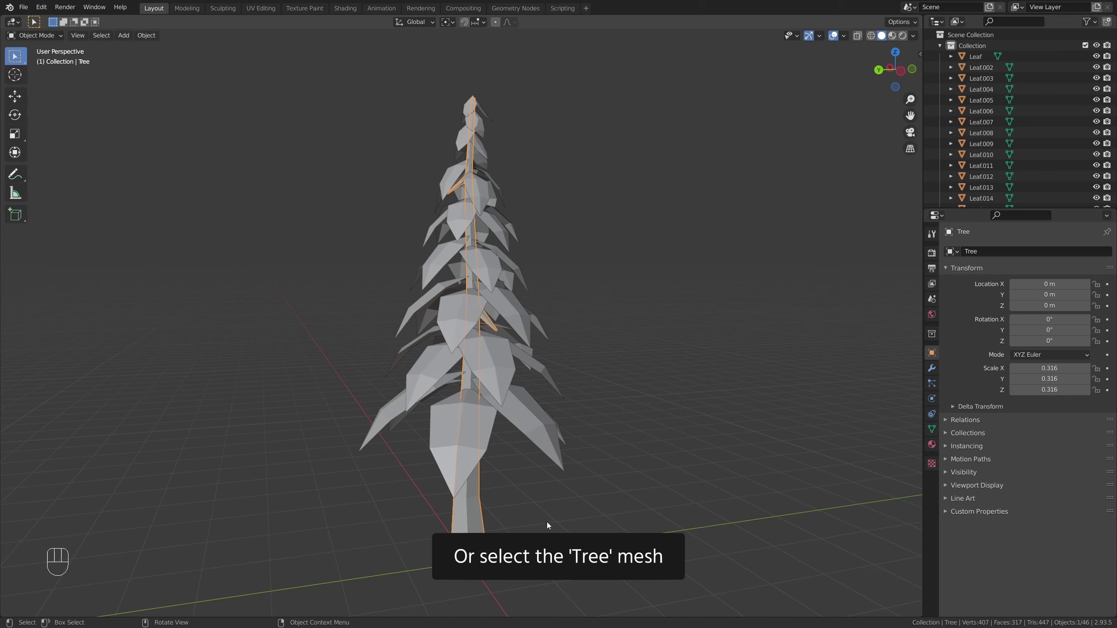
key("ctrl+i")
left_click_drag(520, 290, 504, 304)
left_click_drag(510, 216, 513, 328)
left_click_drag(533, 285, 522, 384)
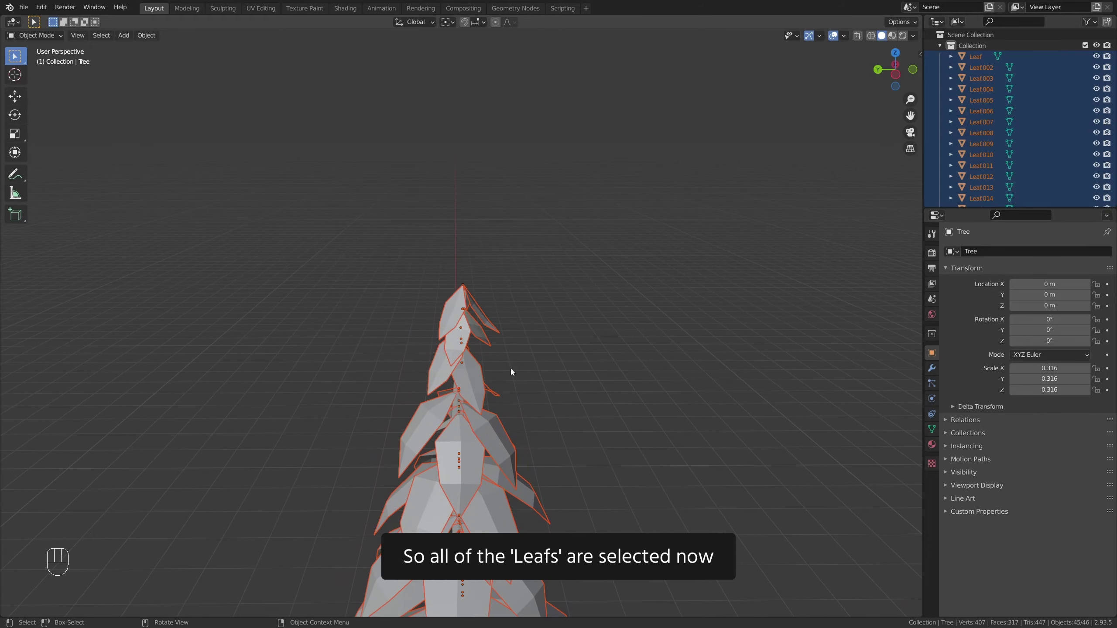
- Make Leaf.043 the active object among the selected leaves, ready for joining
left_click_drag(483, 342, 471, 373)
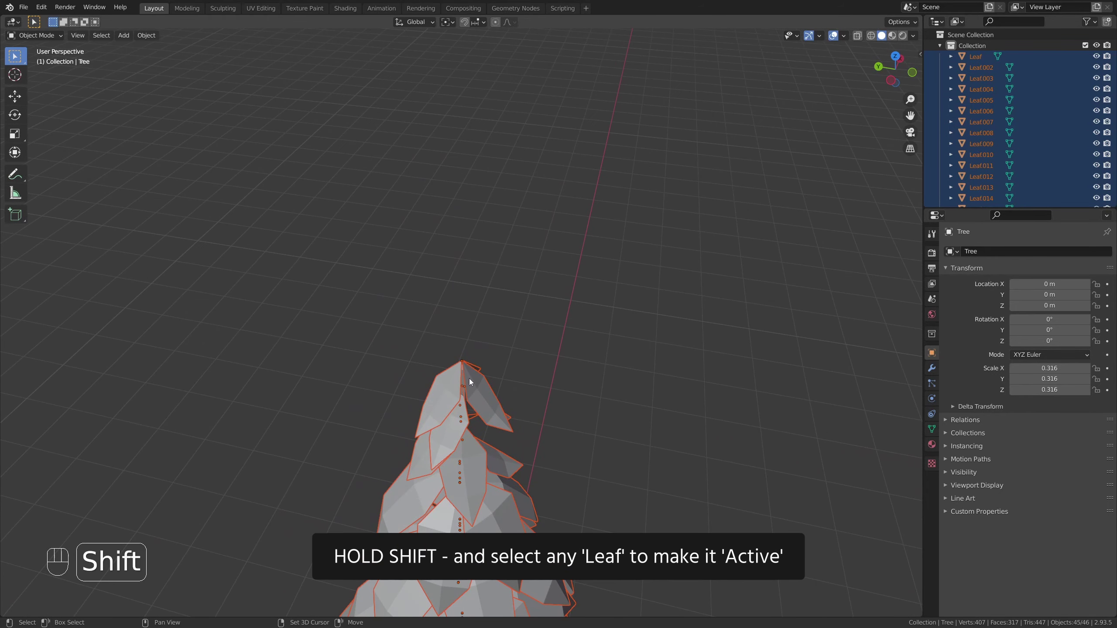
left_click(455, 382)
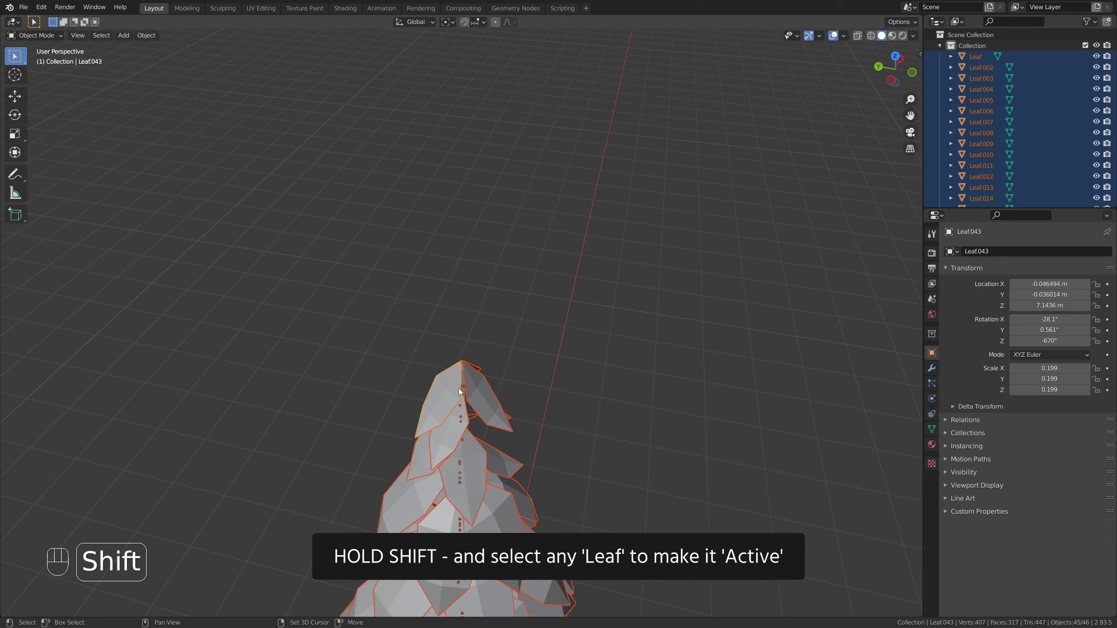
left_click_drag(484, 433, 504, 307)
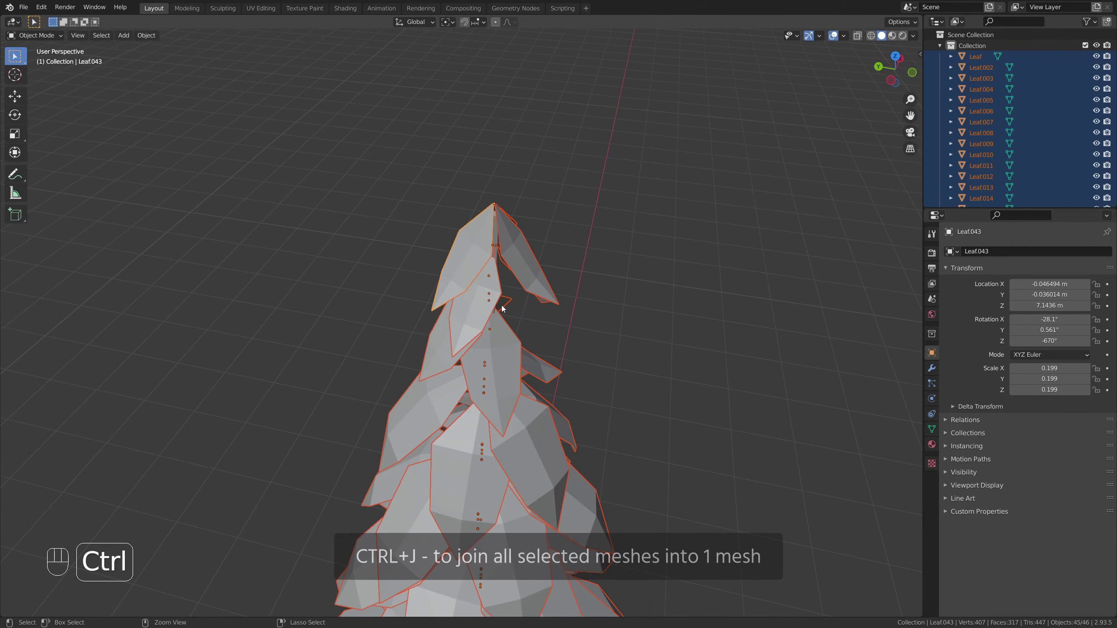
- Join all selected leaves into a single Leaf.043 mesh and pull back to view the whole tree
key("ctrl+j")
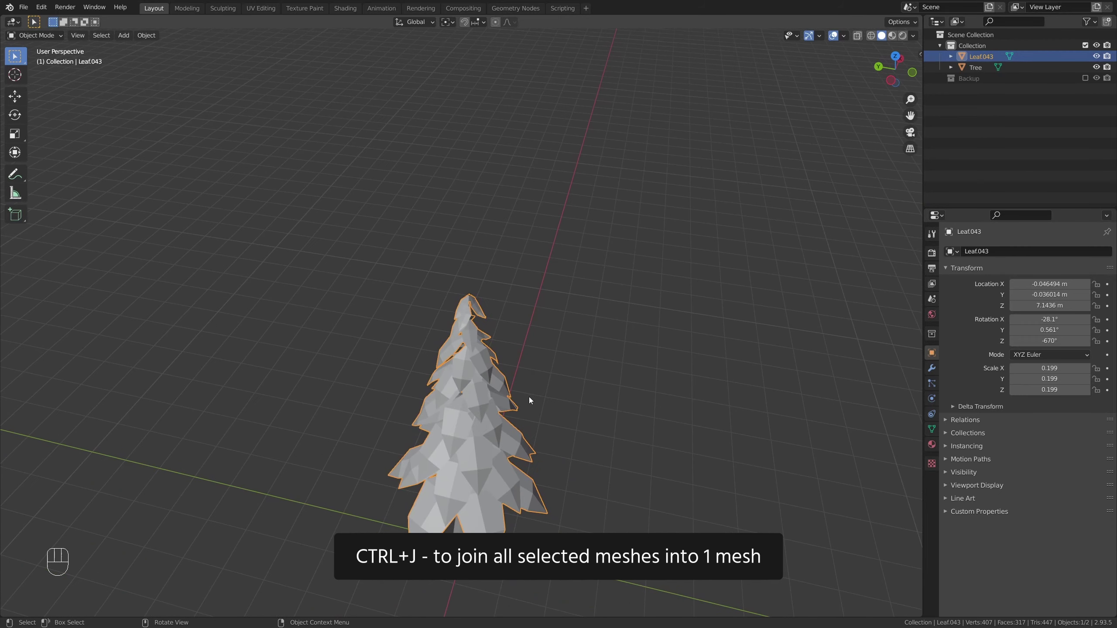
middle_click(536, 380)
left_click_drag(506, 339, 514, 271)
left_click(606, 346)
left_click(498, 447)
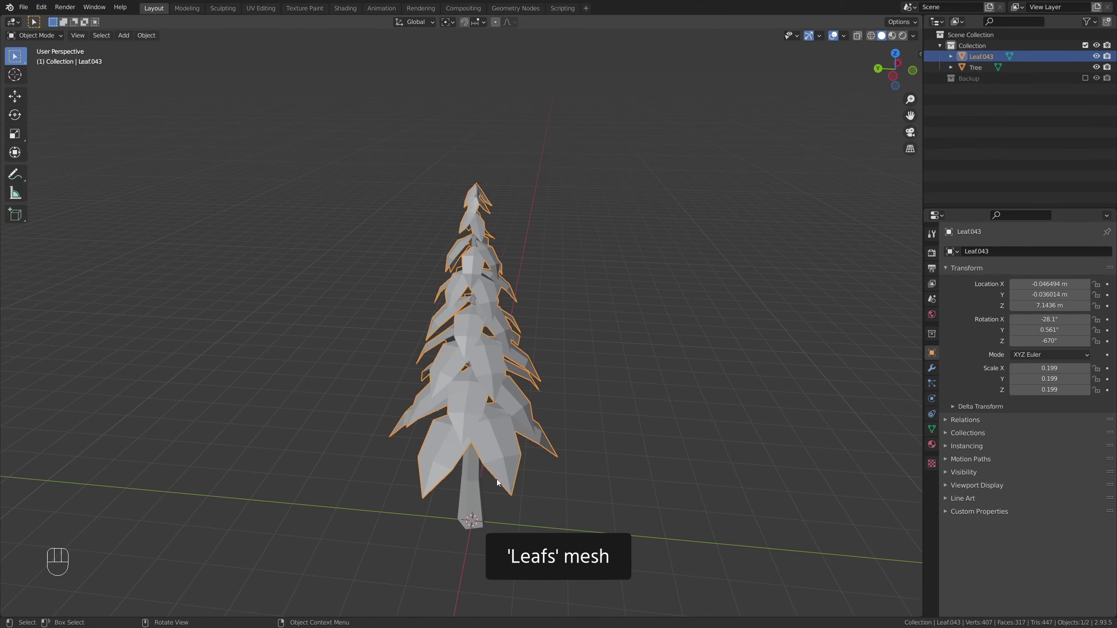
- Set the Tree back at the origin and save the .blend file
key("g")
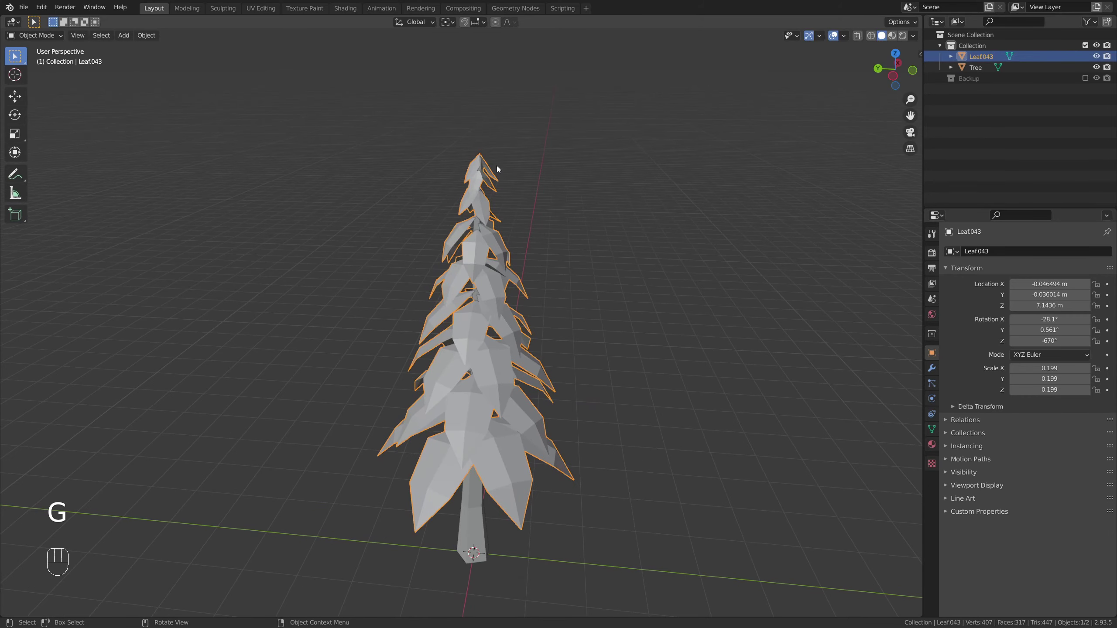
key("r")
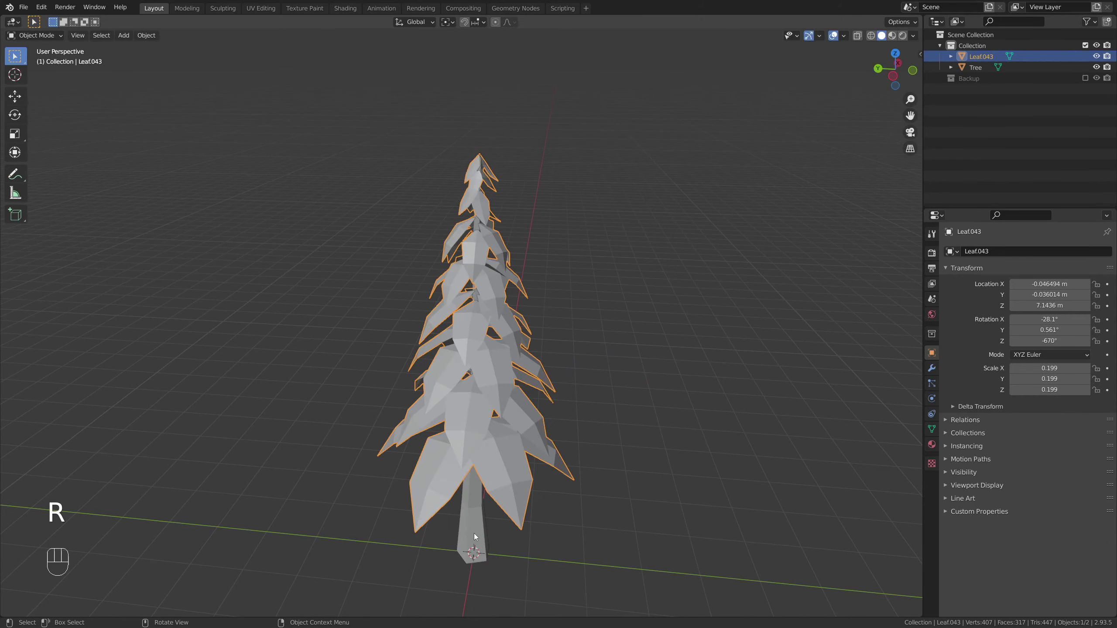
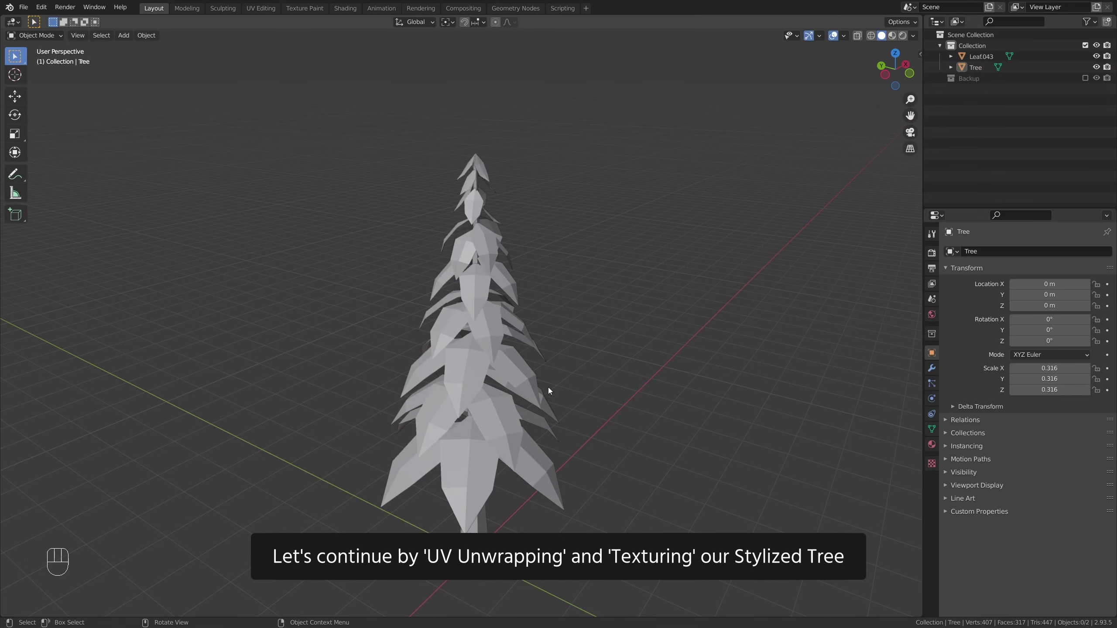
left_click_drag(555, 372, 560, 358)
key("ctrl+s")
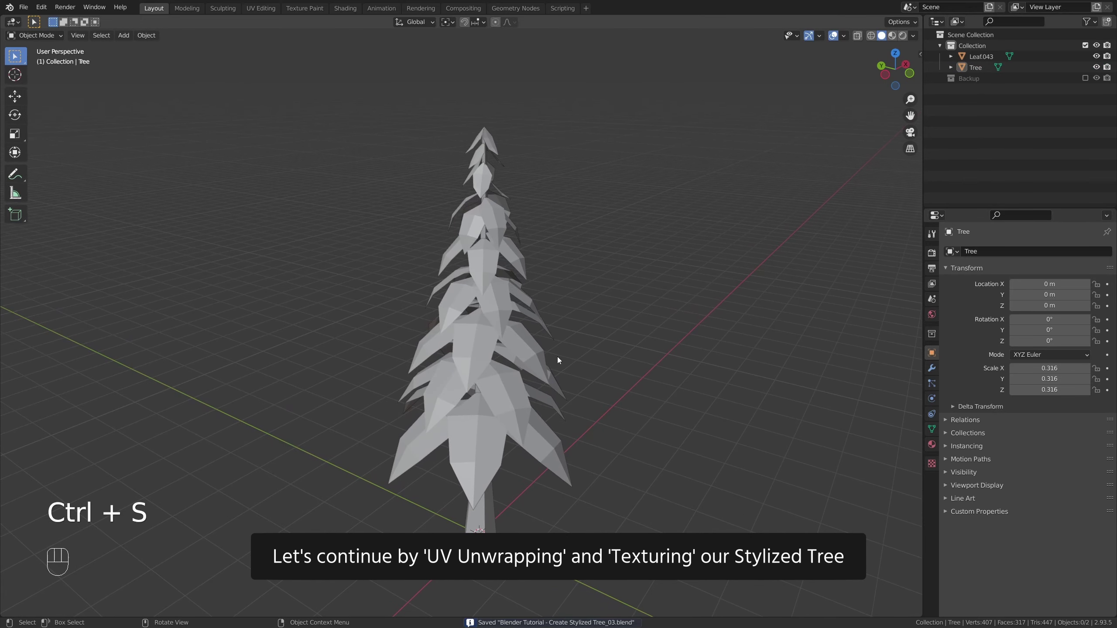
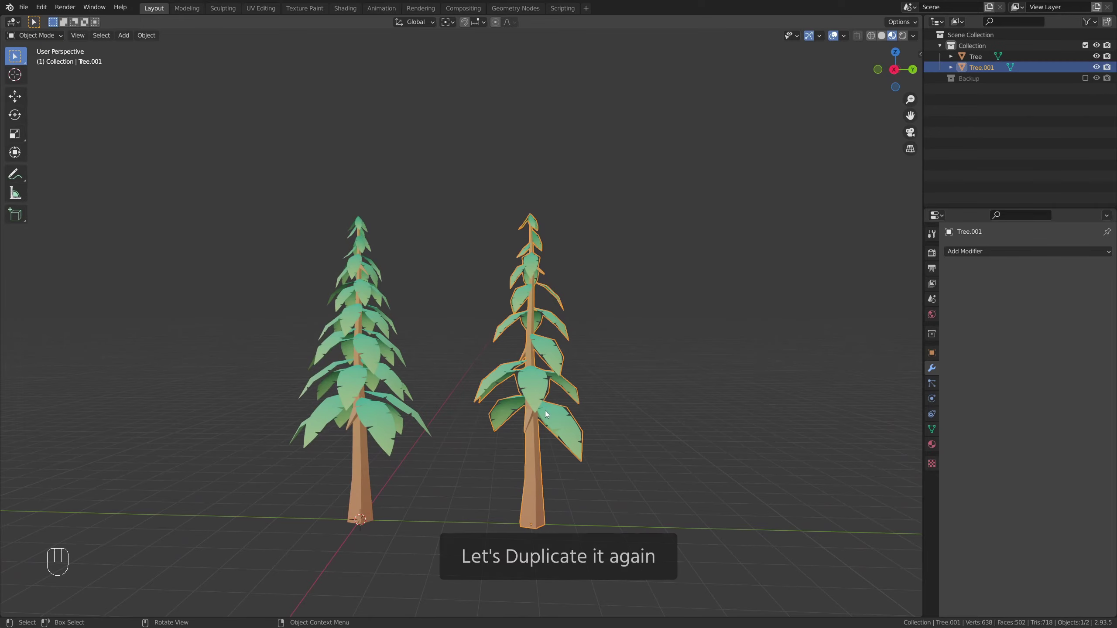
- Duplicate the tree 4 m along Y twice, stripping leaves for a sparse Tree.002 and bare Tree.003
left_click_drag(549, 414, 520, 399)
middle_click(515, 401)
key("shift+d")
key("g")
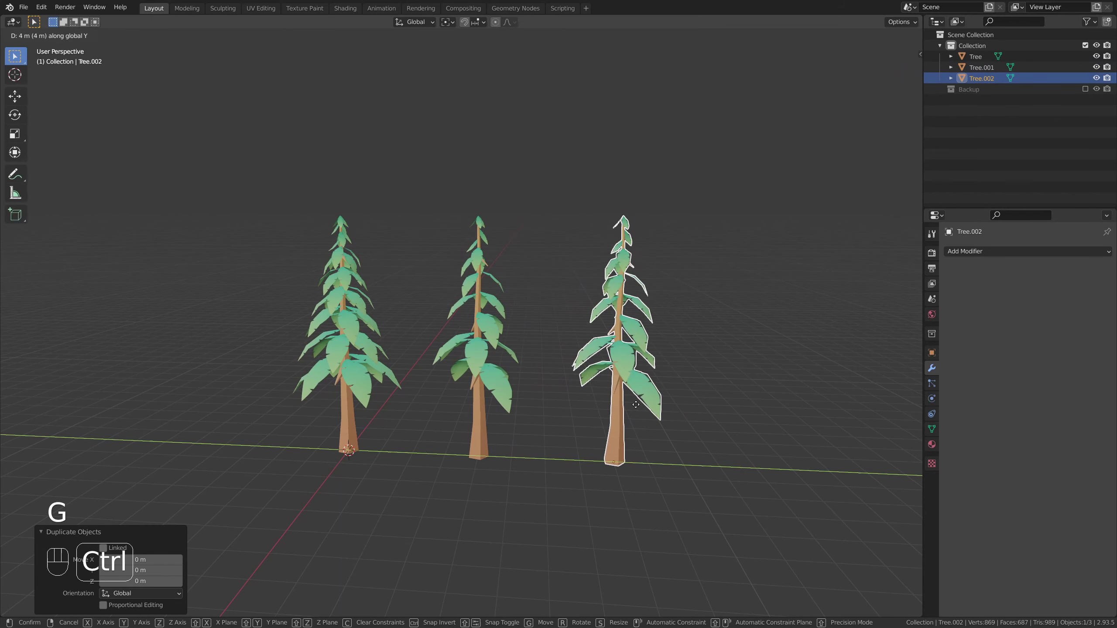
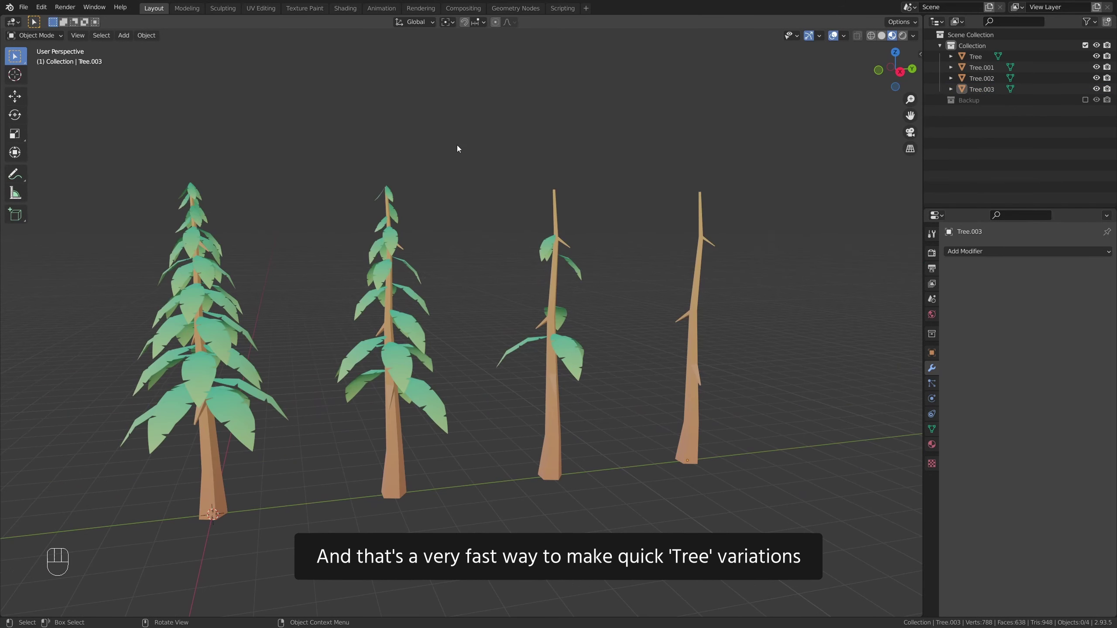
left_click_drag(506, 294, 533, 288)
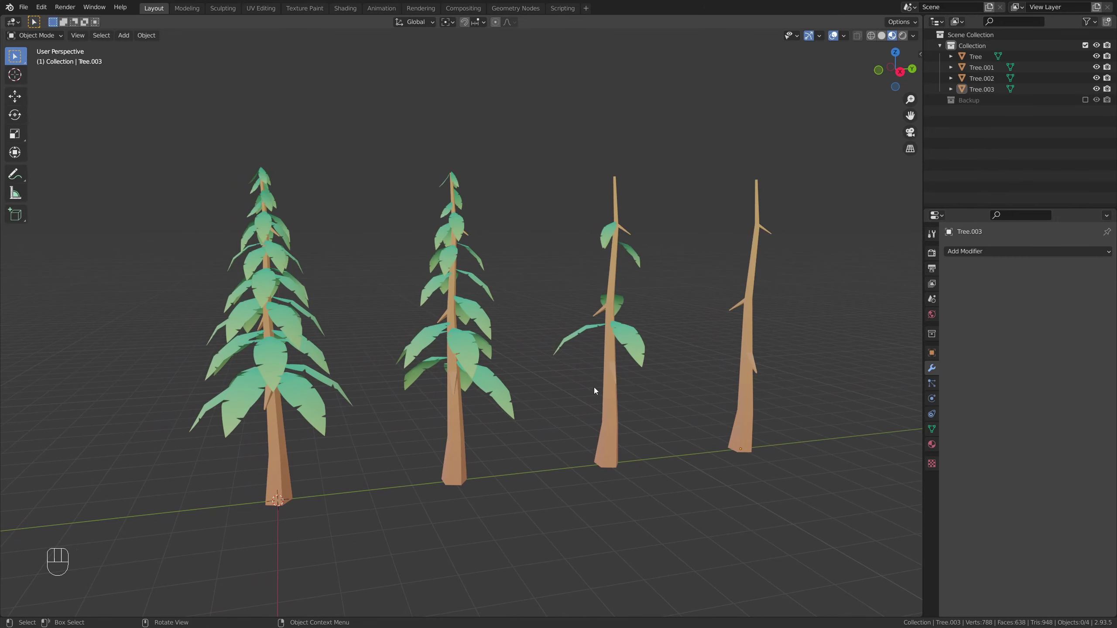
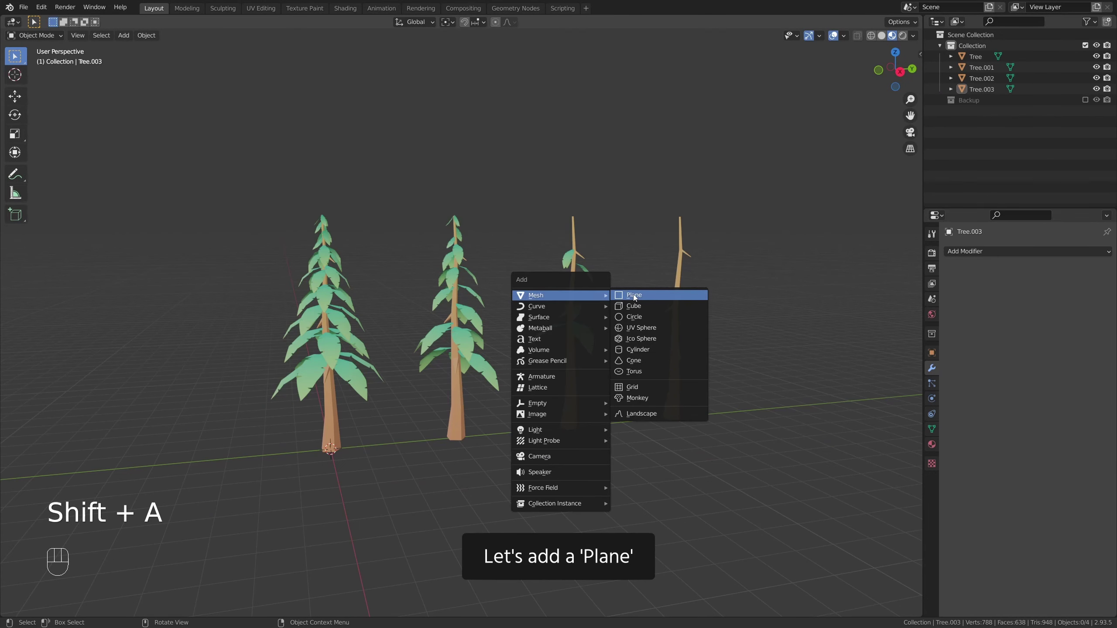
- Add a Plane beneath the trees and scale it up about 3x as ground
key("s")
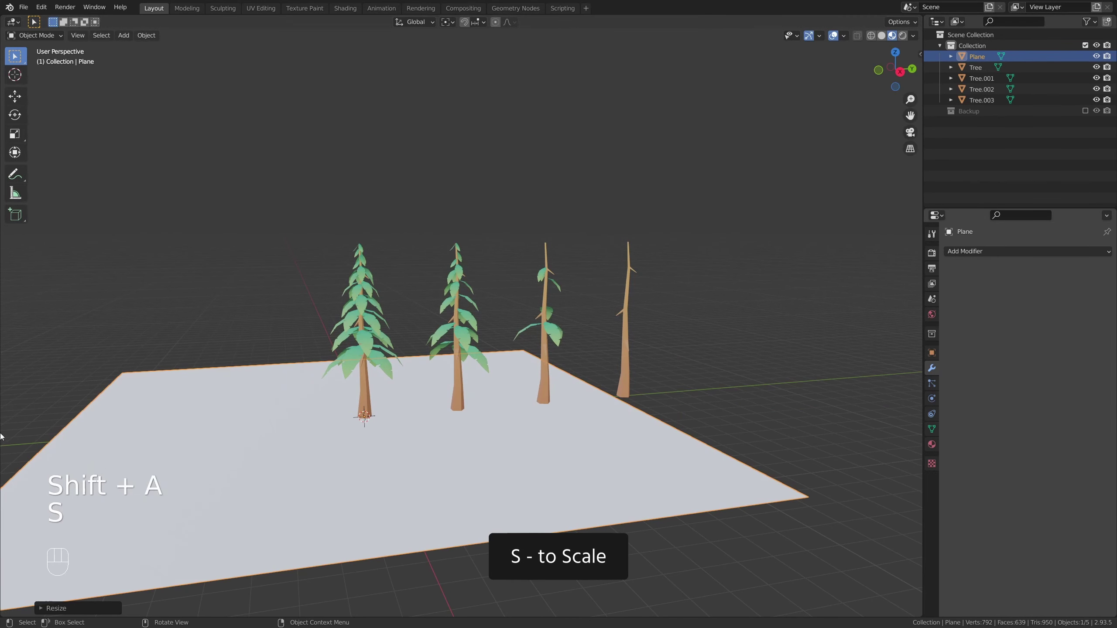
key("s")
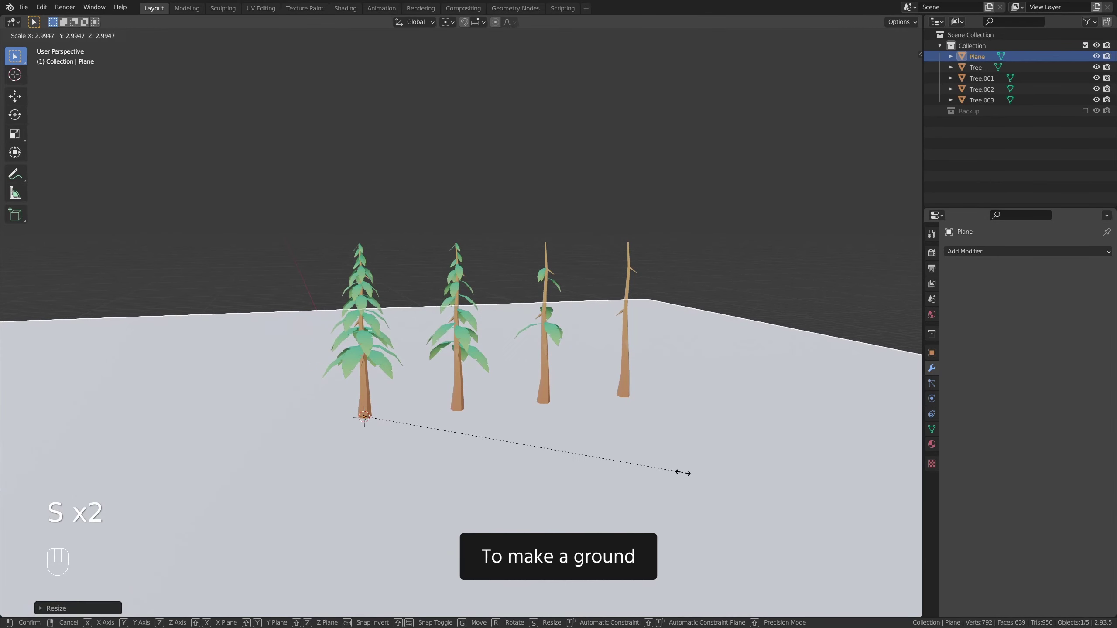
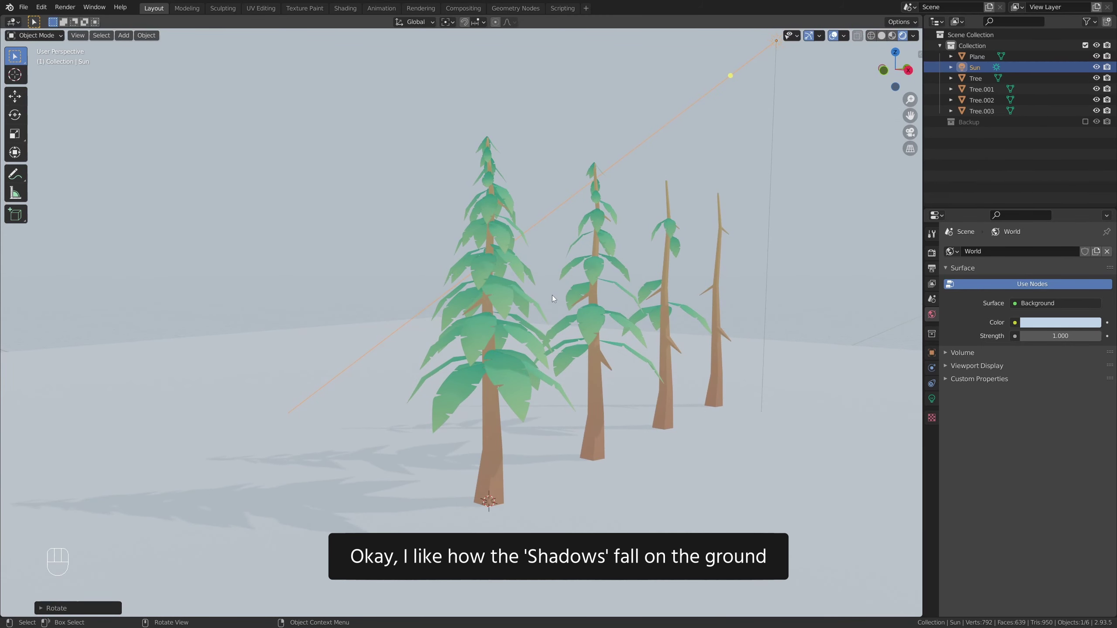
- Add a Sun lamp at strength 3.79 with pale blue world colour, angled to cast tree shadows
key("ctrl+z")
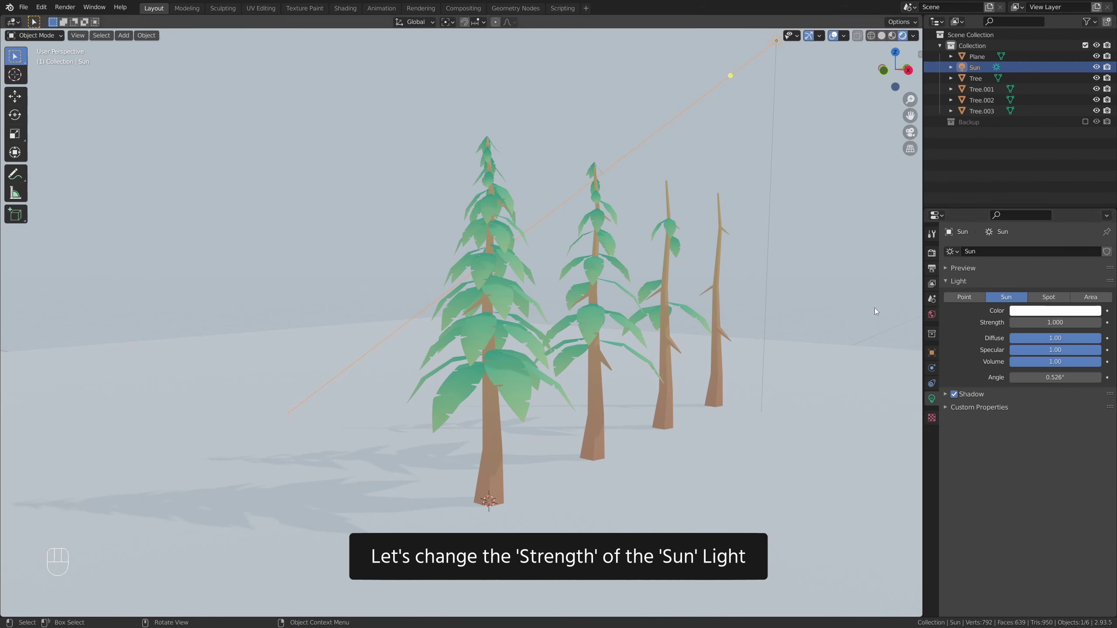